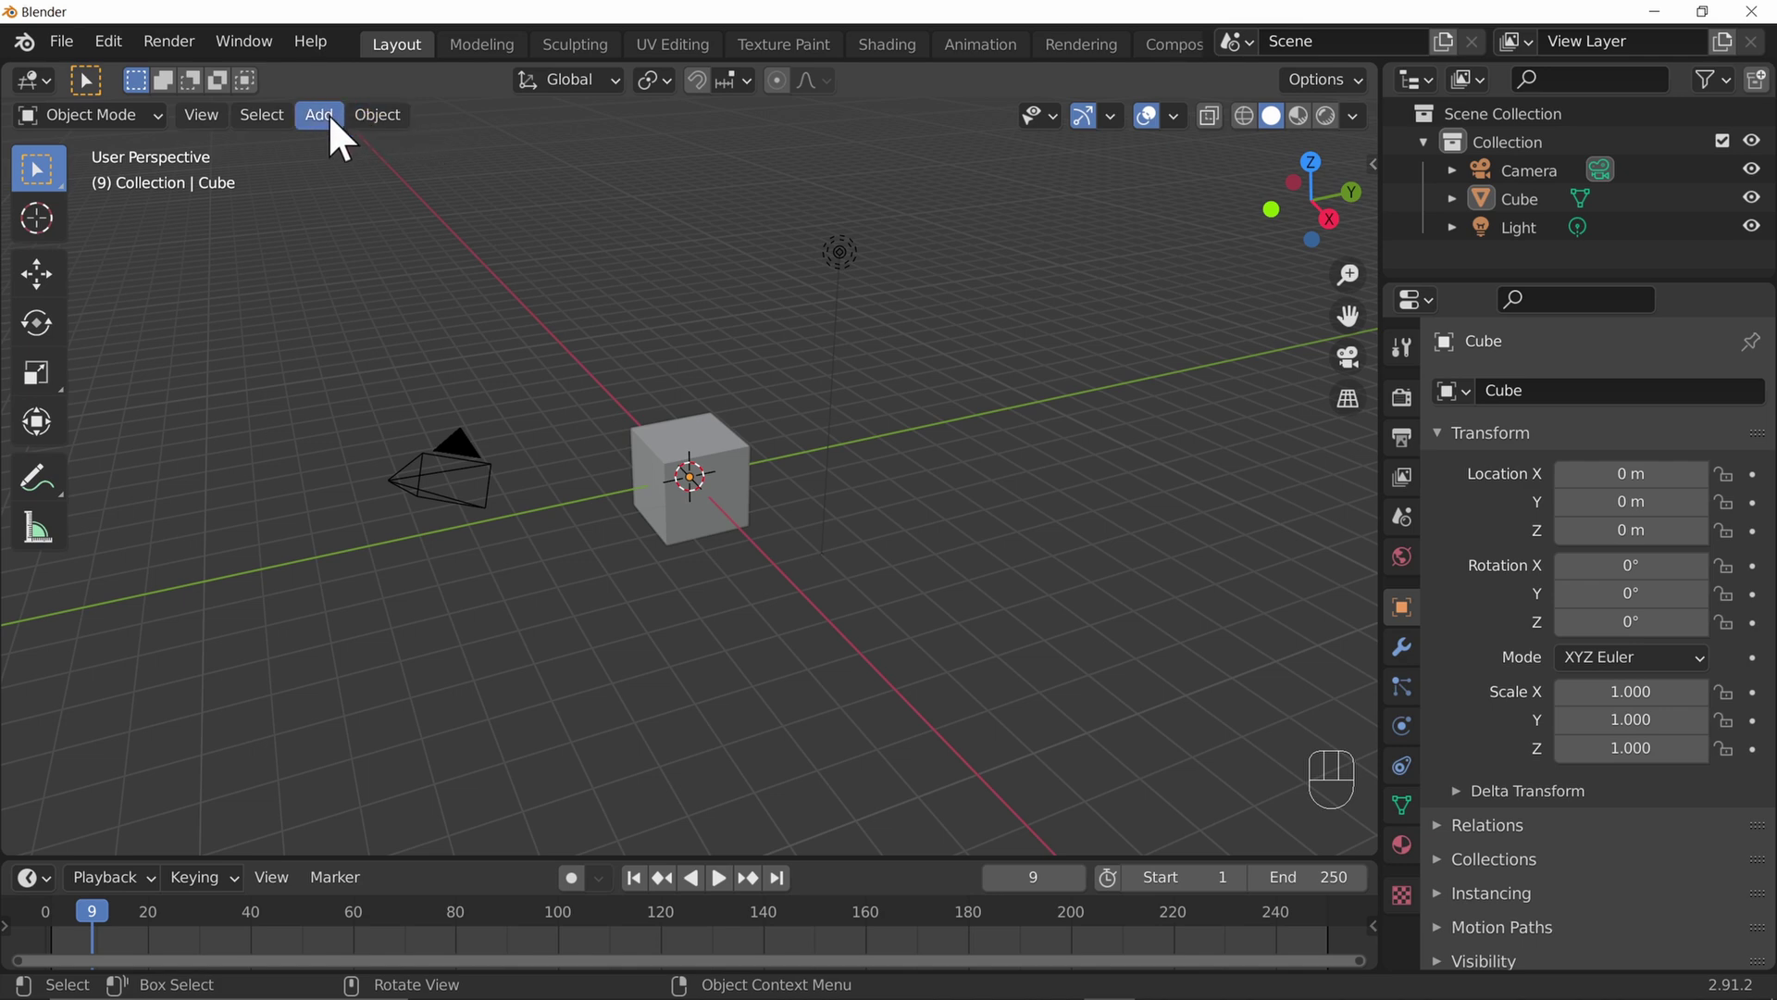
# Browse the viewport Add menu down to the Mesh primitives submenu without adding anything
pyautogui.moveTo(346, 138); pyautogui.dragTo(194, 276)
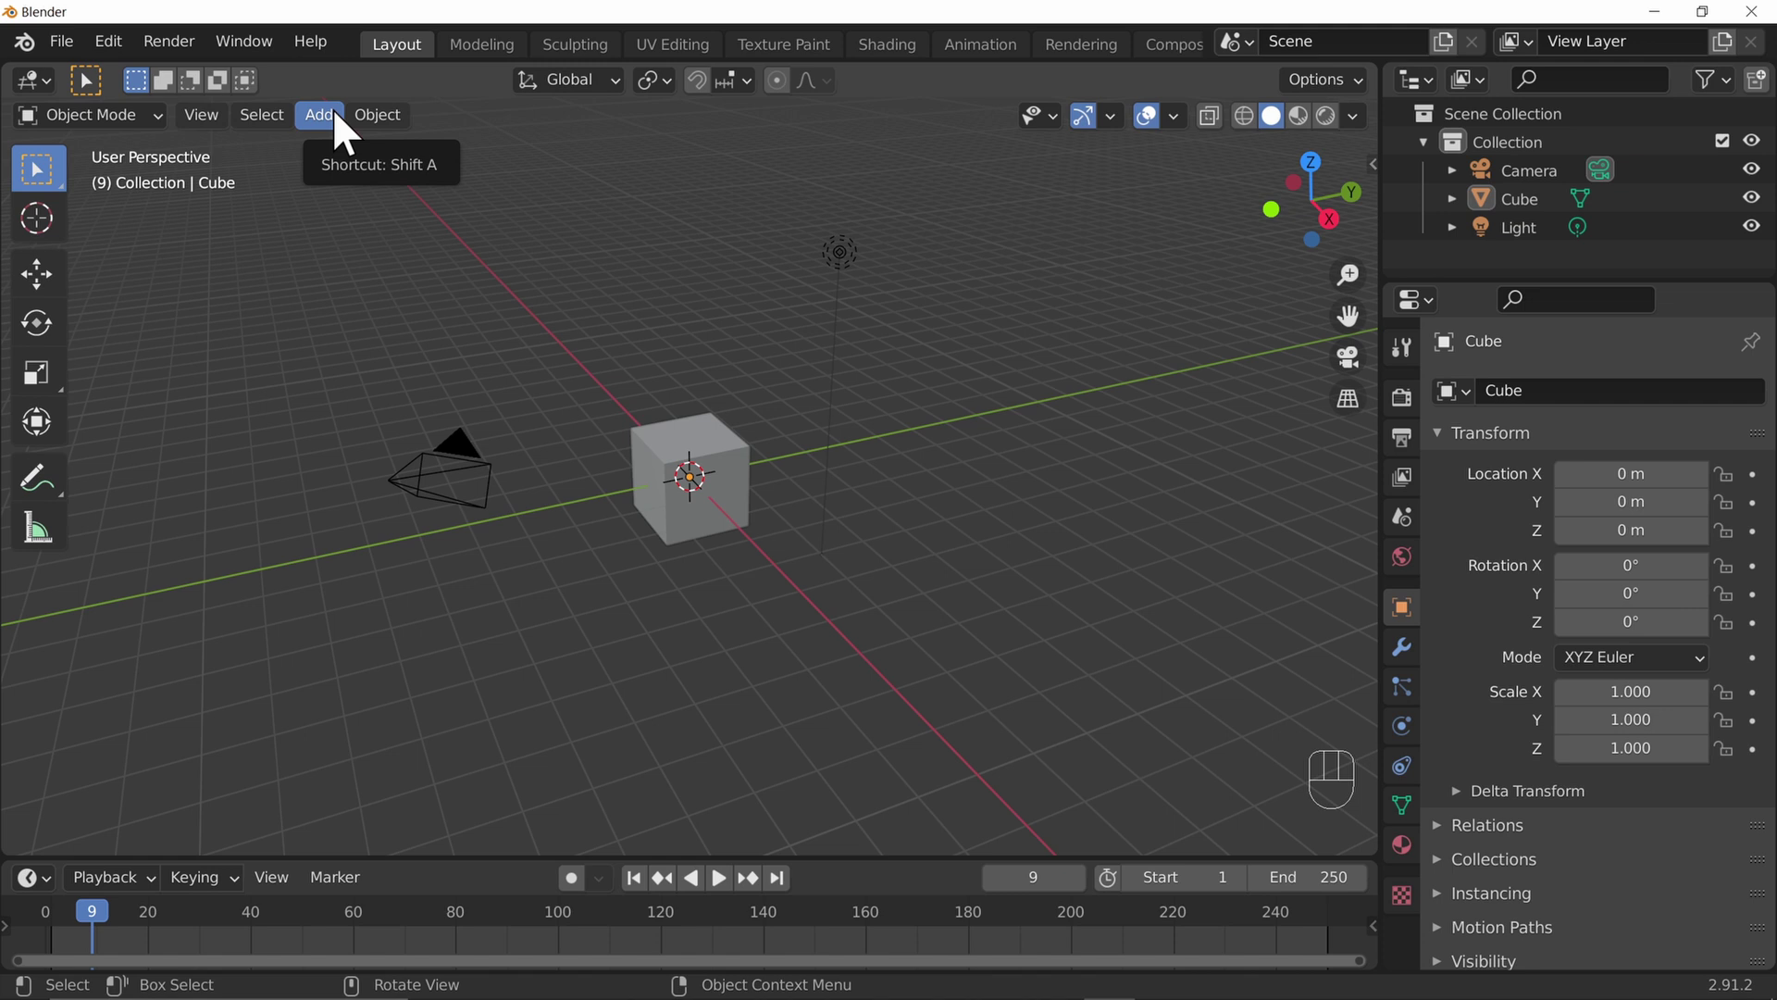
pyautogui.moveTo(351, 133); pyautogui.dragTo(652, 453)
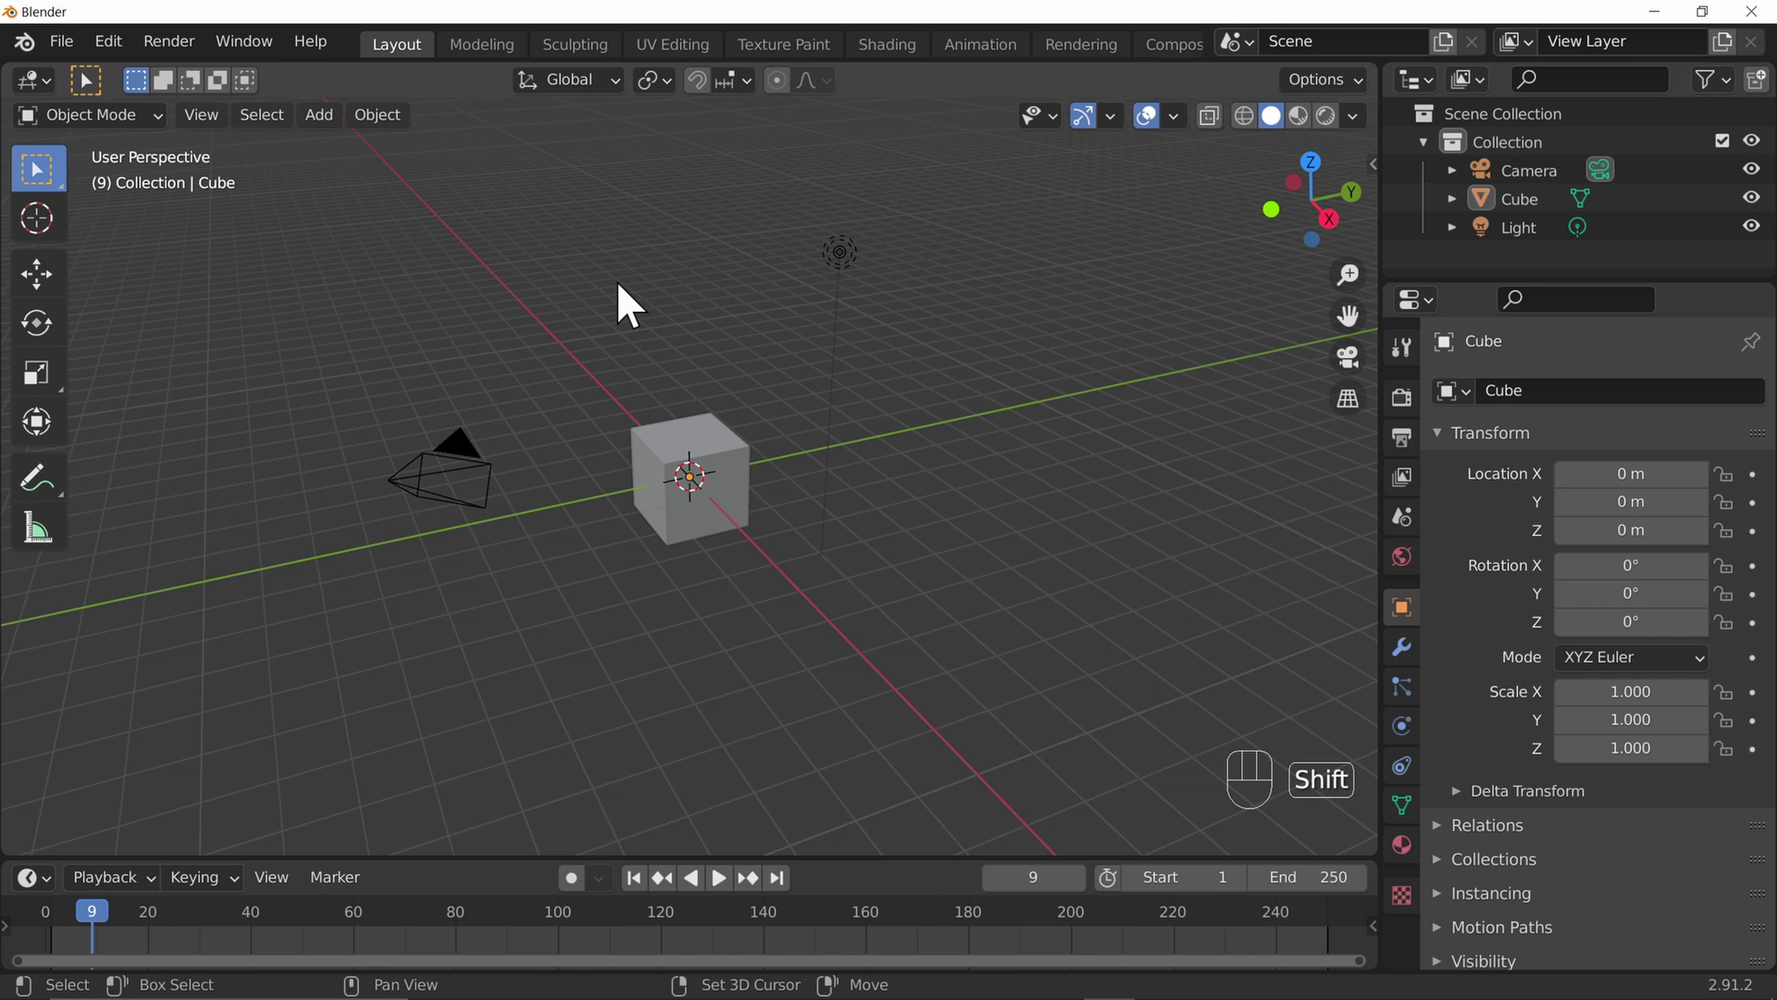
# Add a UV sphere at the origin via Shift+A and orbit slightly to view it inside the cube
pyautogui.press('shift+a')
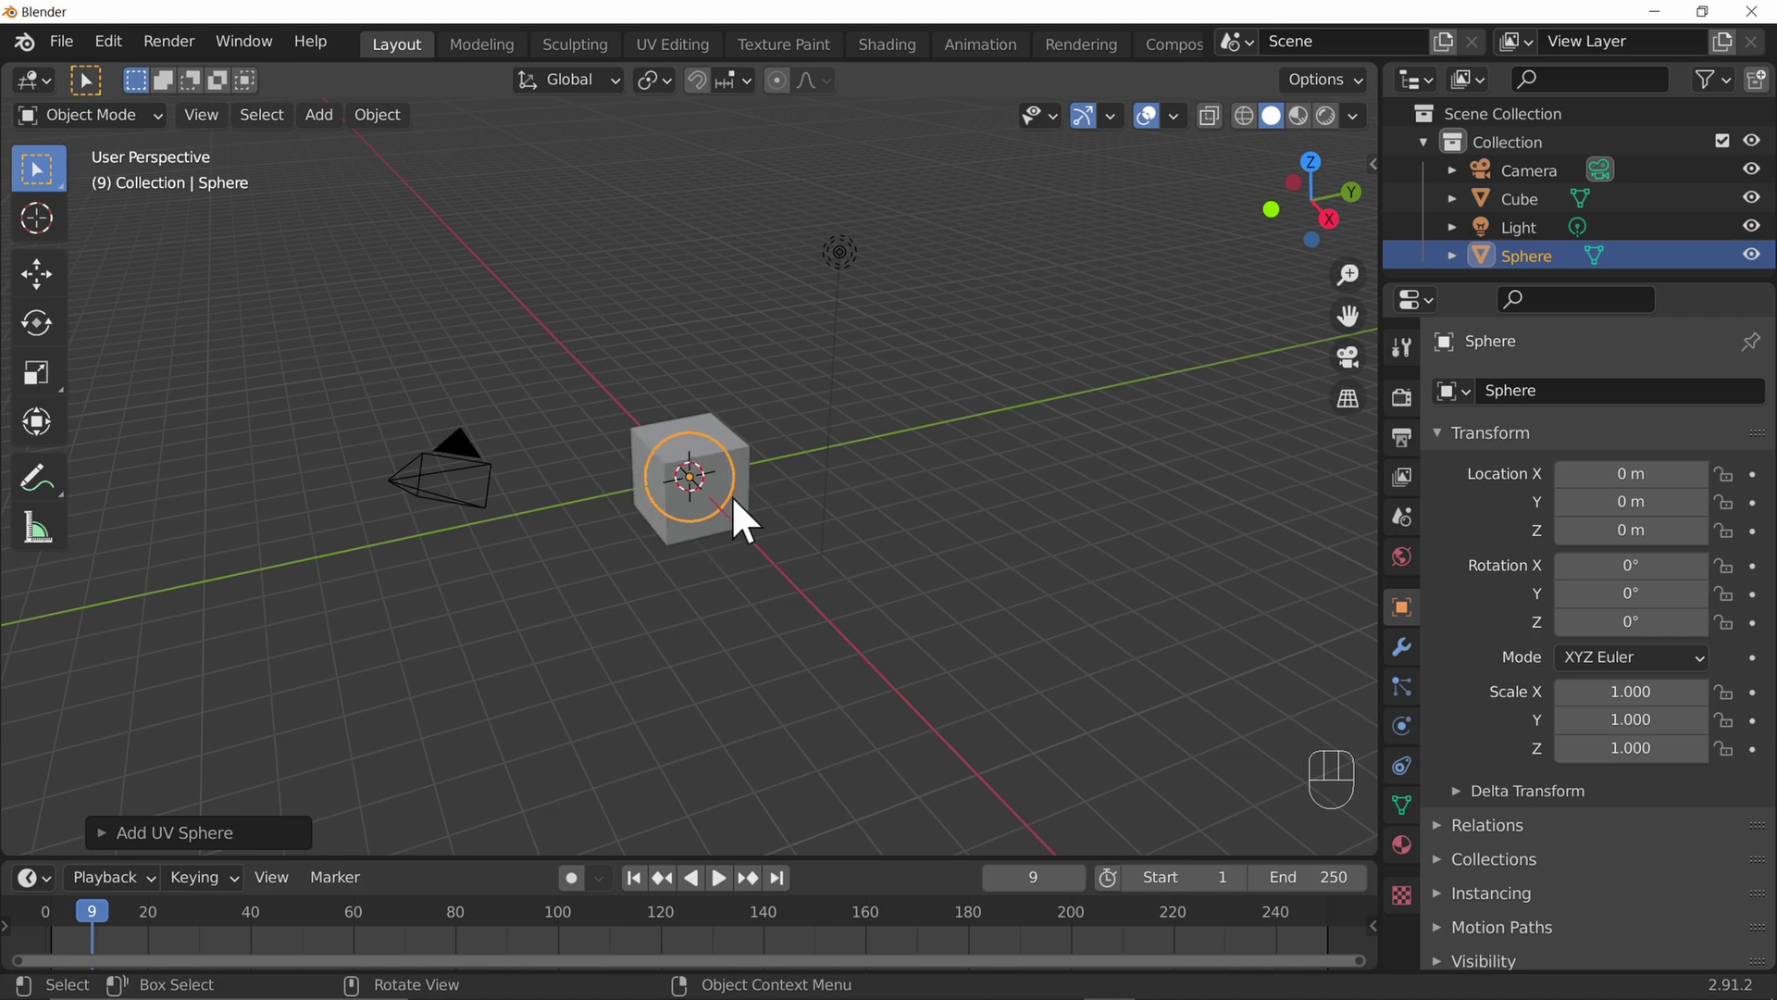
pyautogui.moveTo(702, 662); pyautogui.dragTo(692, 681)
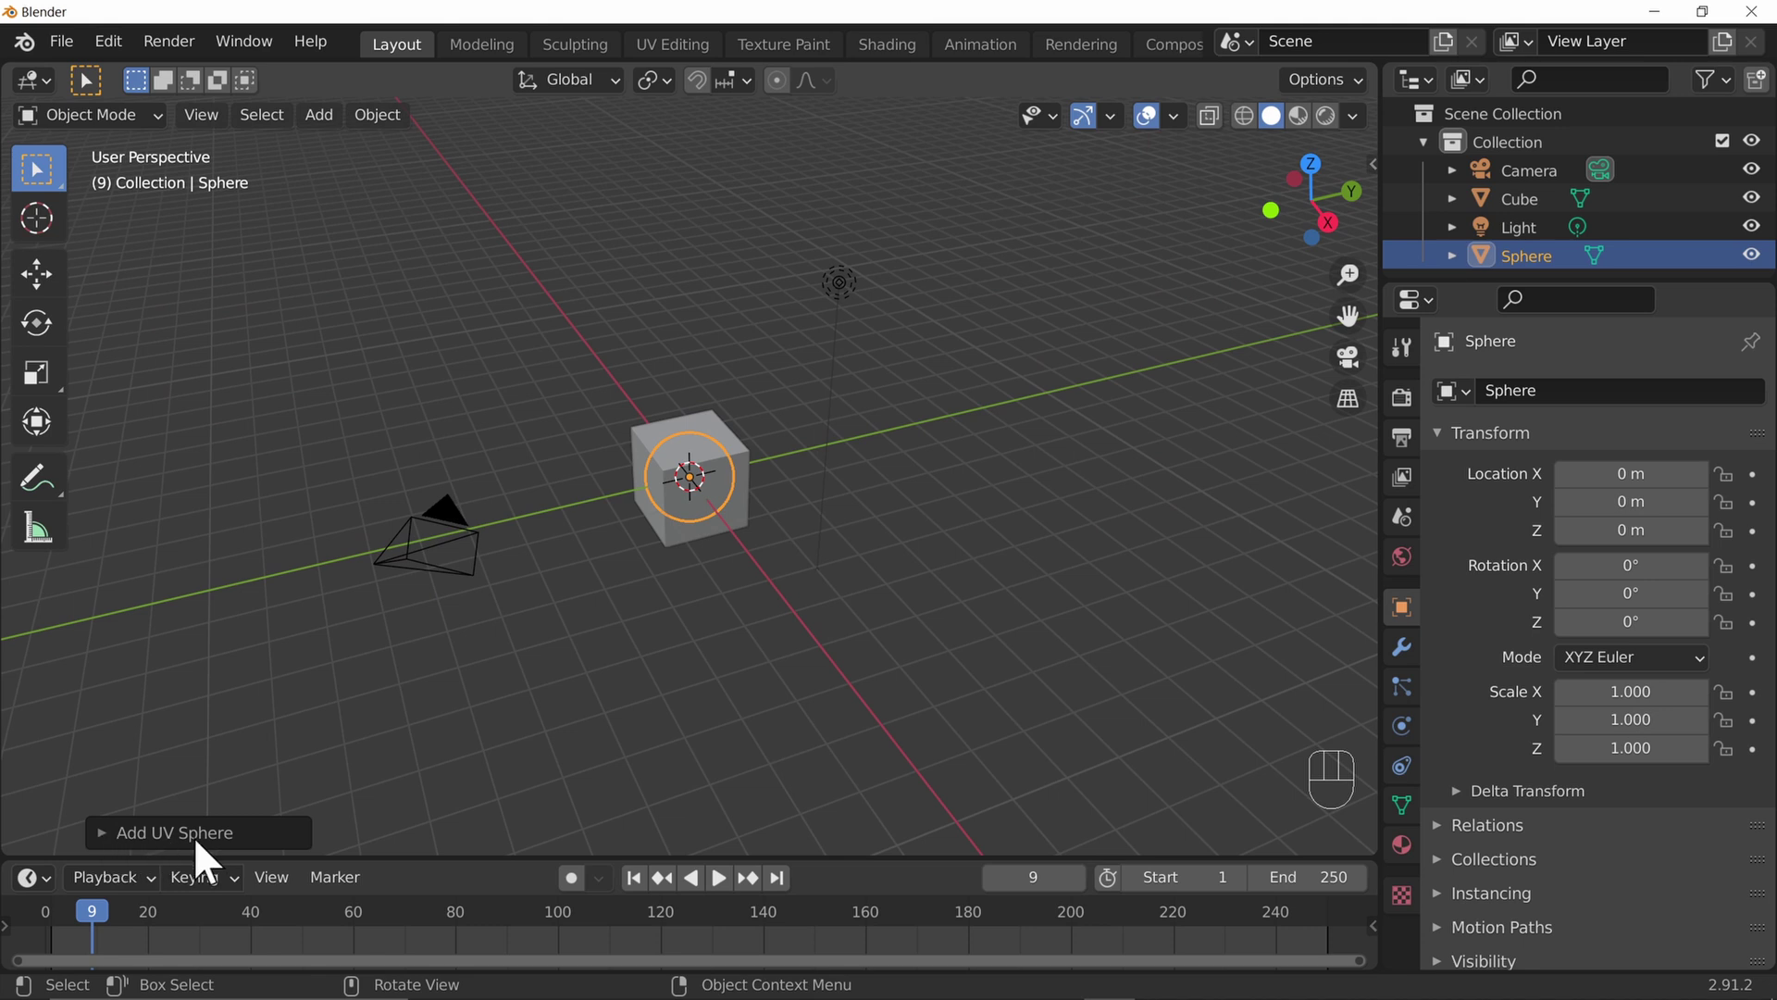
# Review the Add UV Sphere settings (32 segments, 16 rings, 1 m radius) and collapse the panel
pyautogui.click(118, 855)
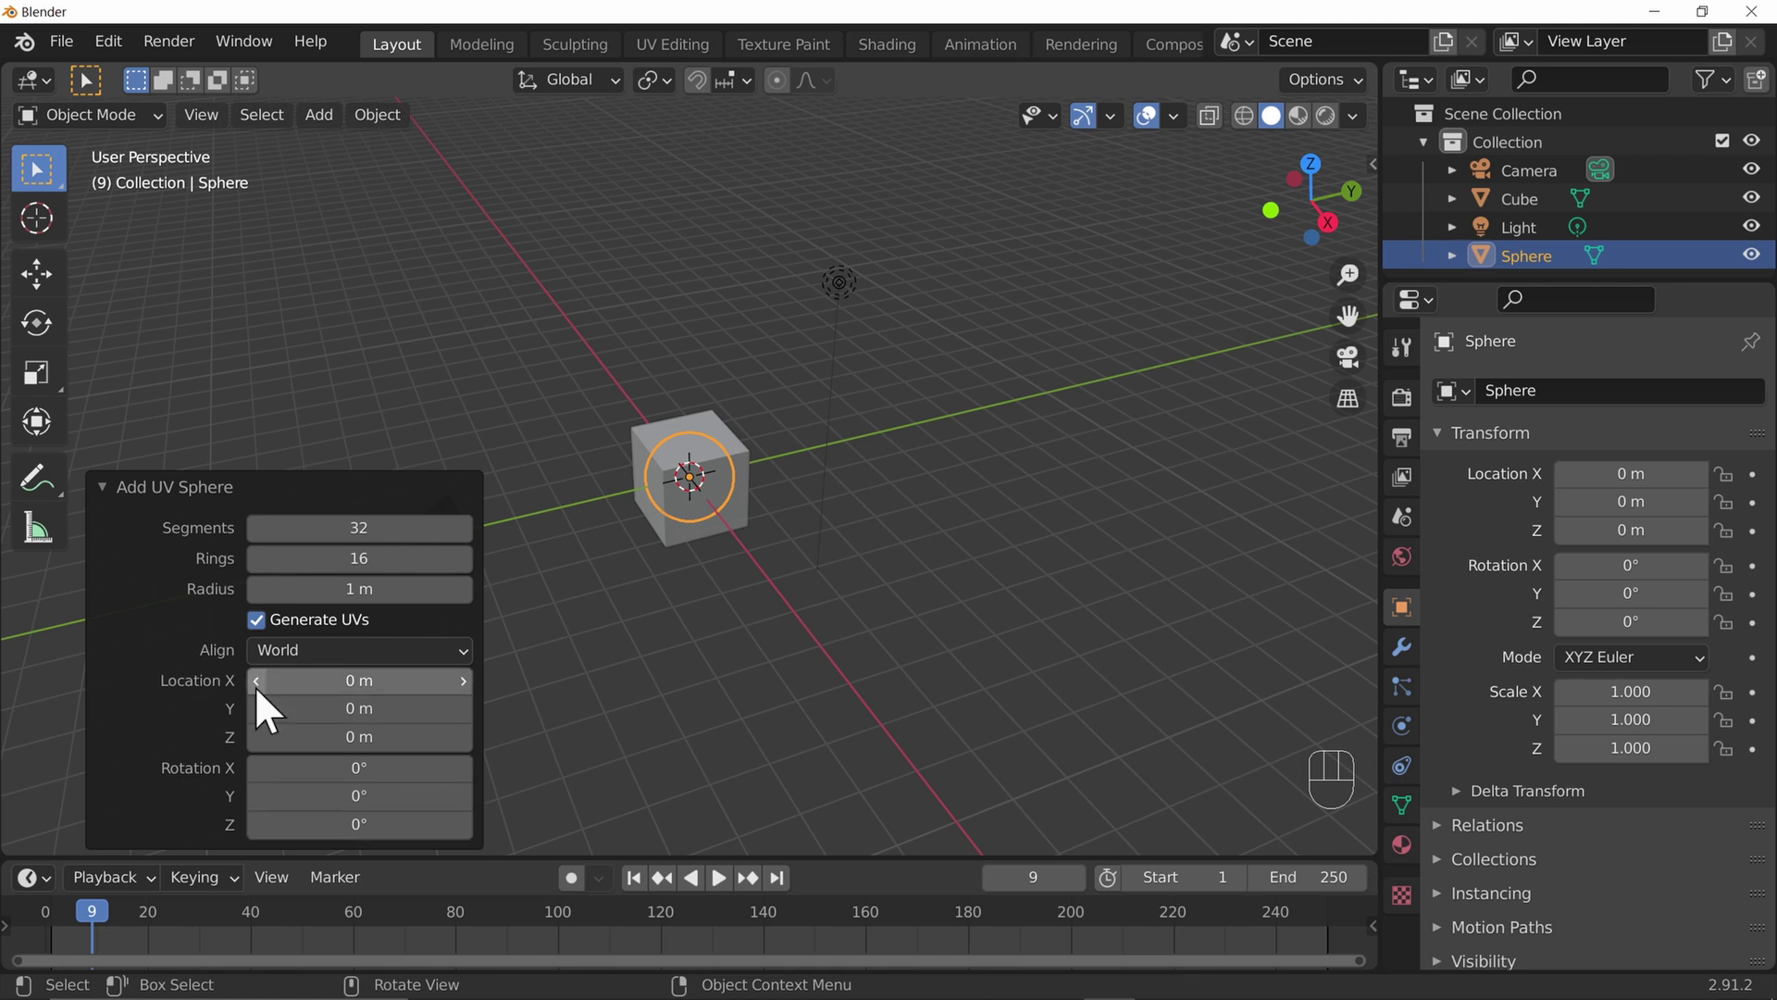
pyautogui.click(117, 505)
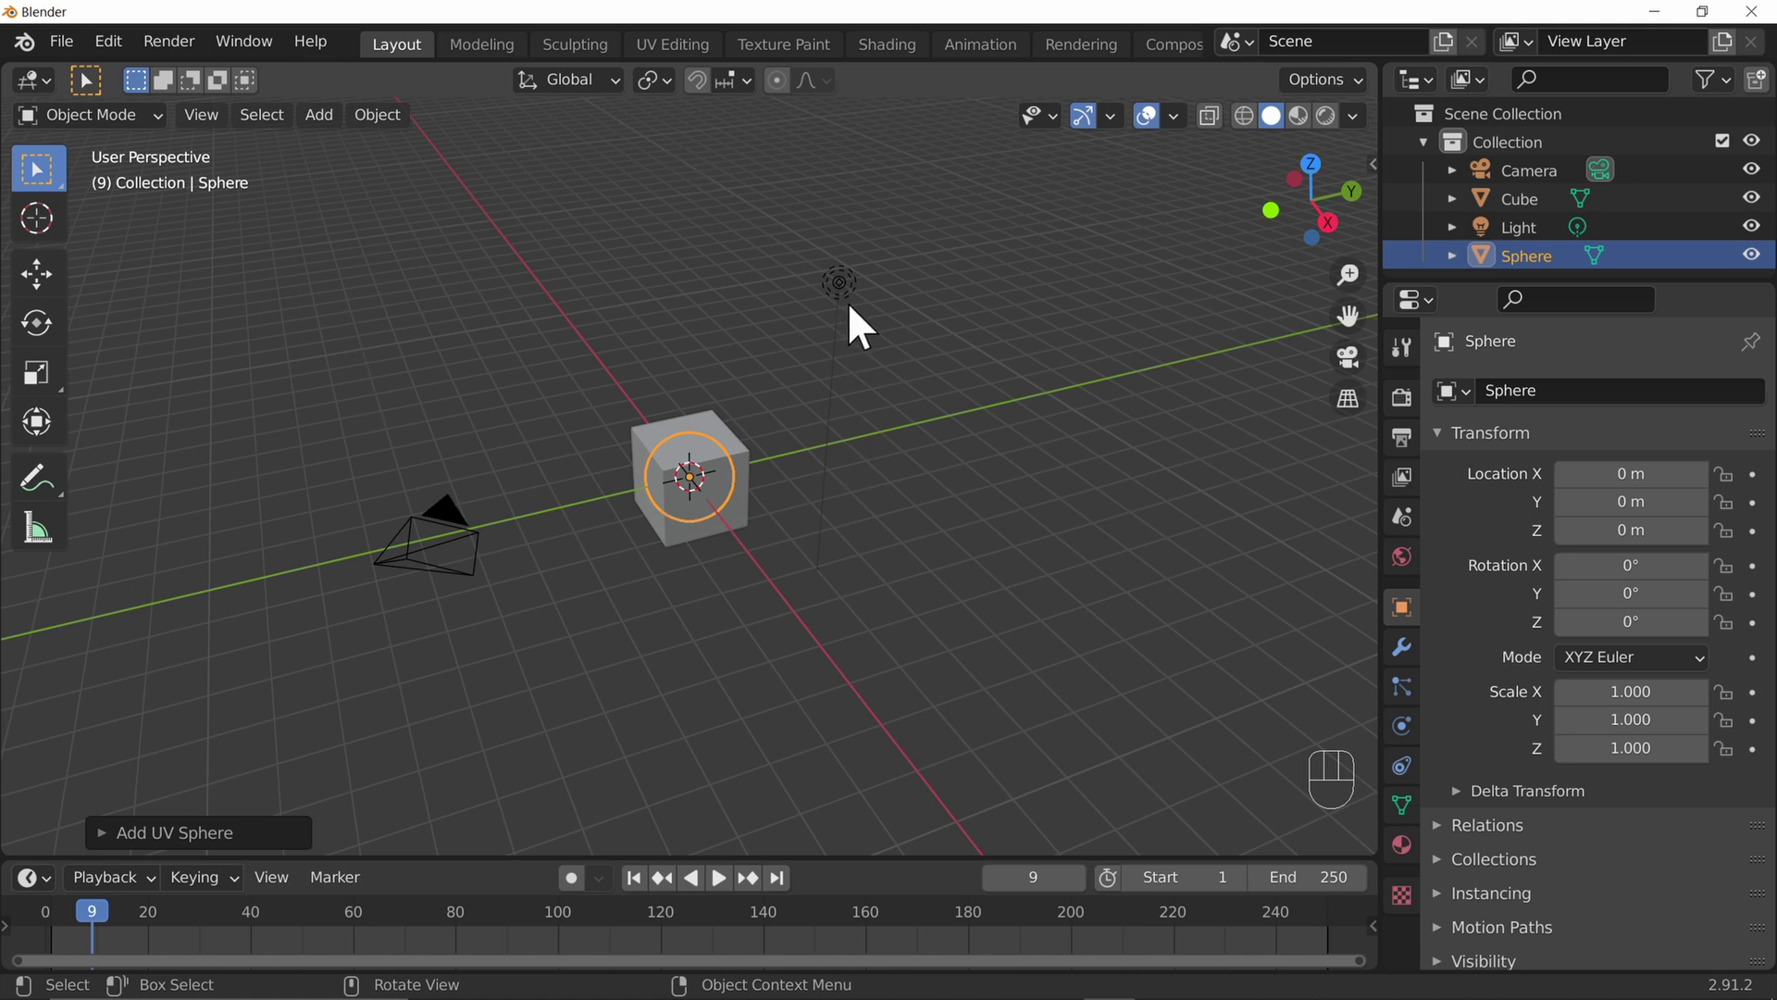
pyautogui.press('F9')
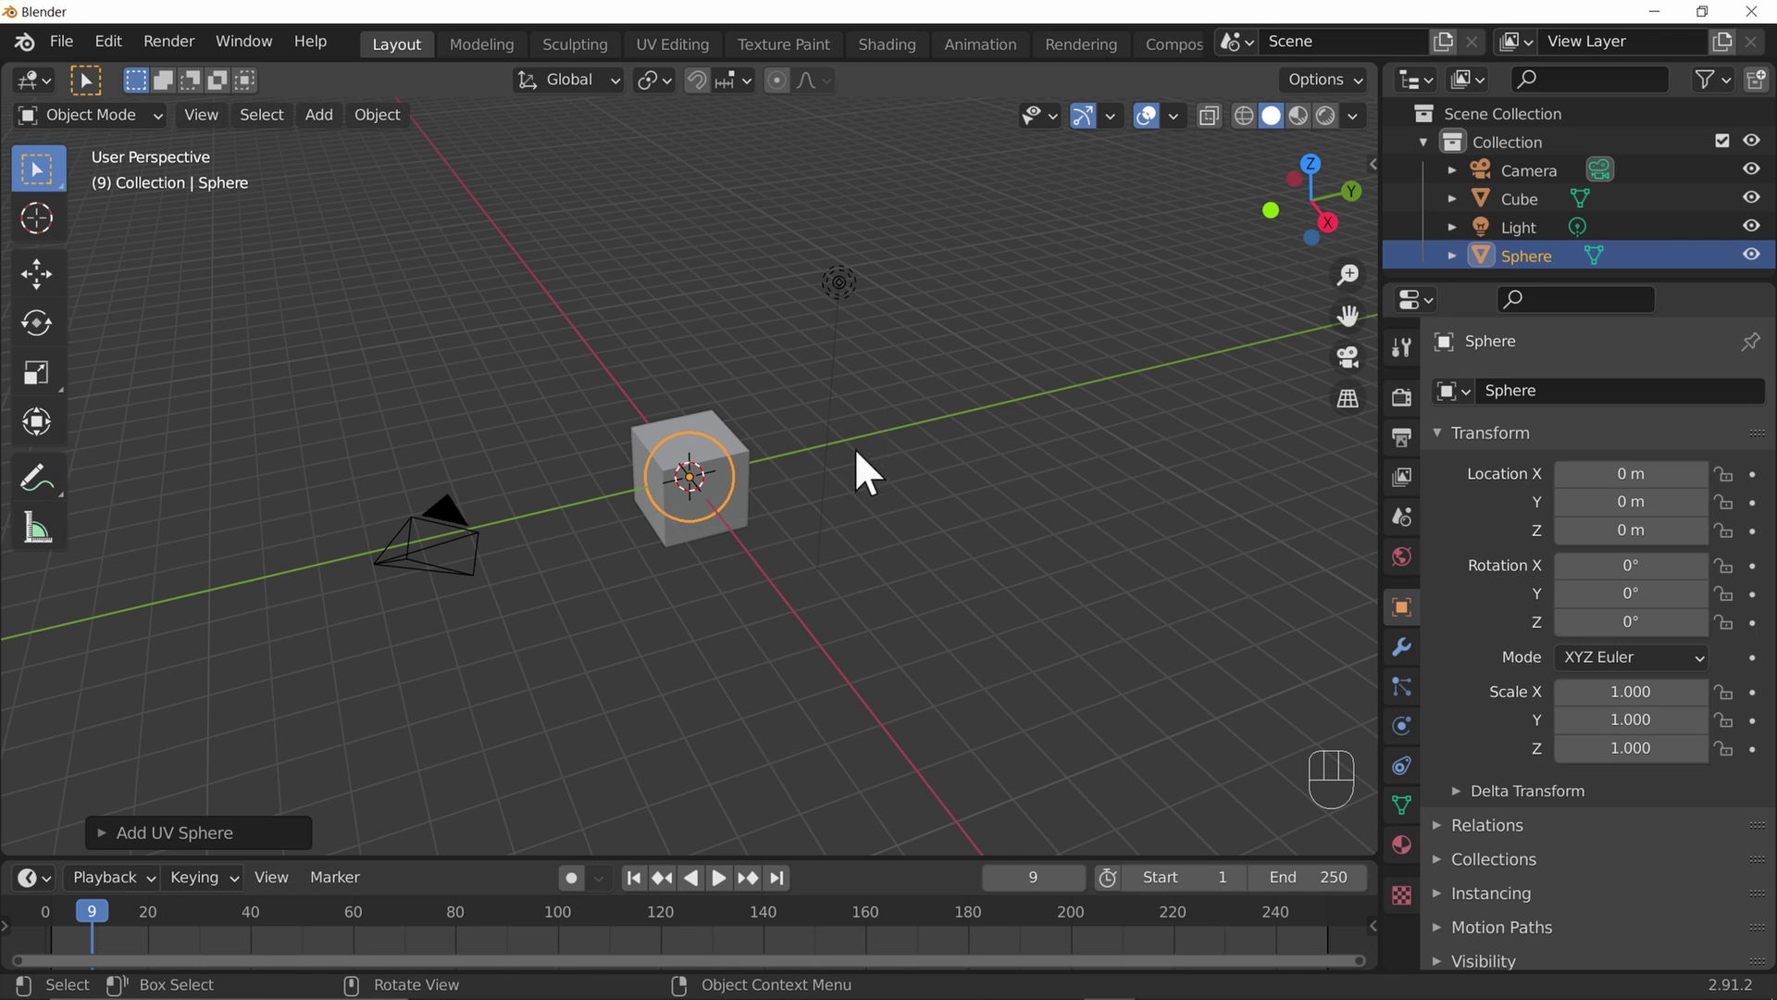
# Deselect, then reselect the Sphere from the Outliner and by clicking it inside the cube
pyautogui.click(1089, 282)
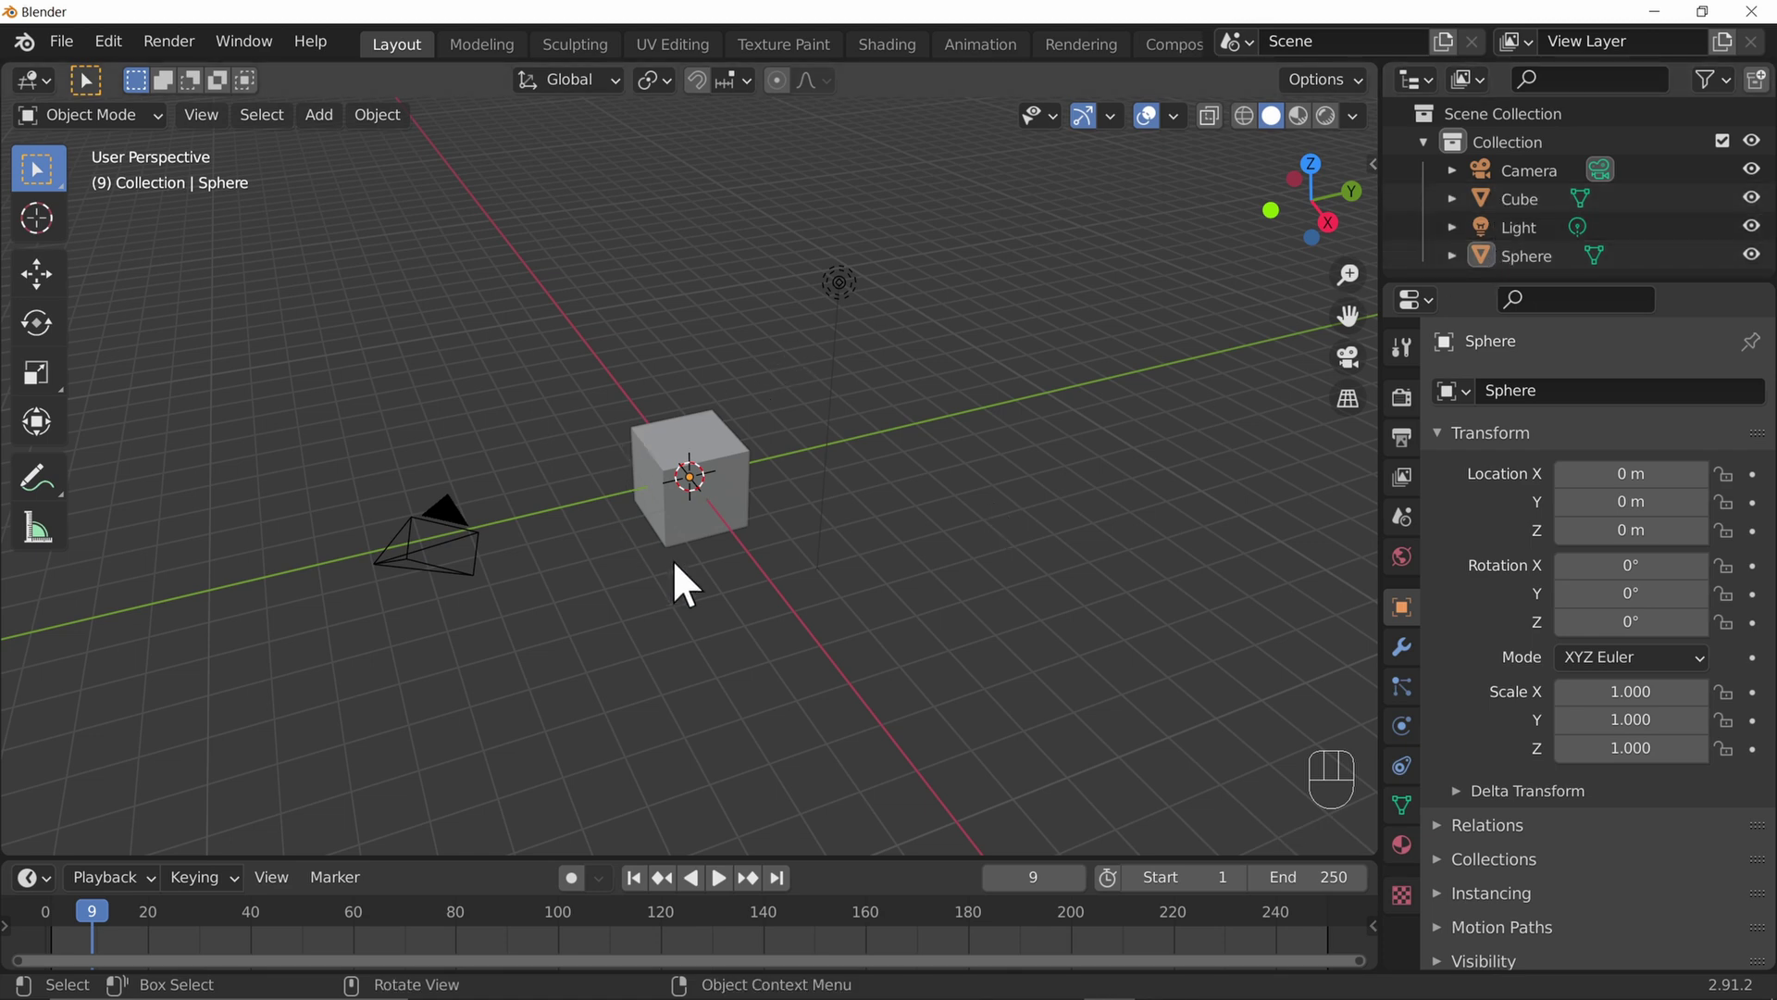
pyautogui.moveTo(870, 574); pyautogui.dragTo(889, 585)
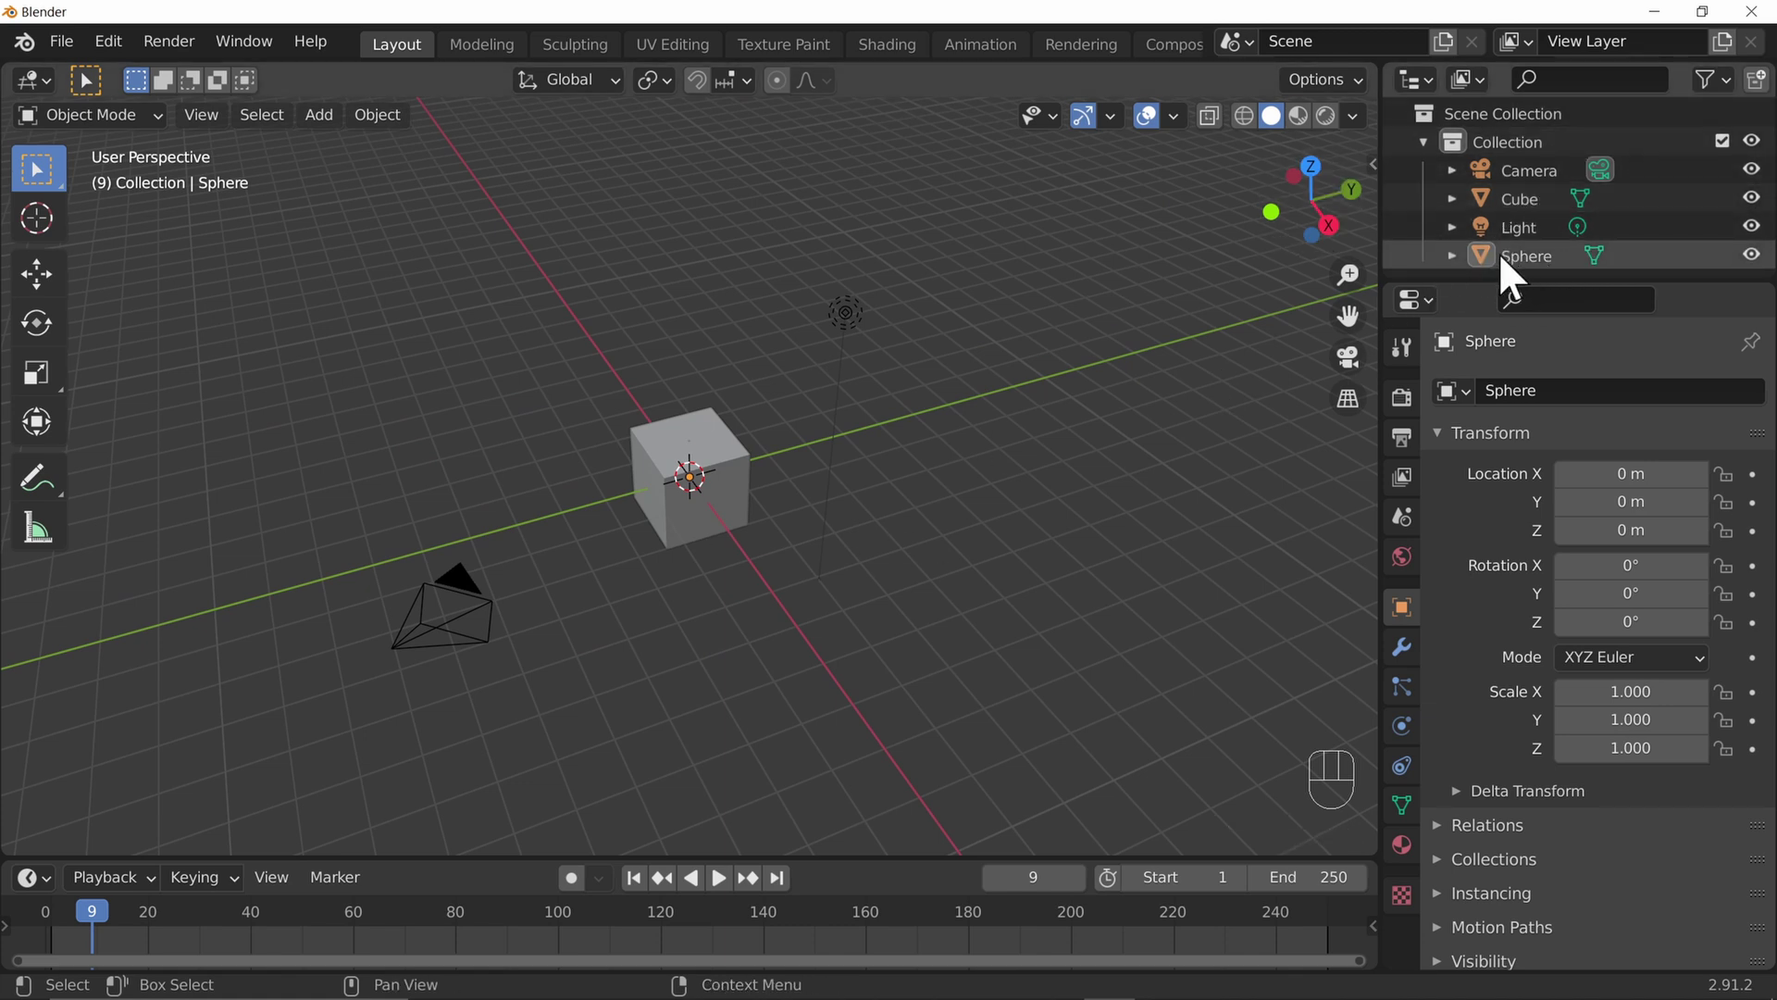
pyautogui.click(1520, 273)
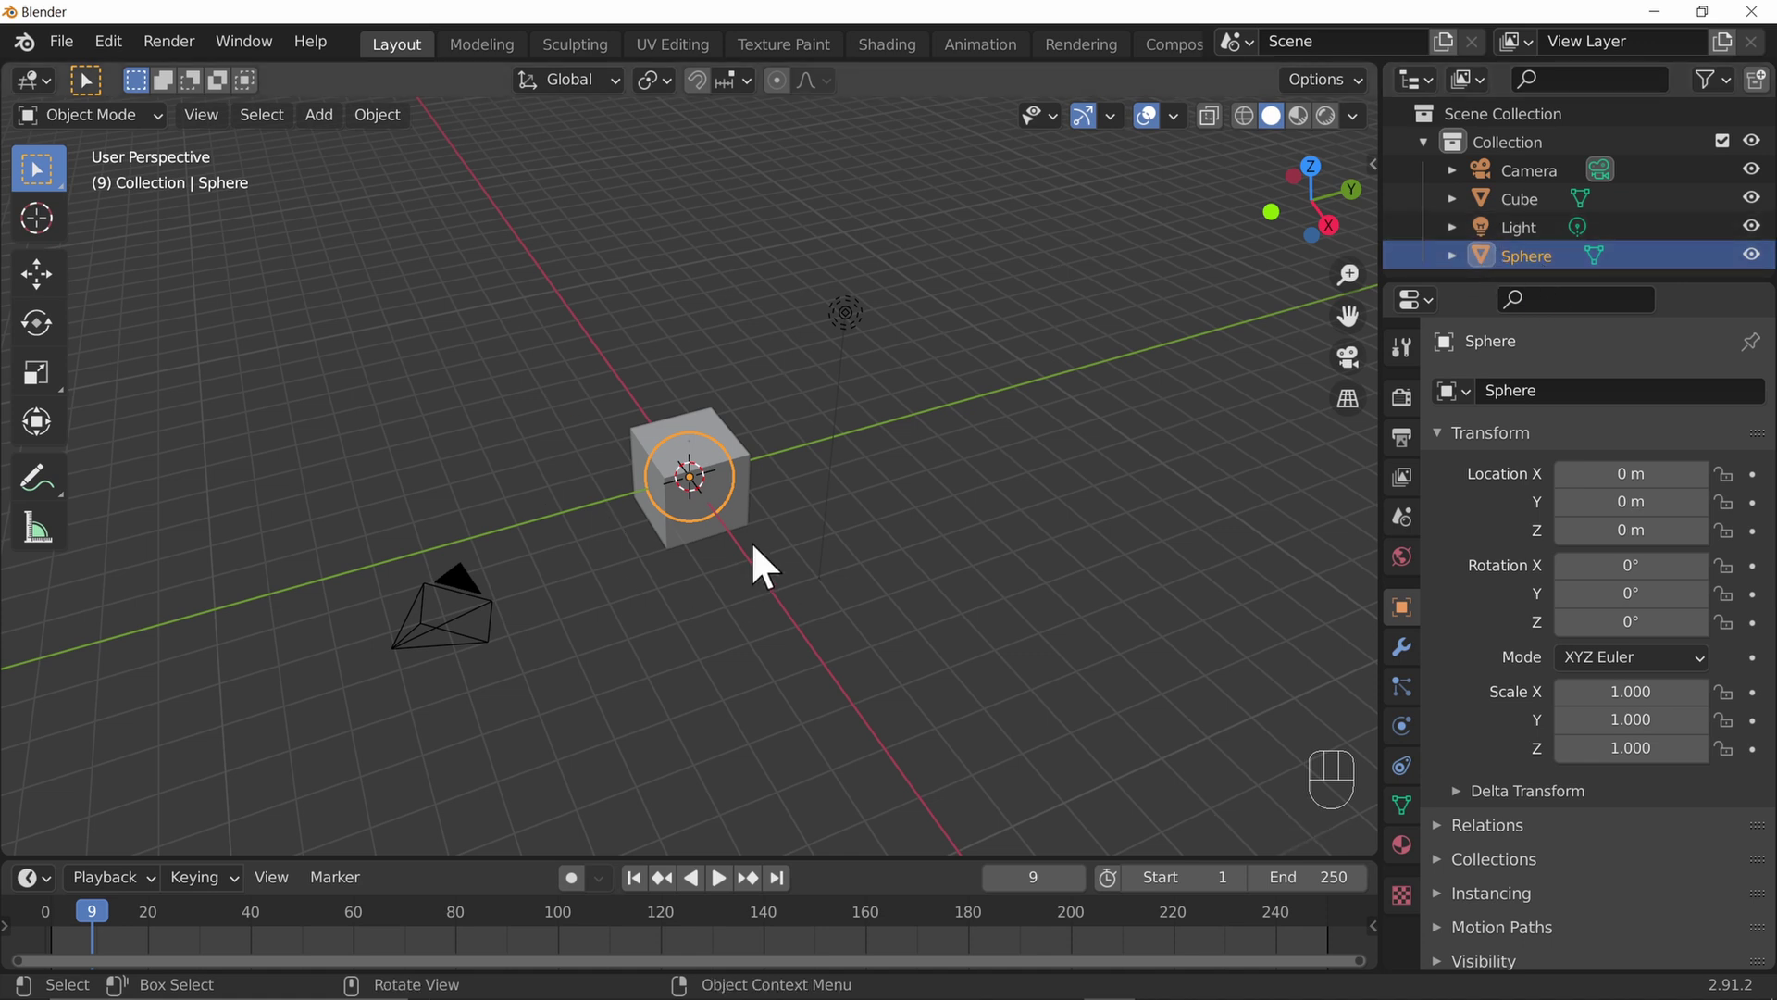
pyautogui.click(726, 532)
pyautogui.click(727, 532)
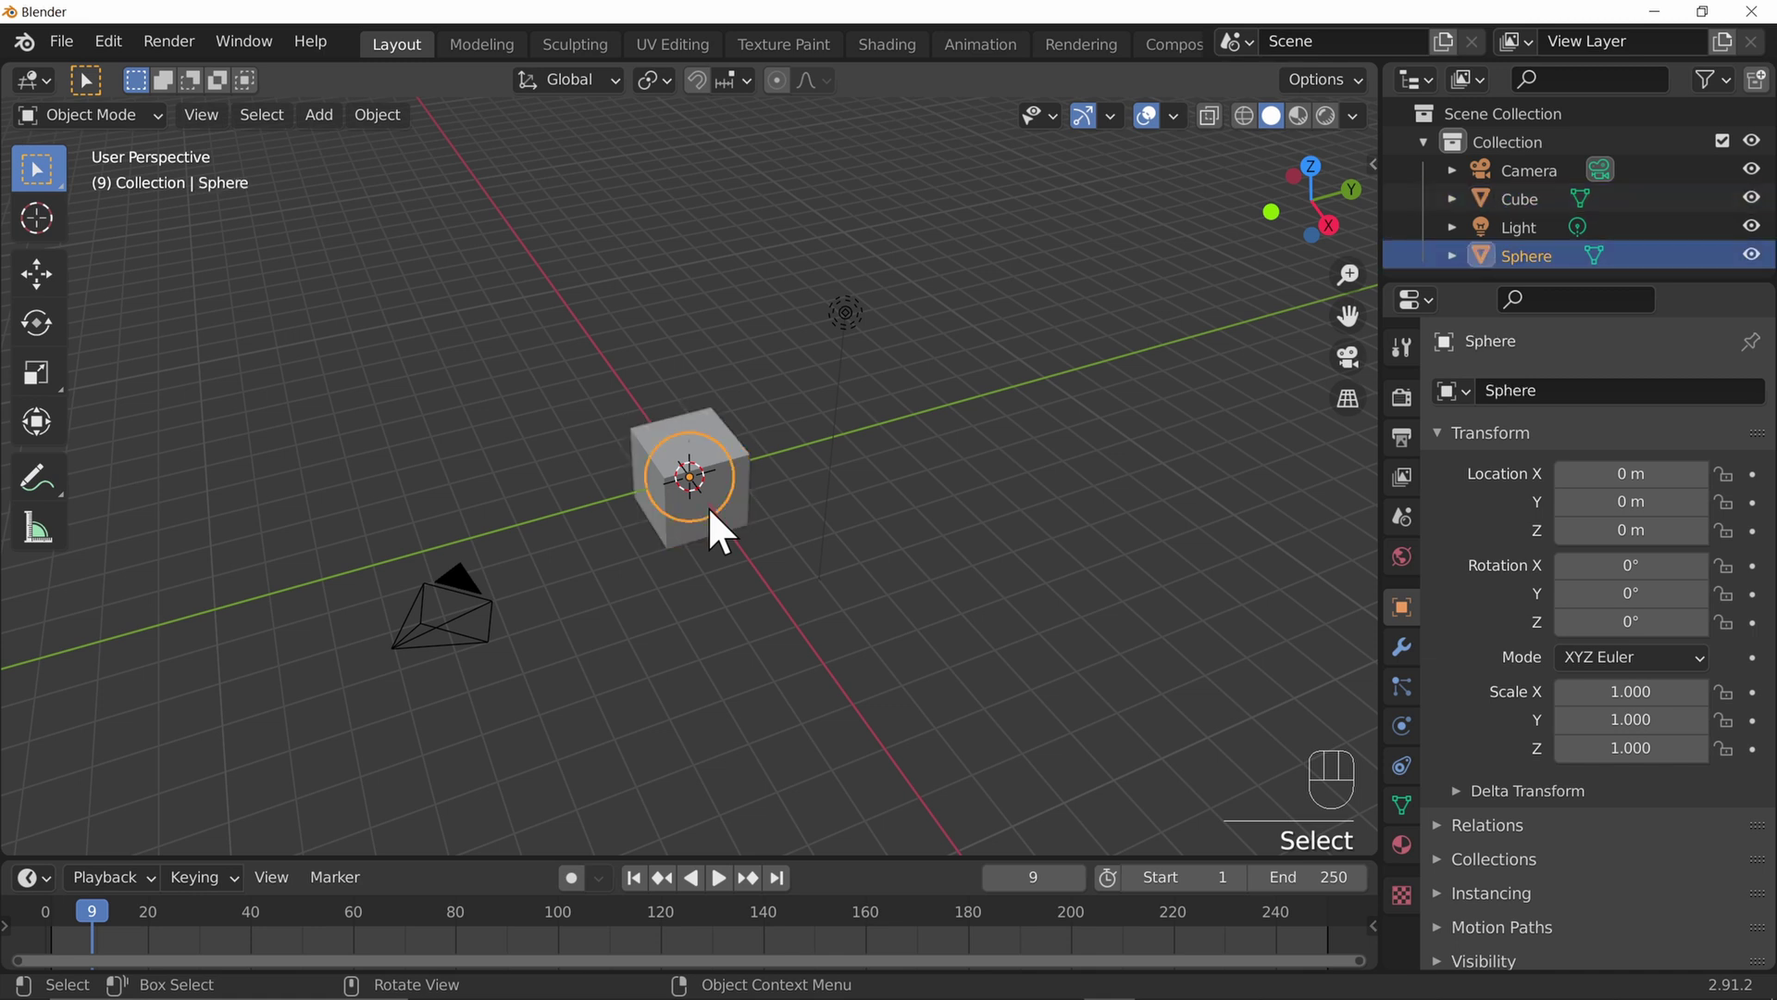
pyautogui.click(726, 531)
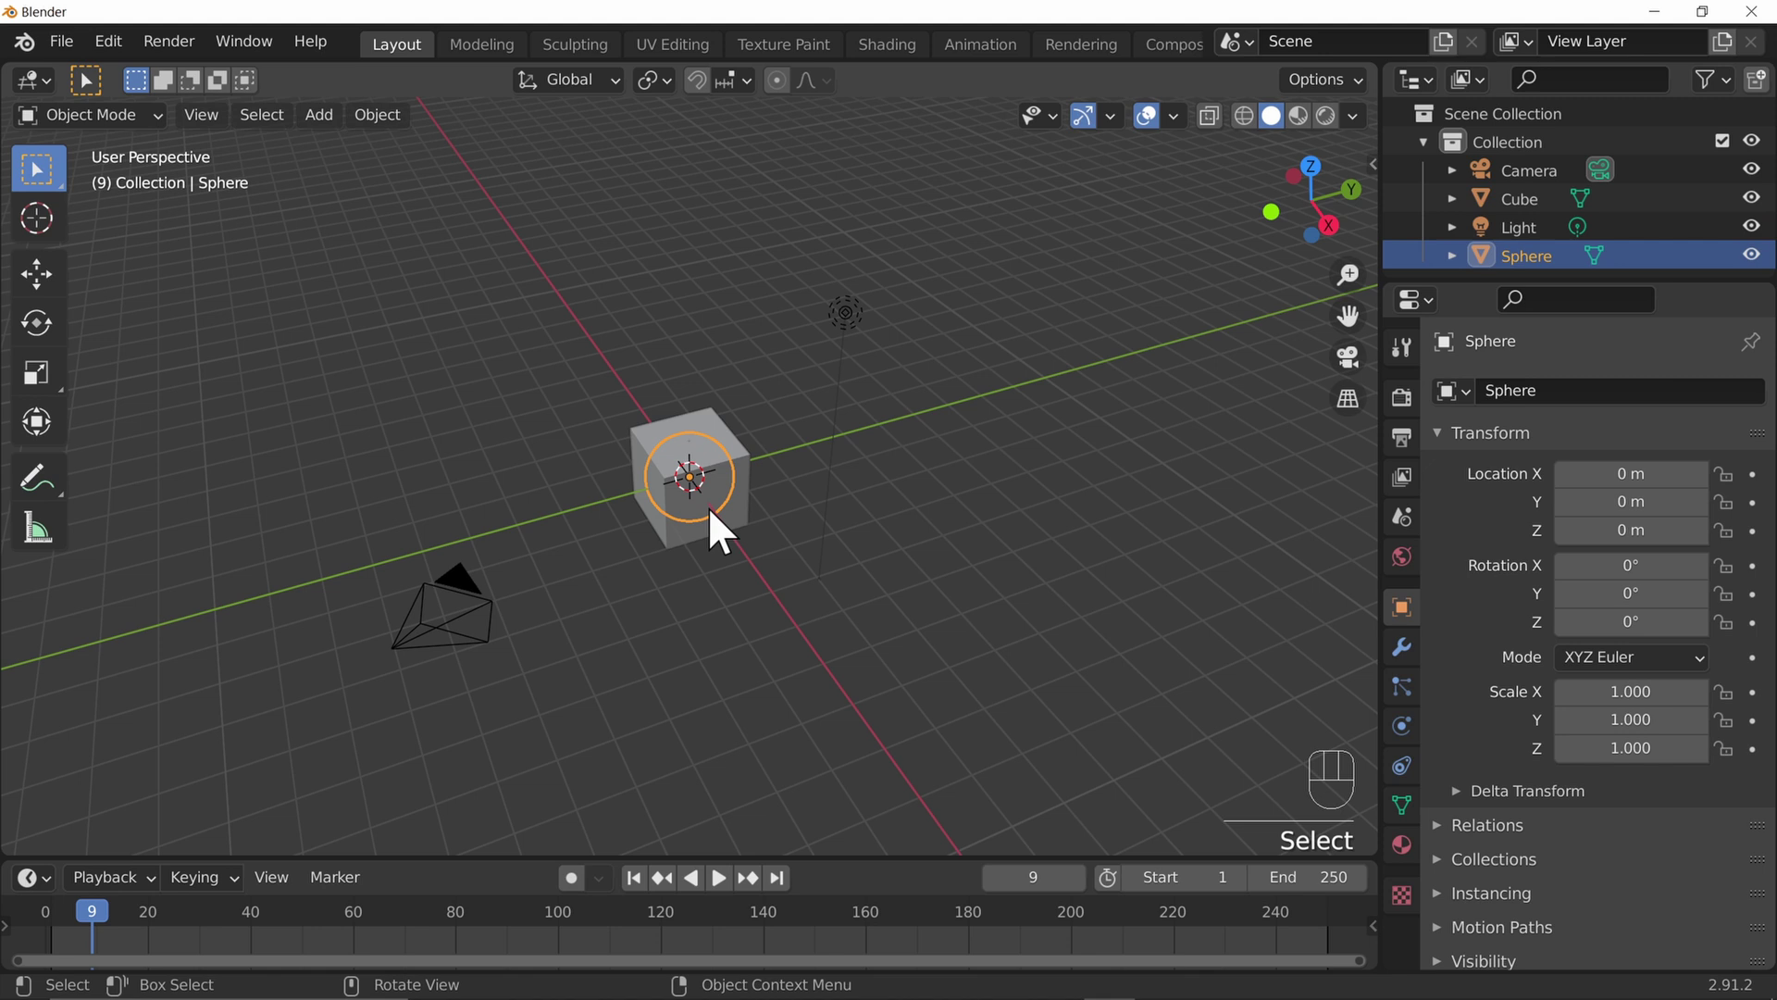
# Pick the Sphere from the overlapping-objects select menu at the cube
pyautogui.click(727, 532)
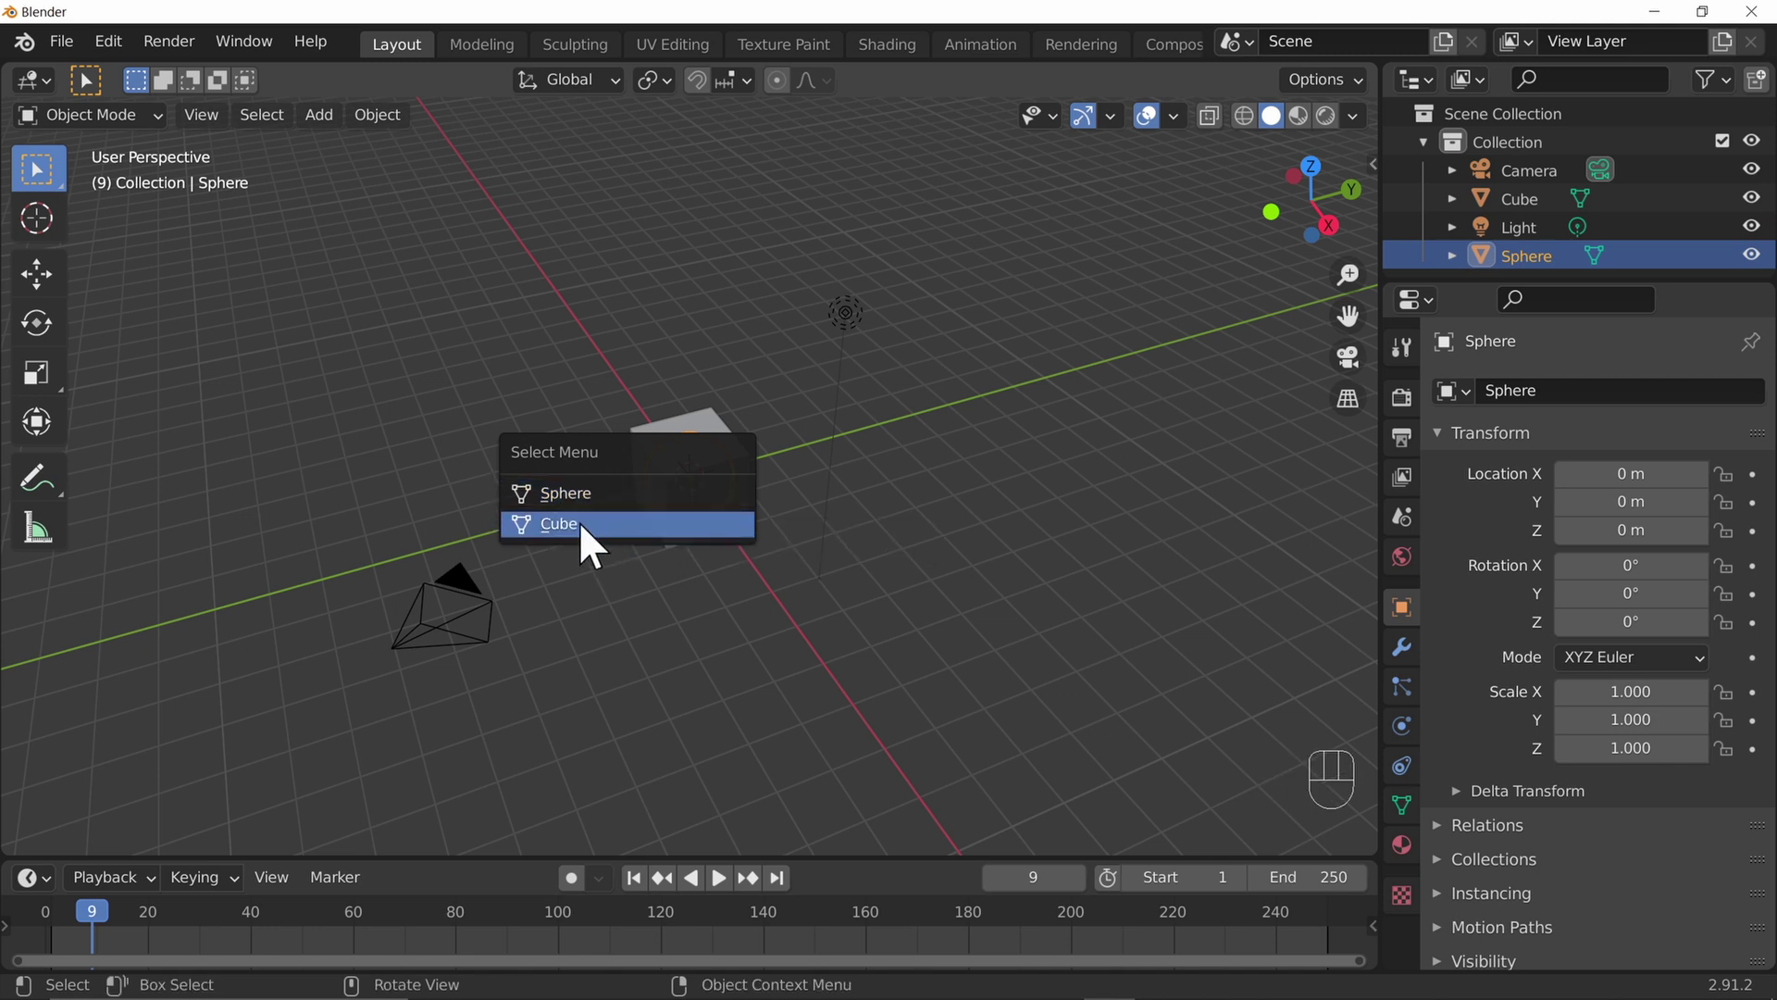
pyautogui.click(726, 504)
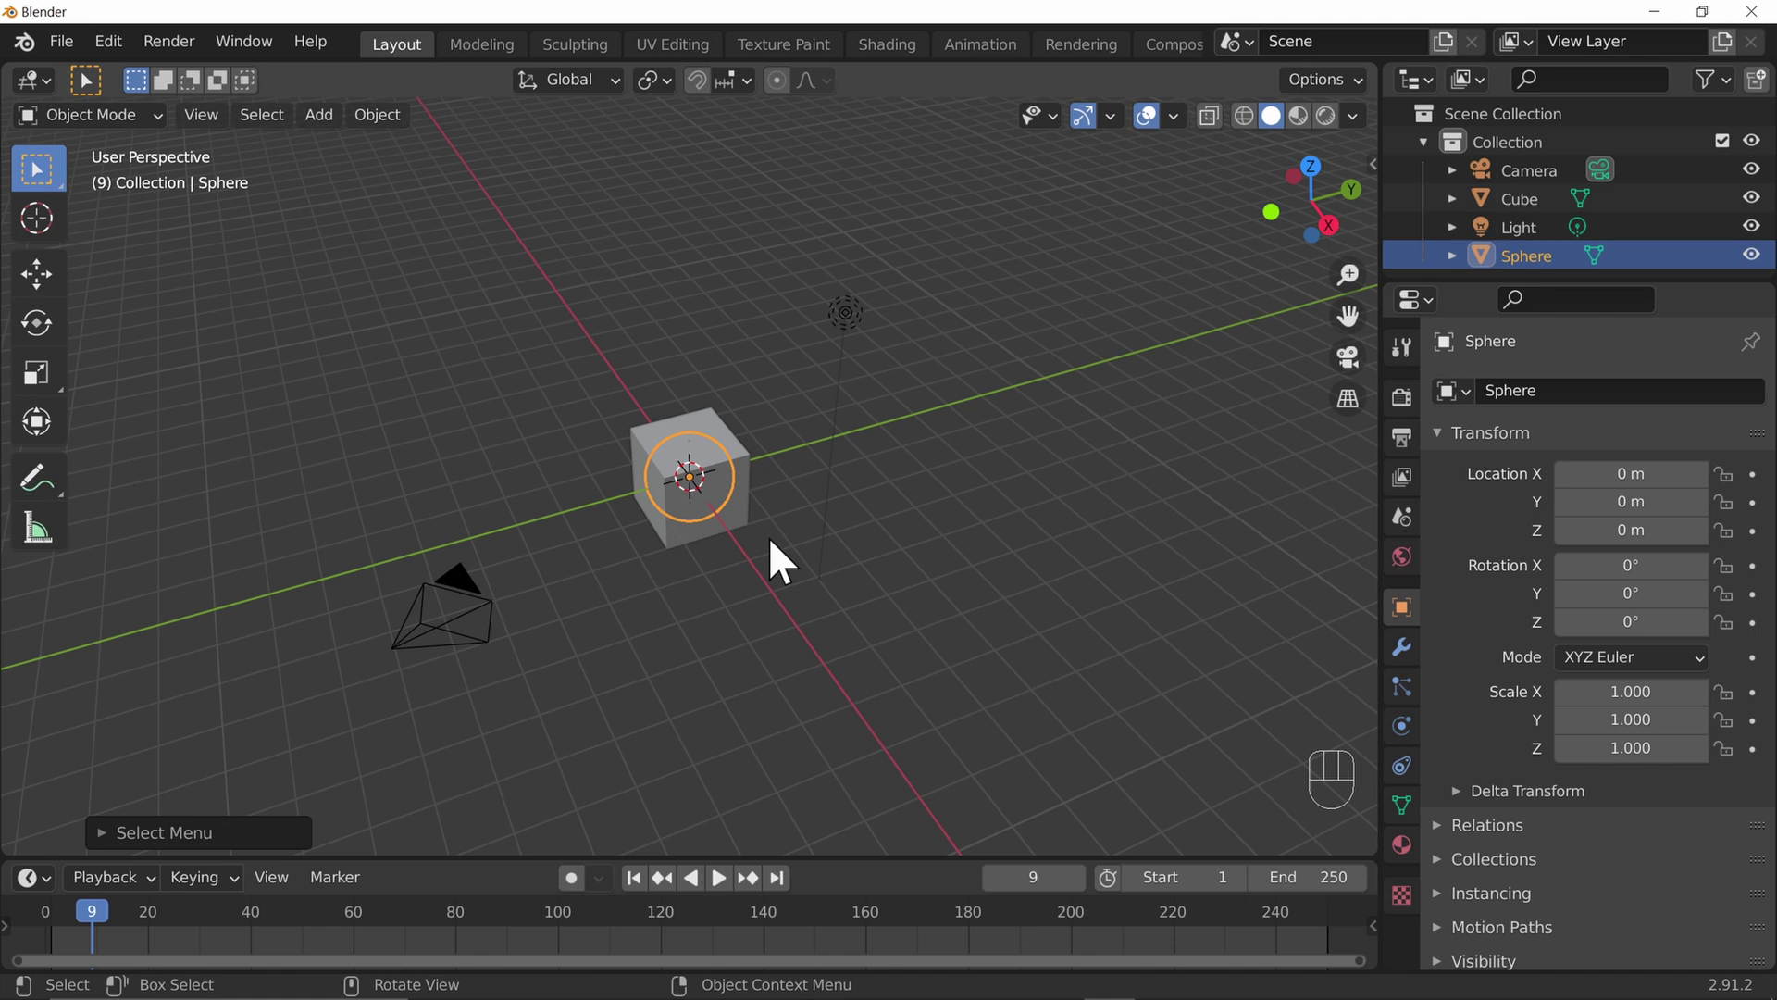
# Bring up the delete confirmation for the sphere with X and dismiss it, leaving the sphere selected
pyautogui.press('x')
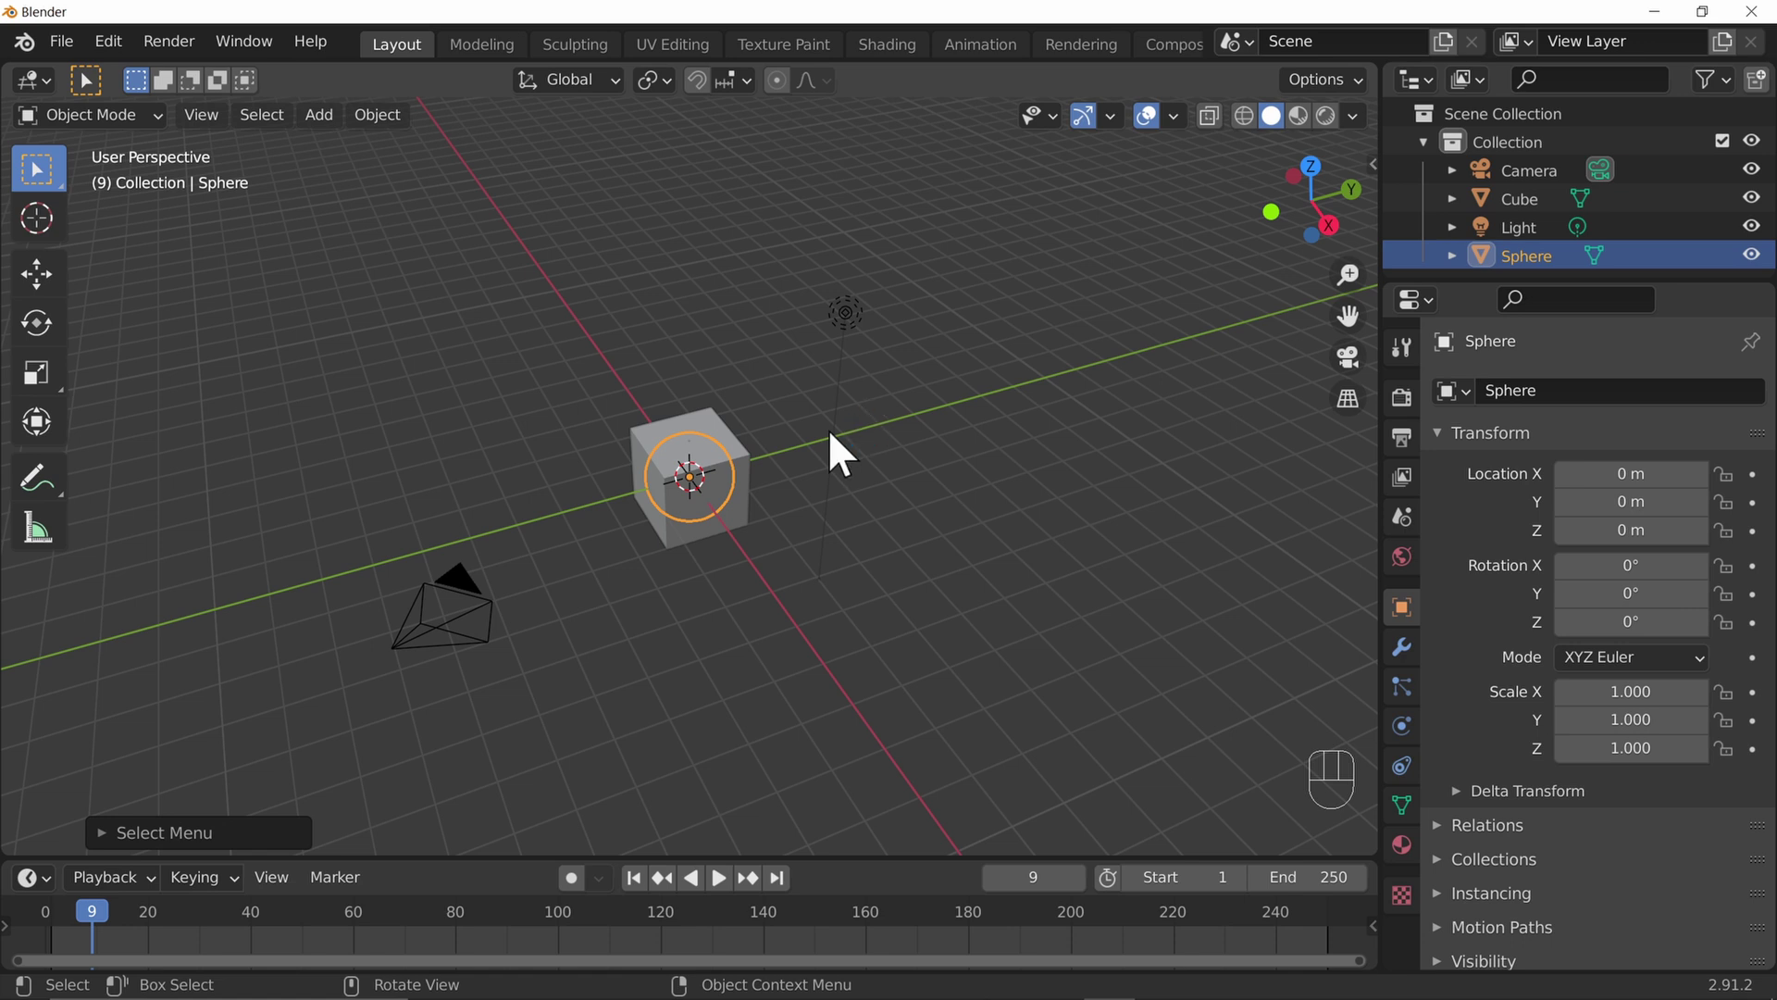
pyautogui.press('BackSpace')
pyautogui.press('BackSpace')
pyautogui.press('BackSpace')
pyautogui.press('BackSpace')
pyautogui.press('BackSpace')
pyautogui.press('BackSpace')
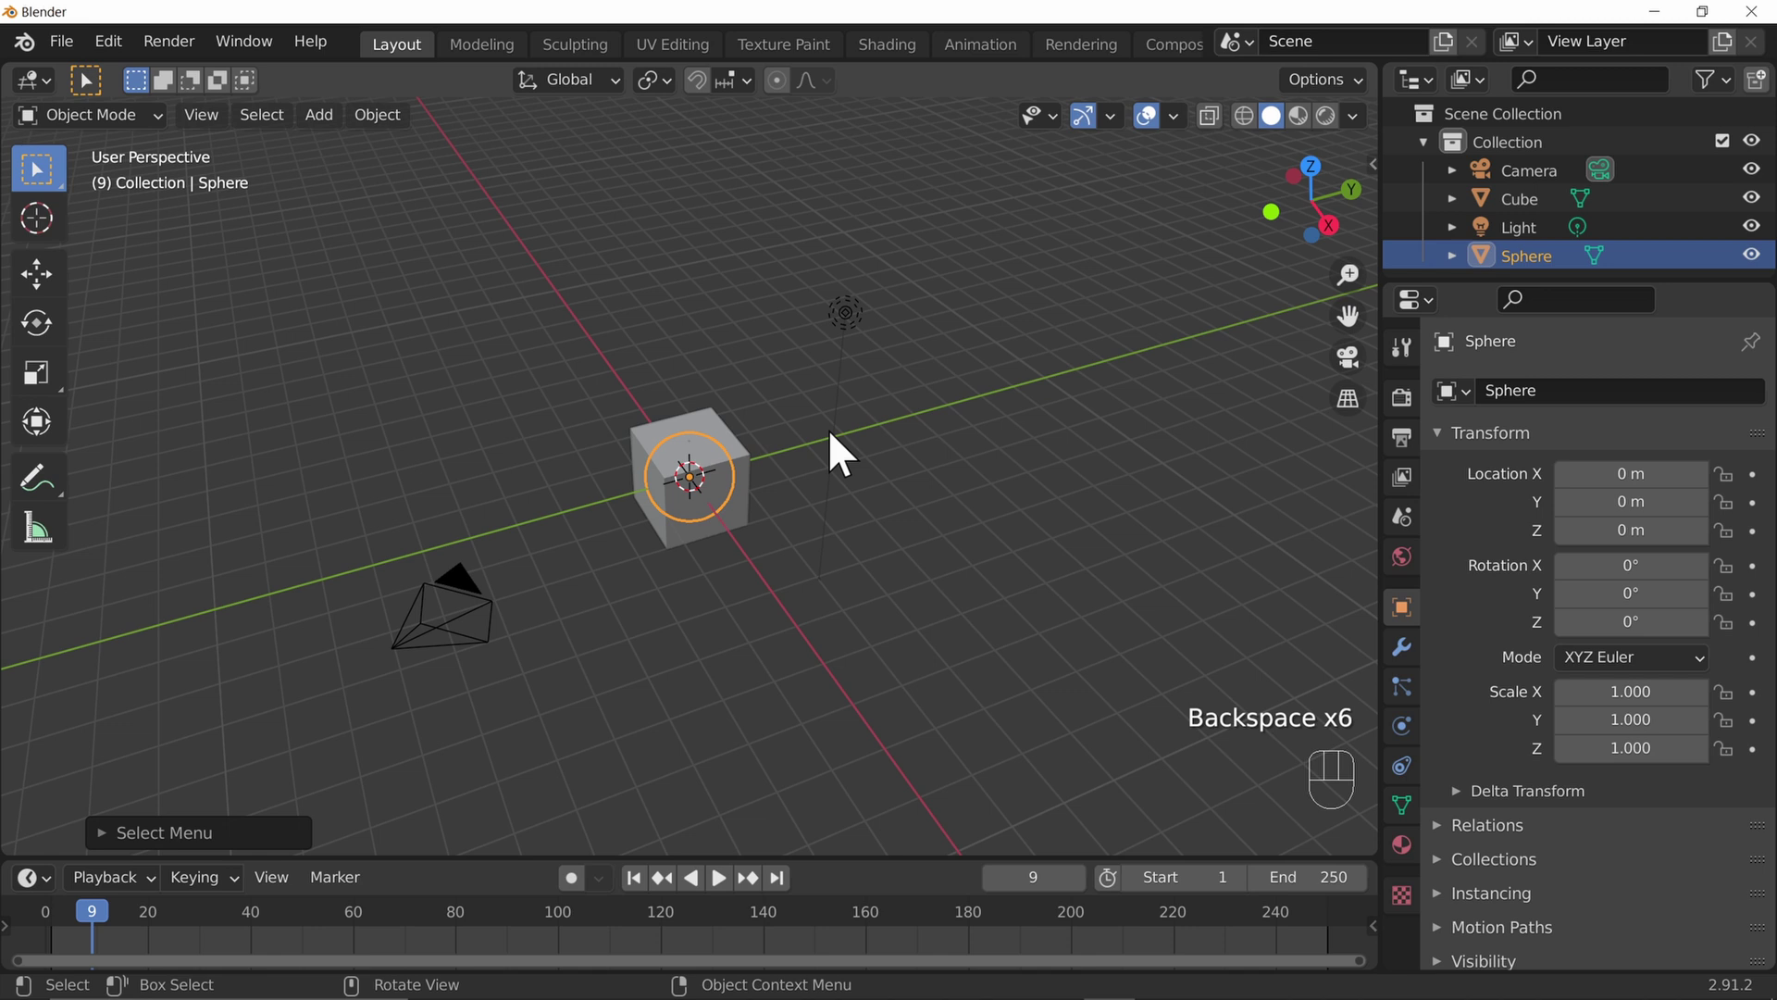
# Delete the sphere, then add a fresh UV sphere at the origin via Shift+A
pyautogui.press('Delete')
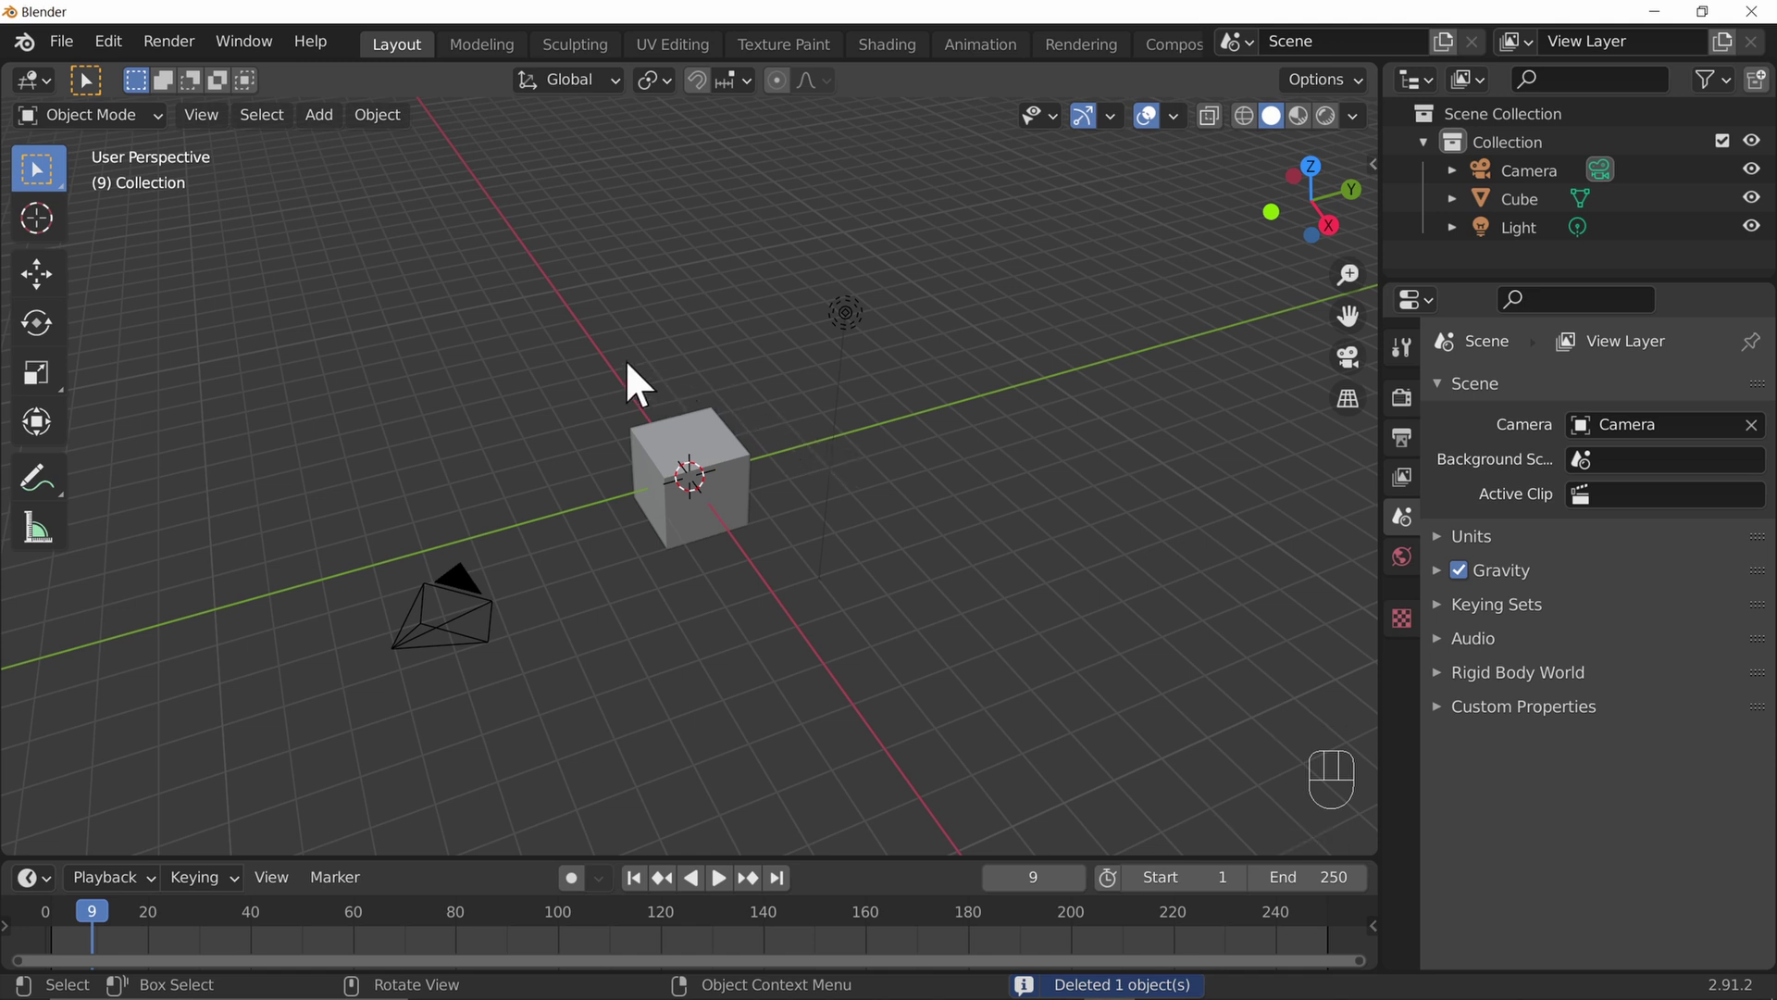
pyautogui.press('shift+a')
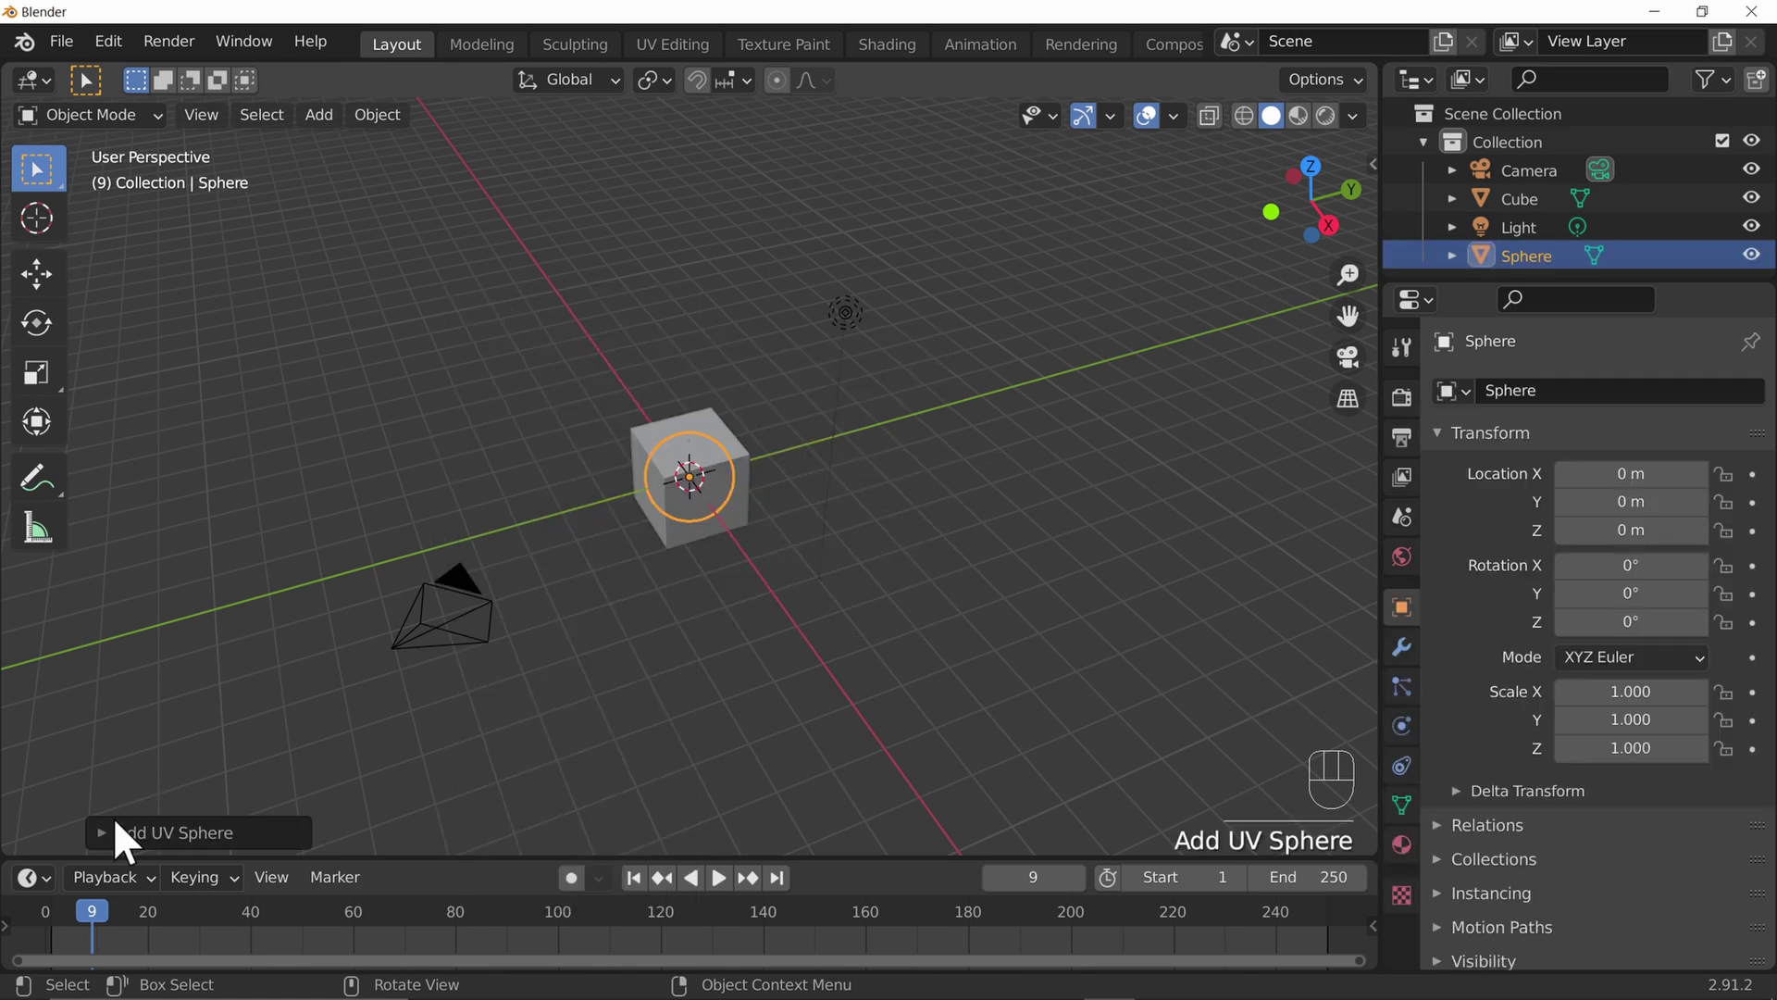
# In the Add UV Sphere panel set the location to 5 m, 5 m, 2.48 m, clear of the cube
pyautogui.click(116, 857)
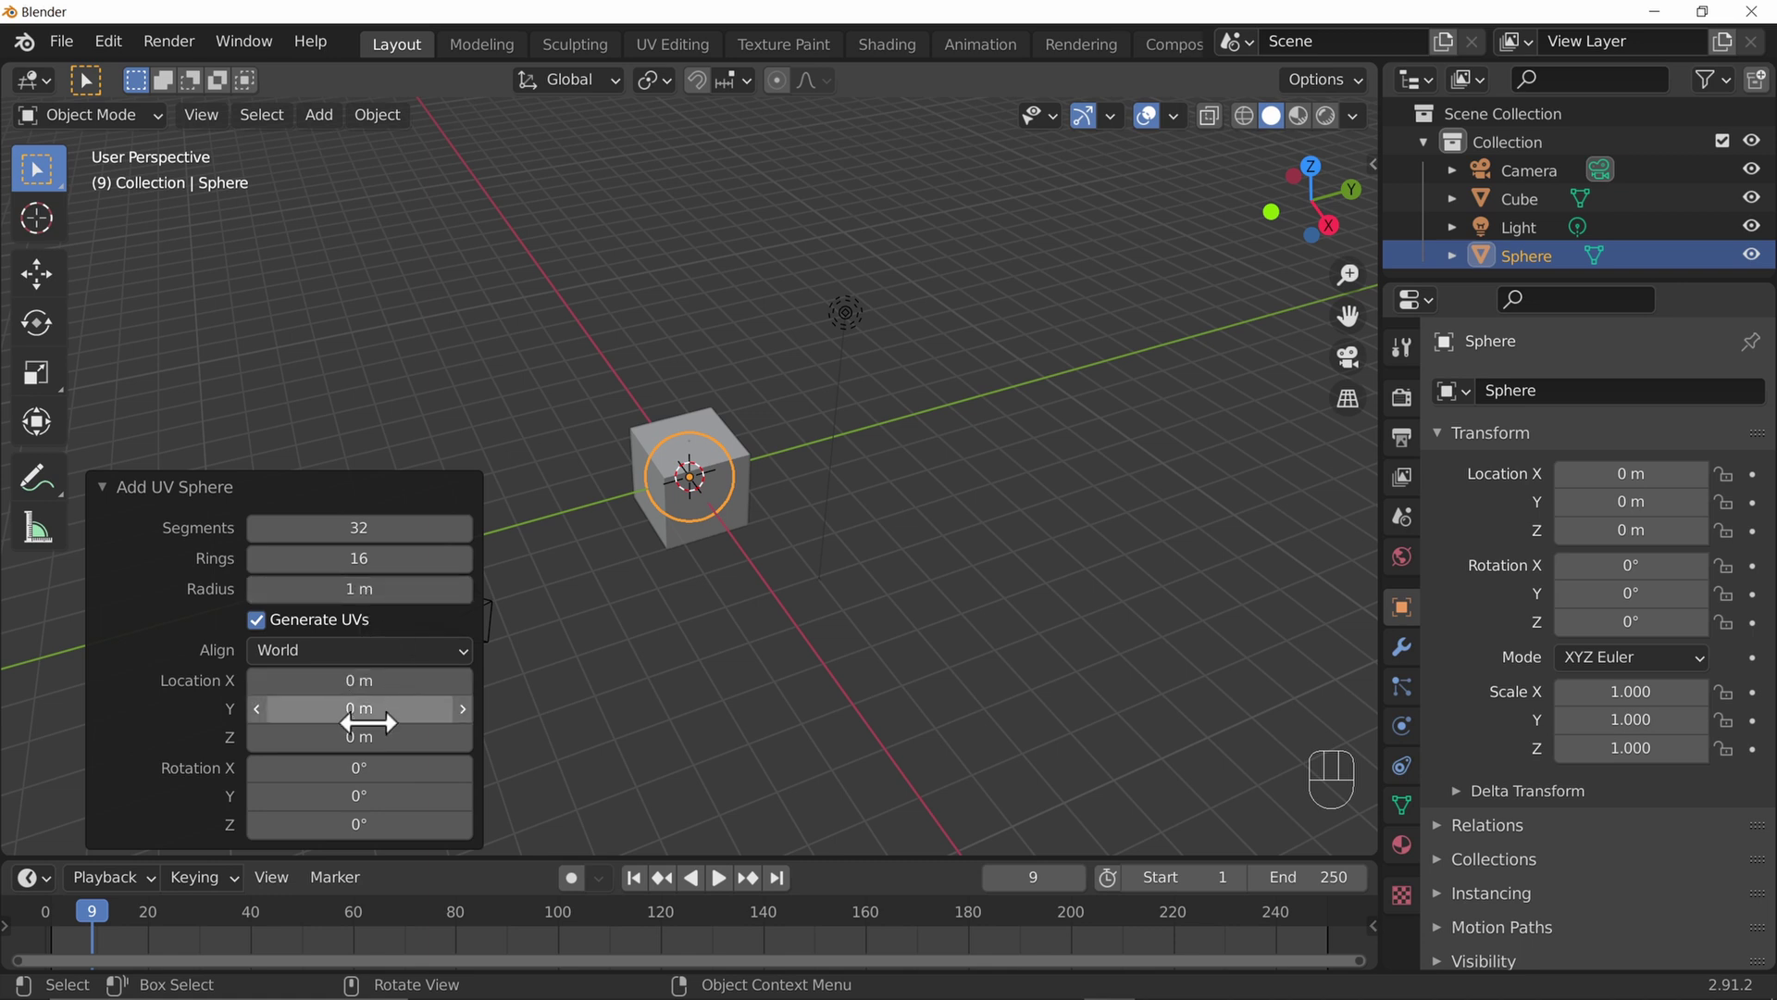
pyautogui.moveTo(391, 736); pyautogui.dragTo(350, 659)
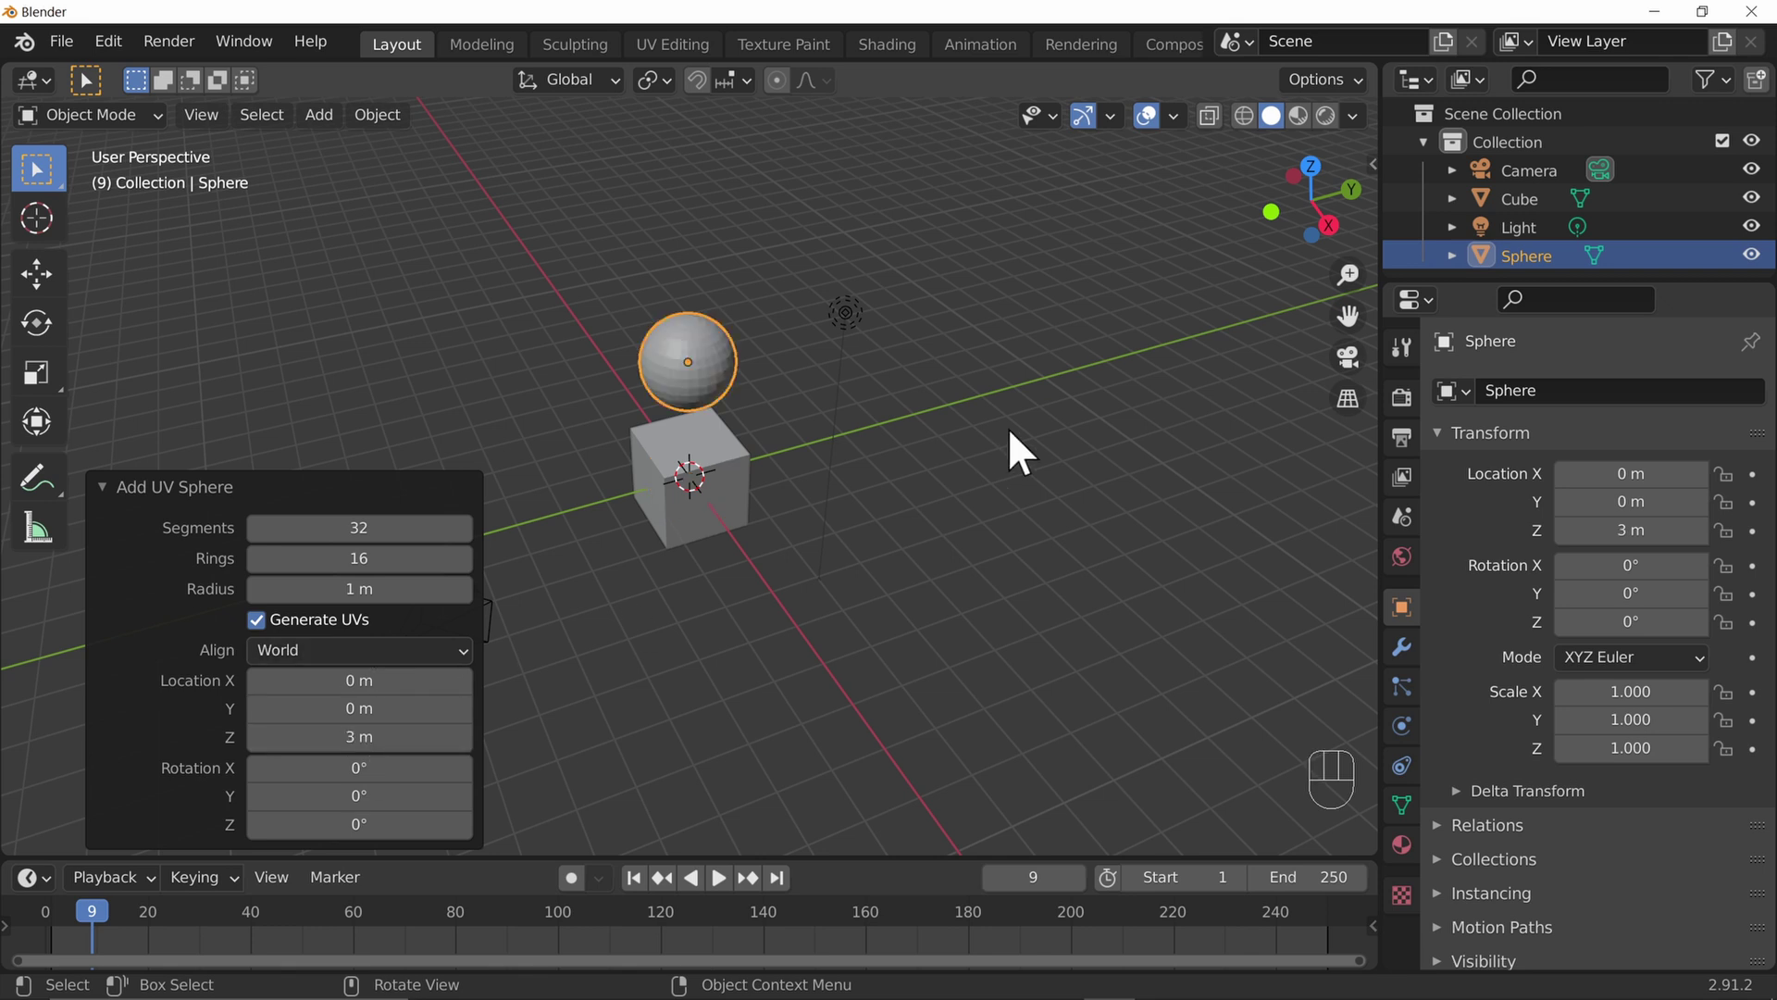
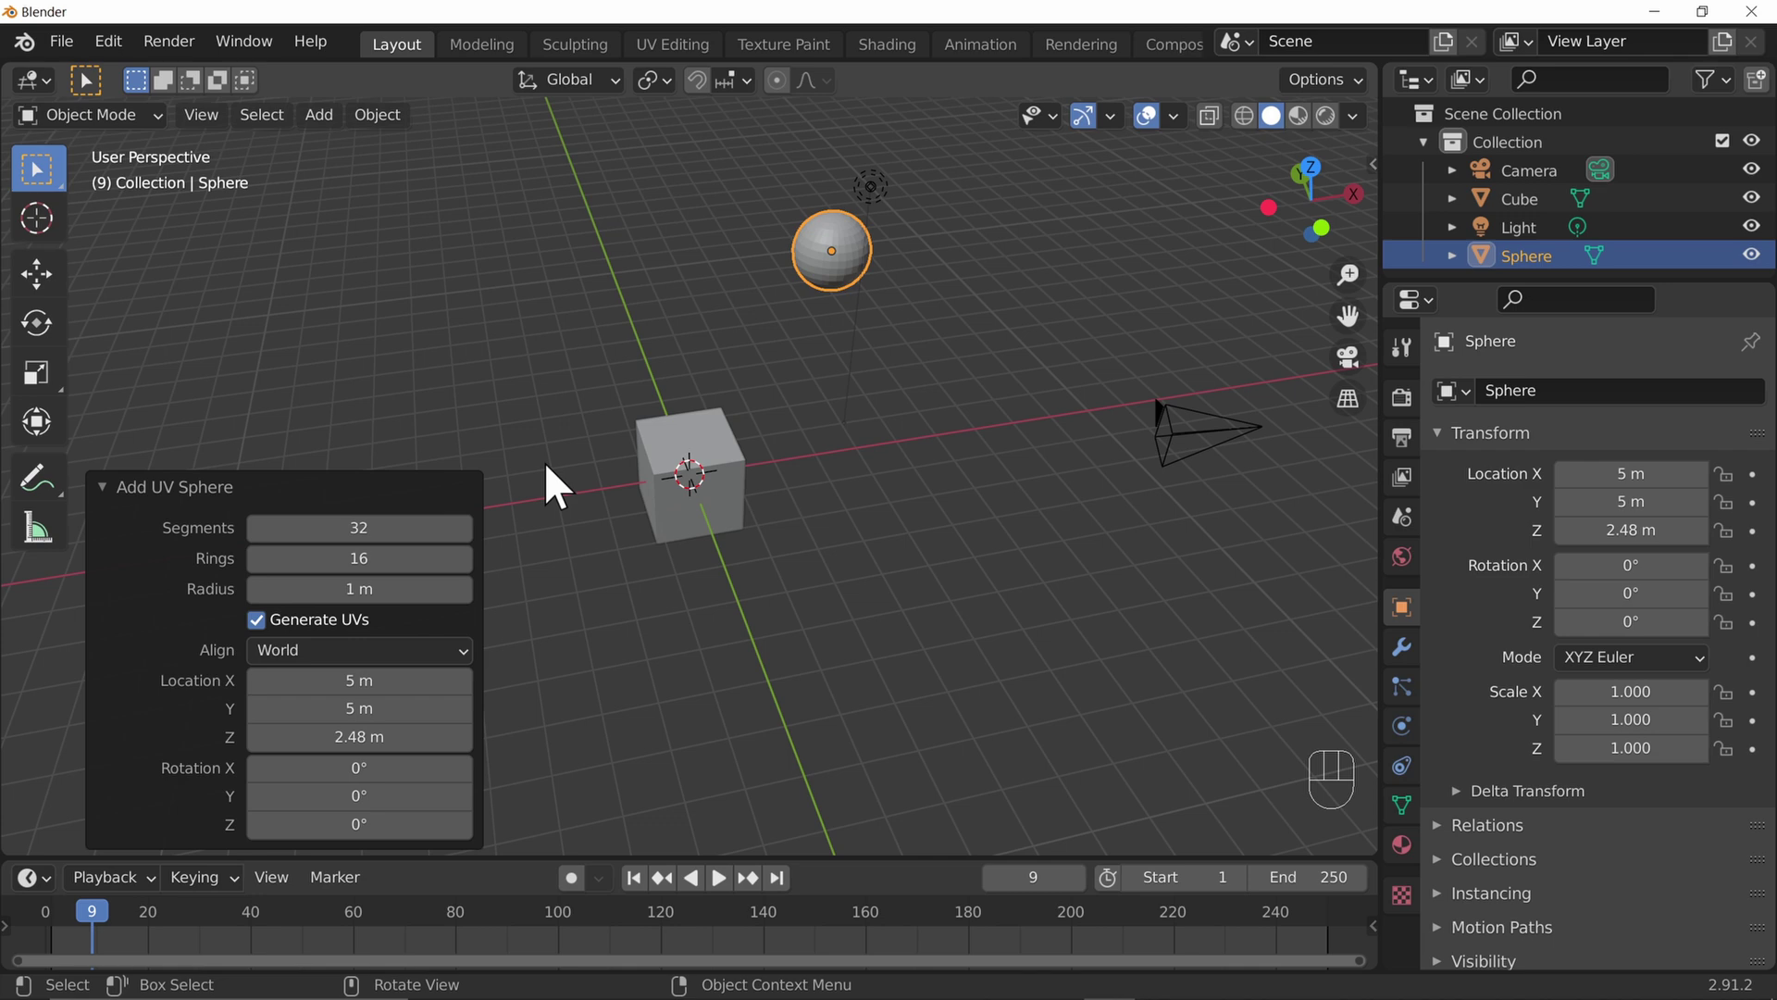
pyautogui.moveTo(974, 479); pyautogui.dragTo(994, 444)
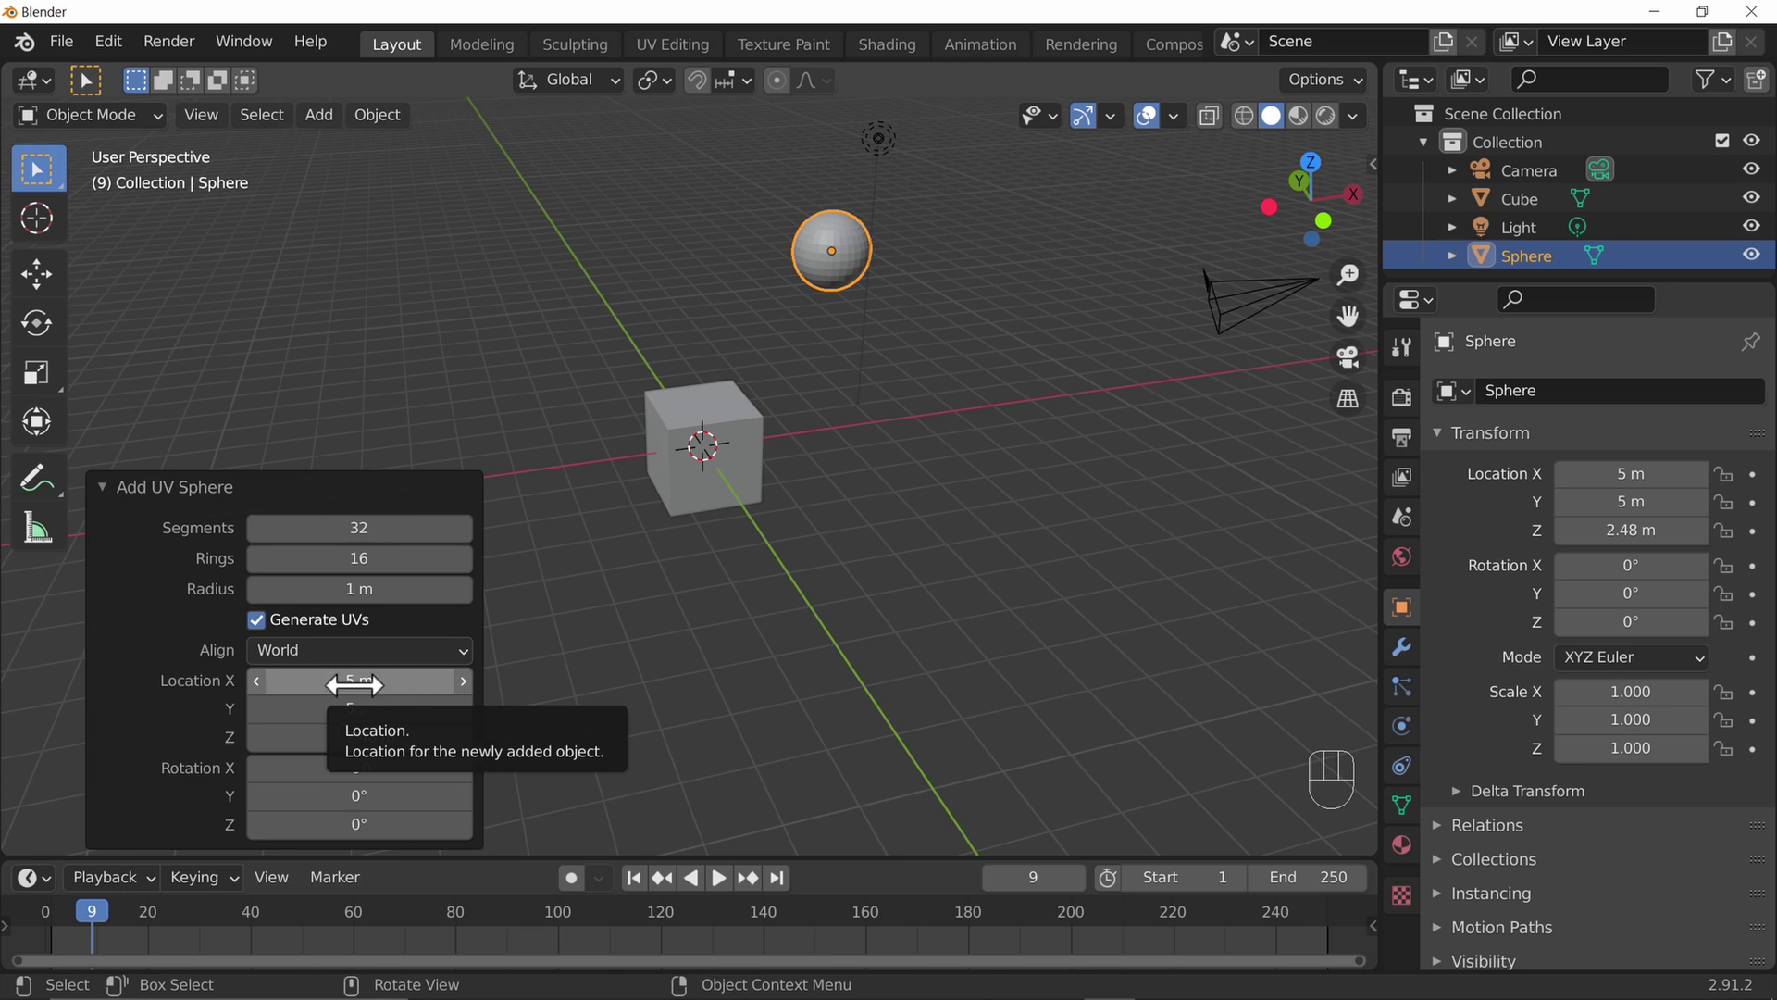
# Reset the sphere's creation location to 0 m on all axes, back at the world origin
pyautogui.moveTo(381, 677); pyautogui.dragTo(381, 744)
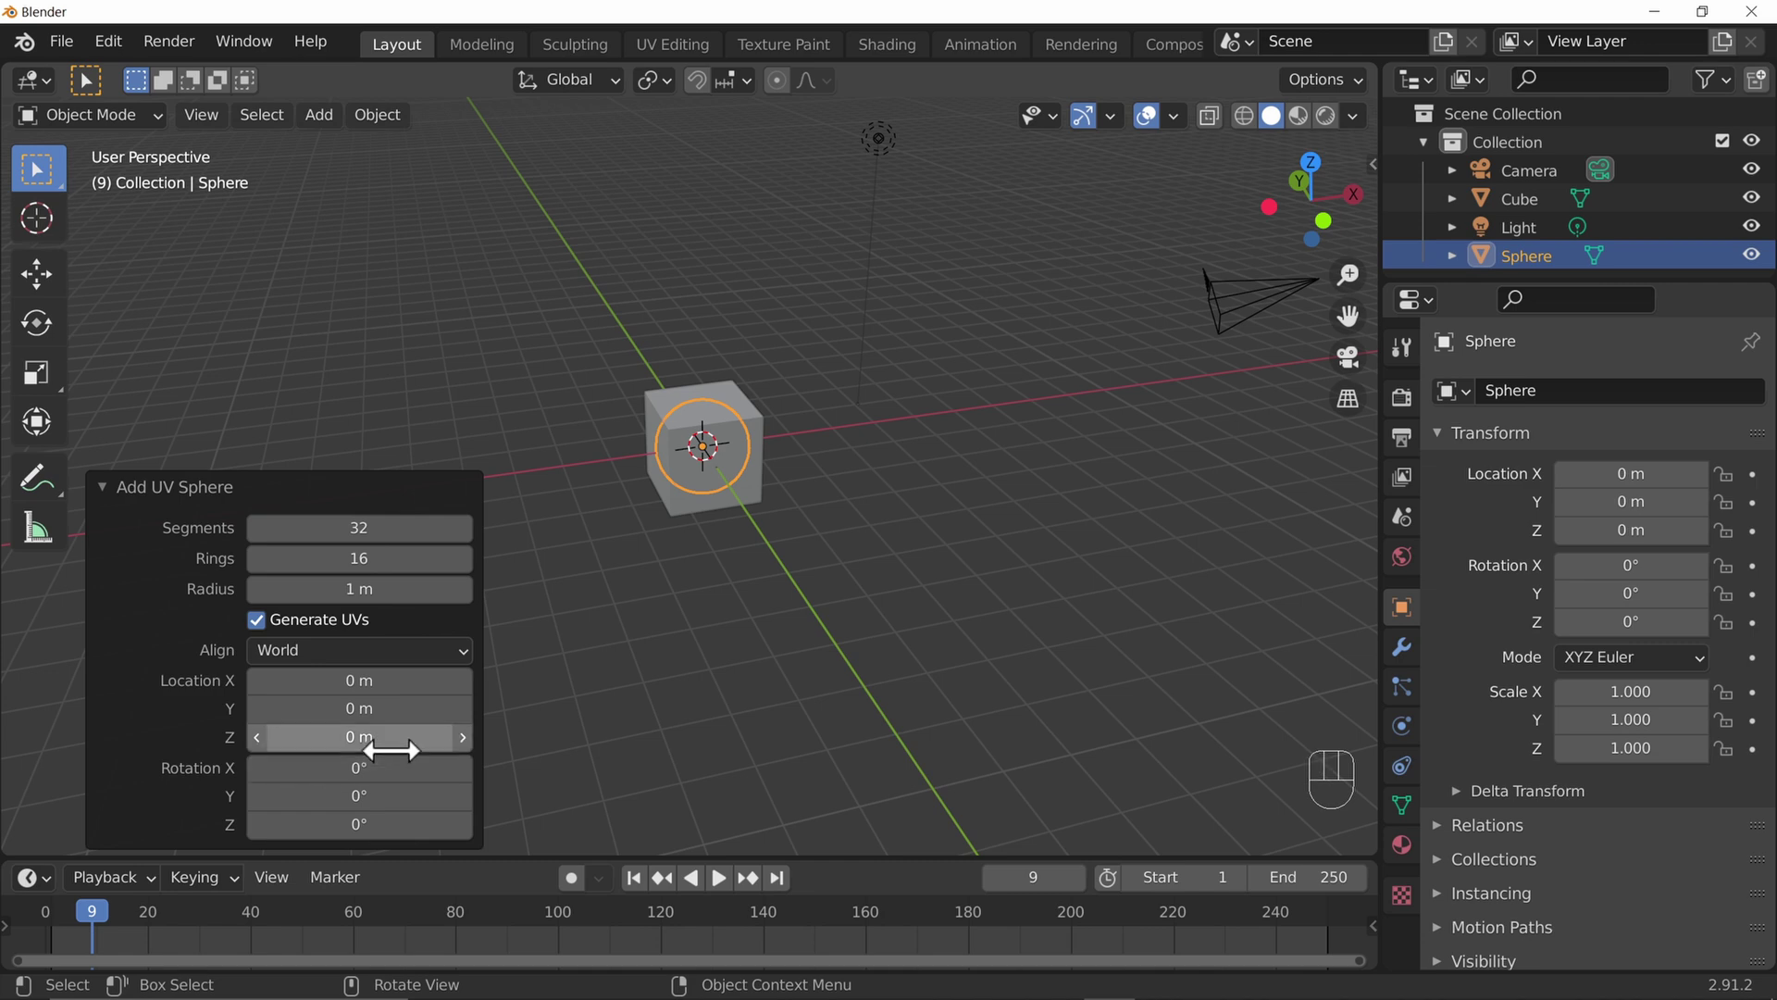
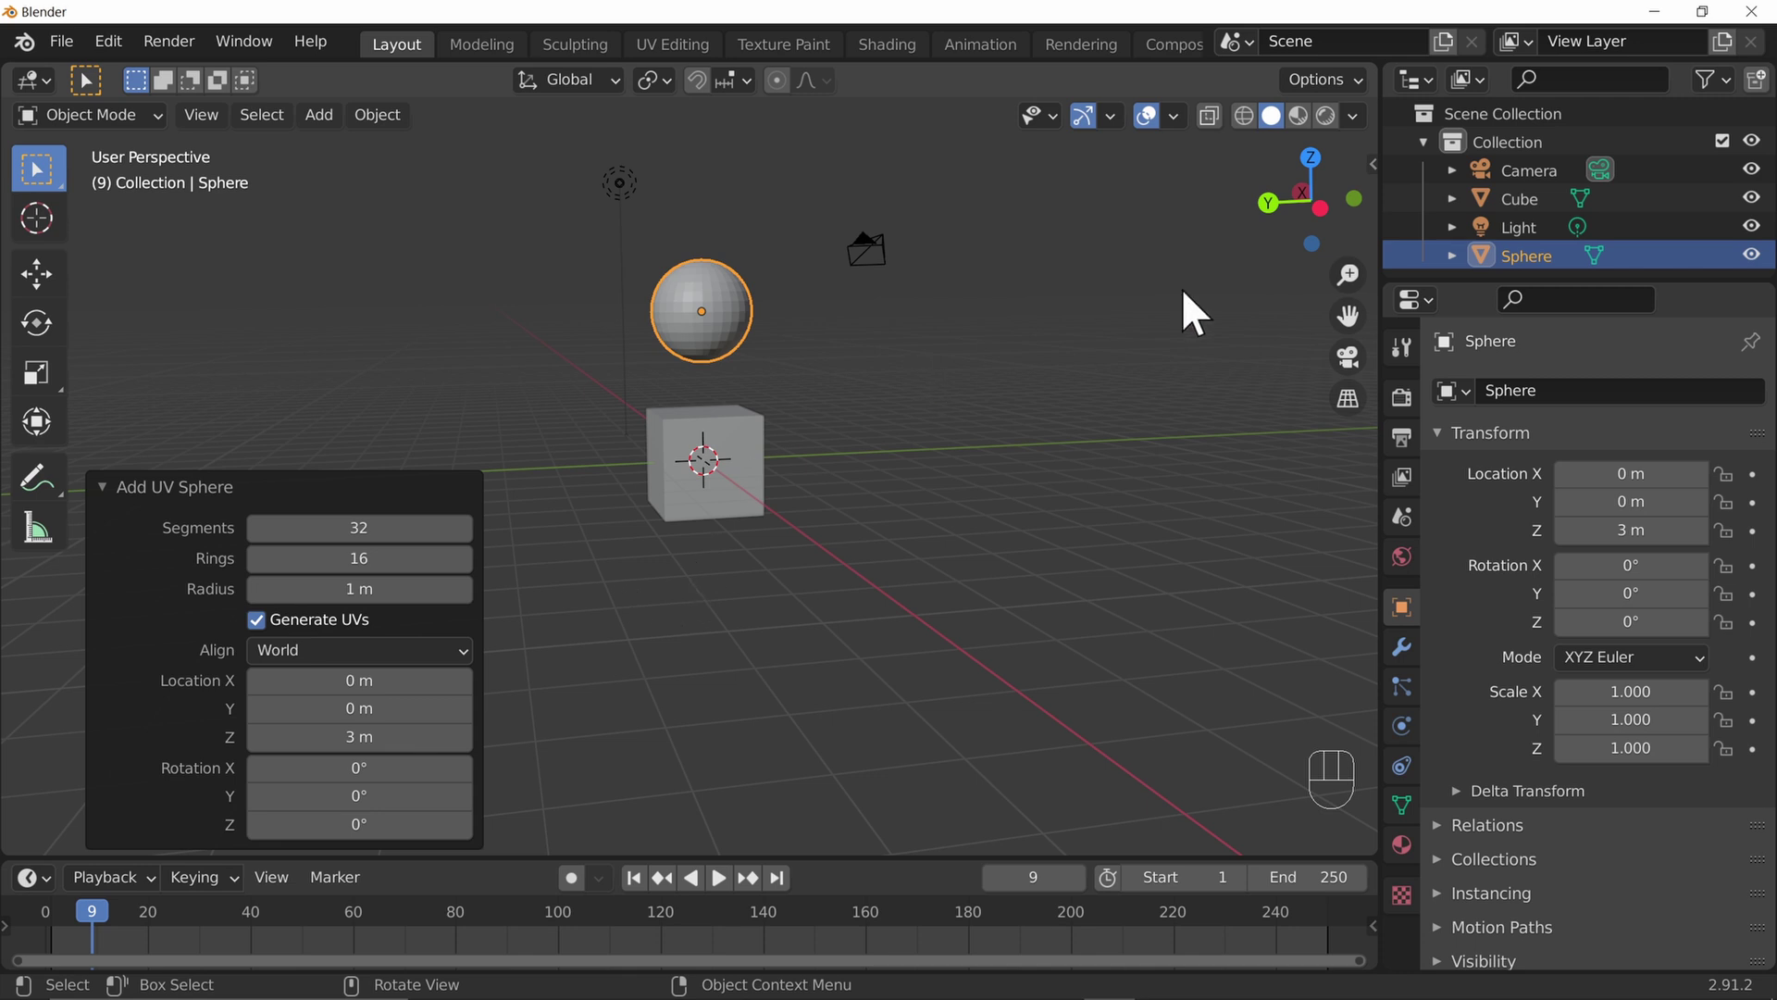
# From a side view, set the sphere's Location Z to 2 m so it rests on top of the cube
pyautogui.click(704, 439)
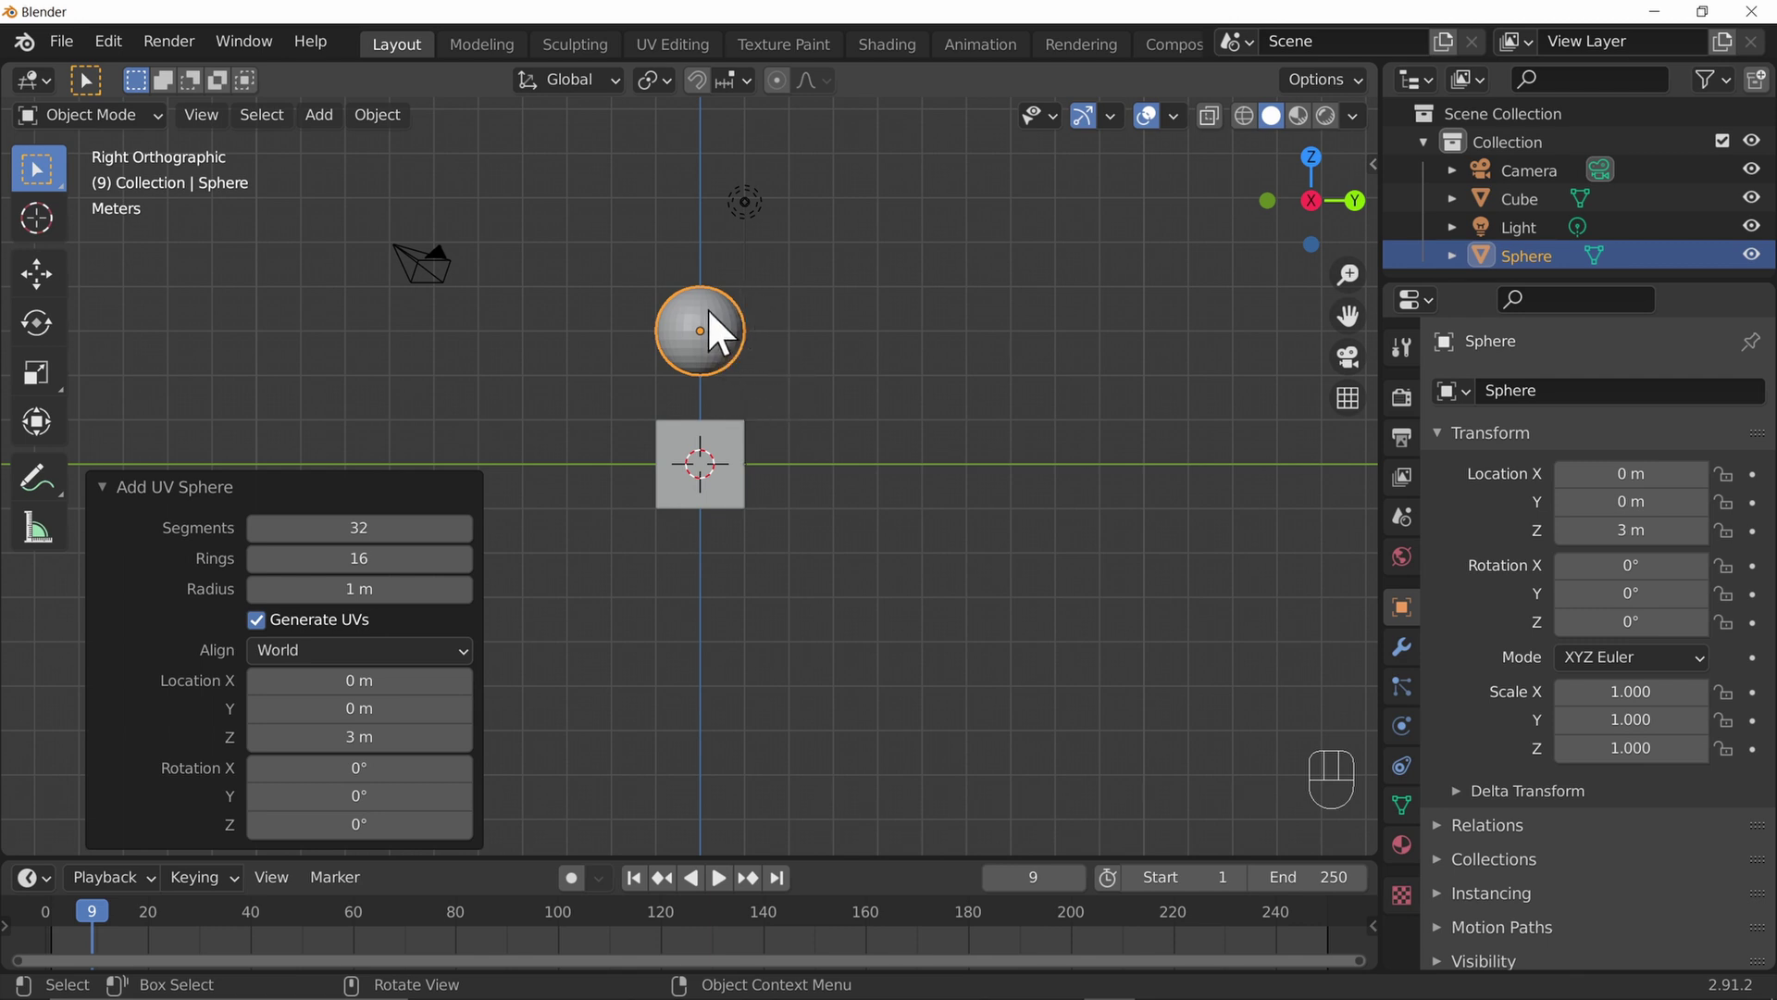
pyautogui.moveTo(393, 739); pyautogui.dragTo(501, 777)
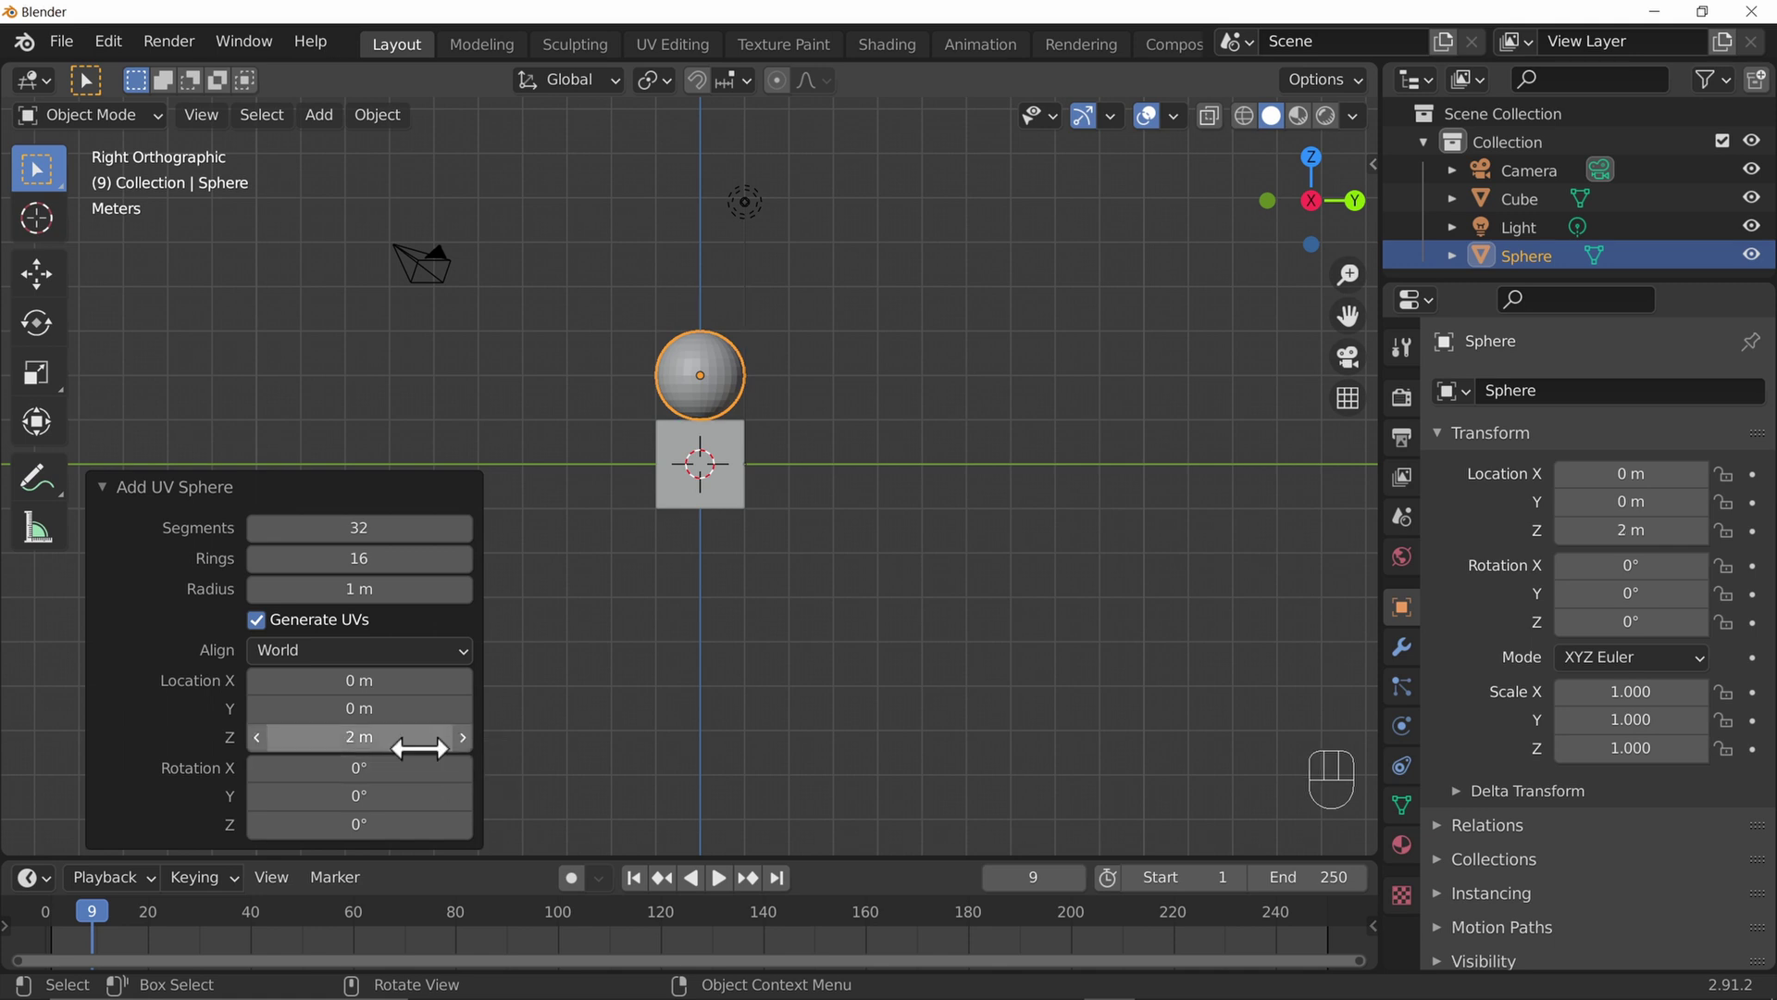
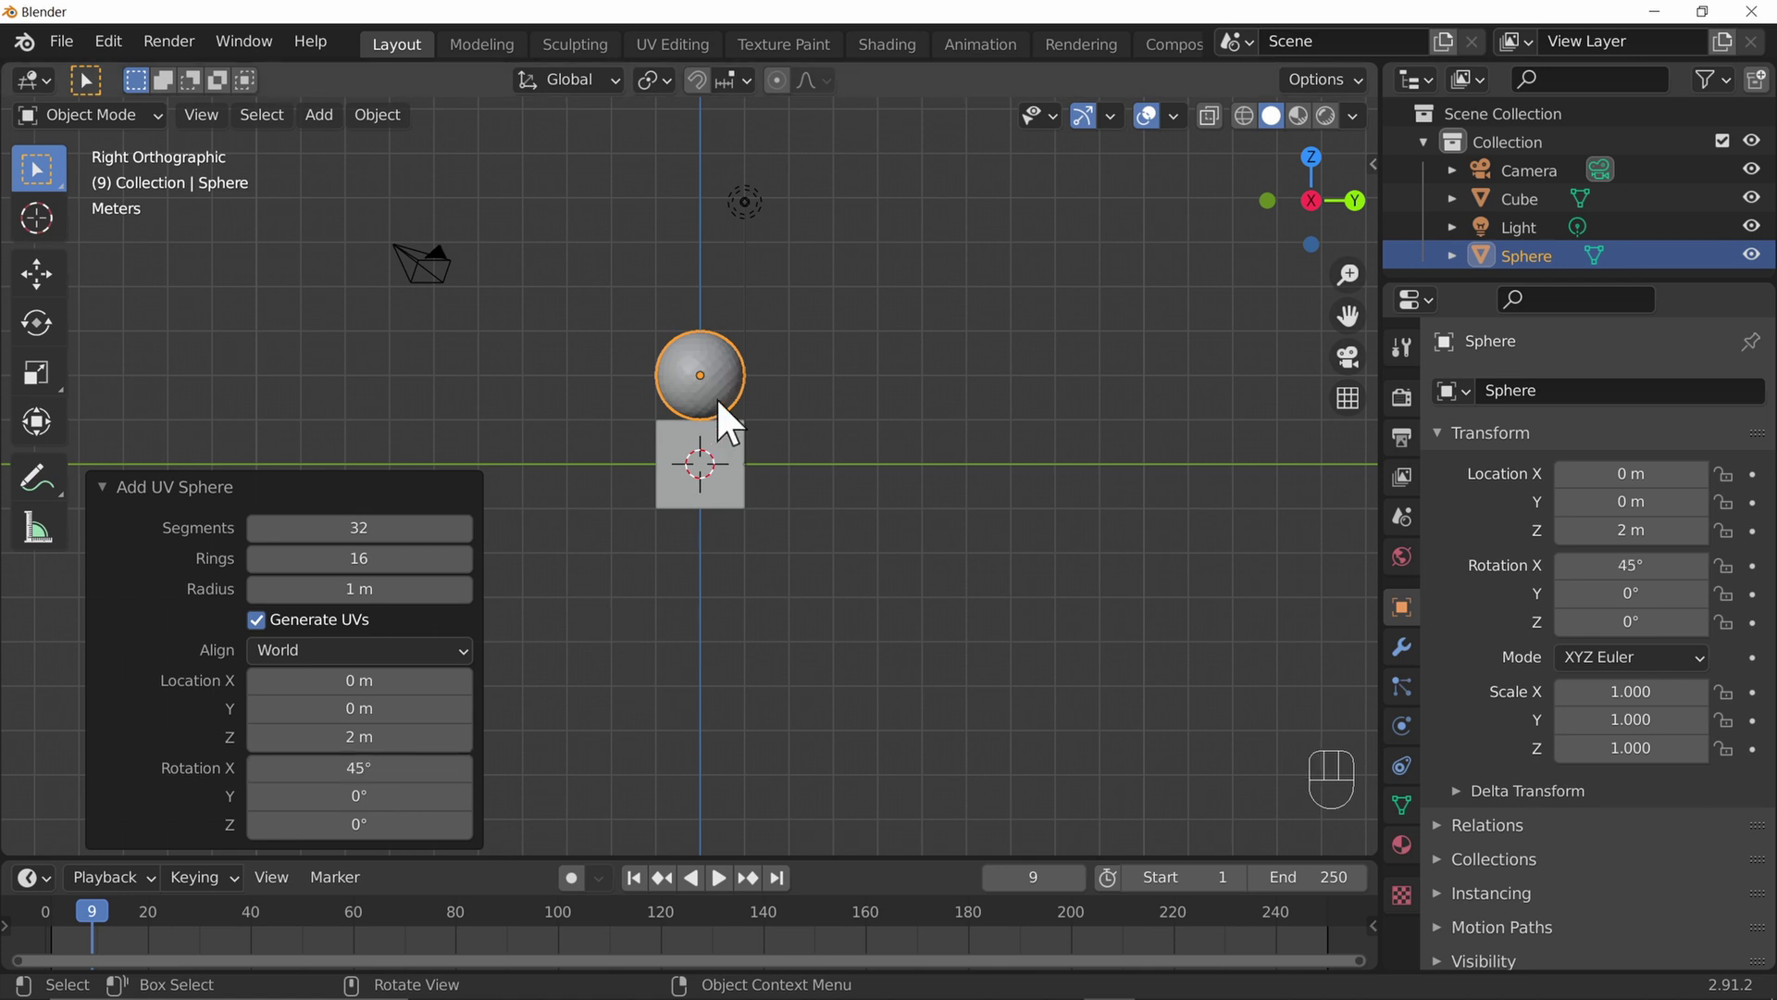
pyautogui.moveTo(907, 359); pyautogui.dragTo(760, 461)
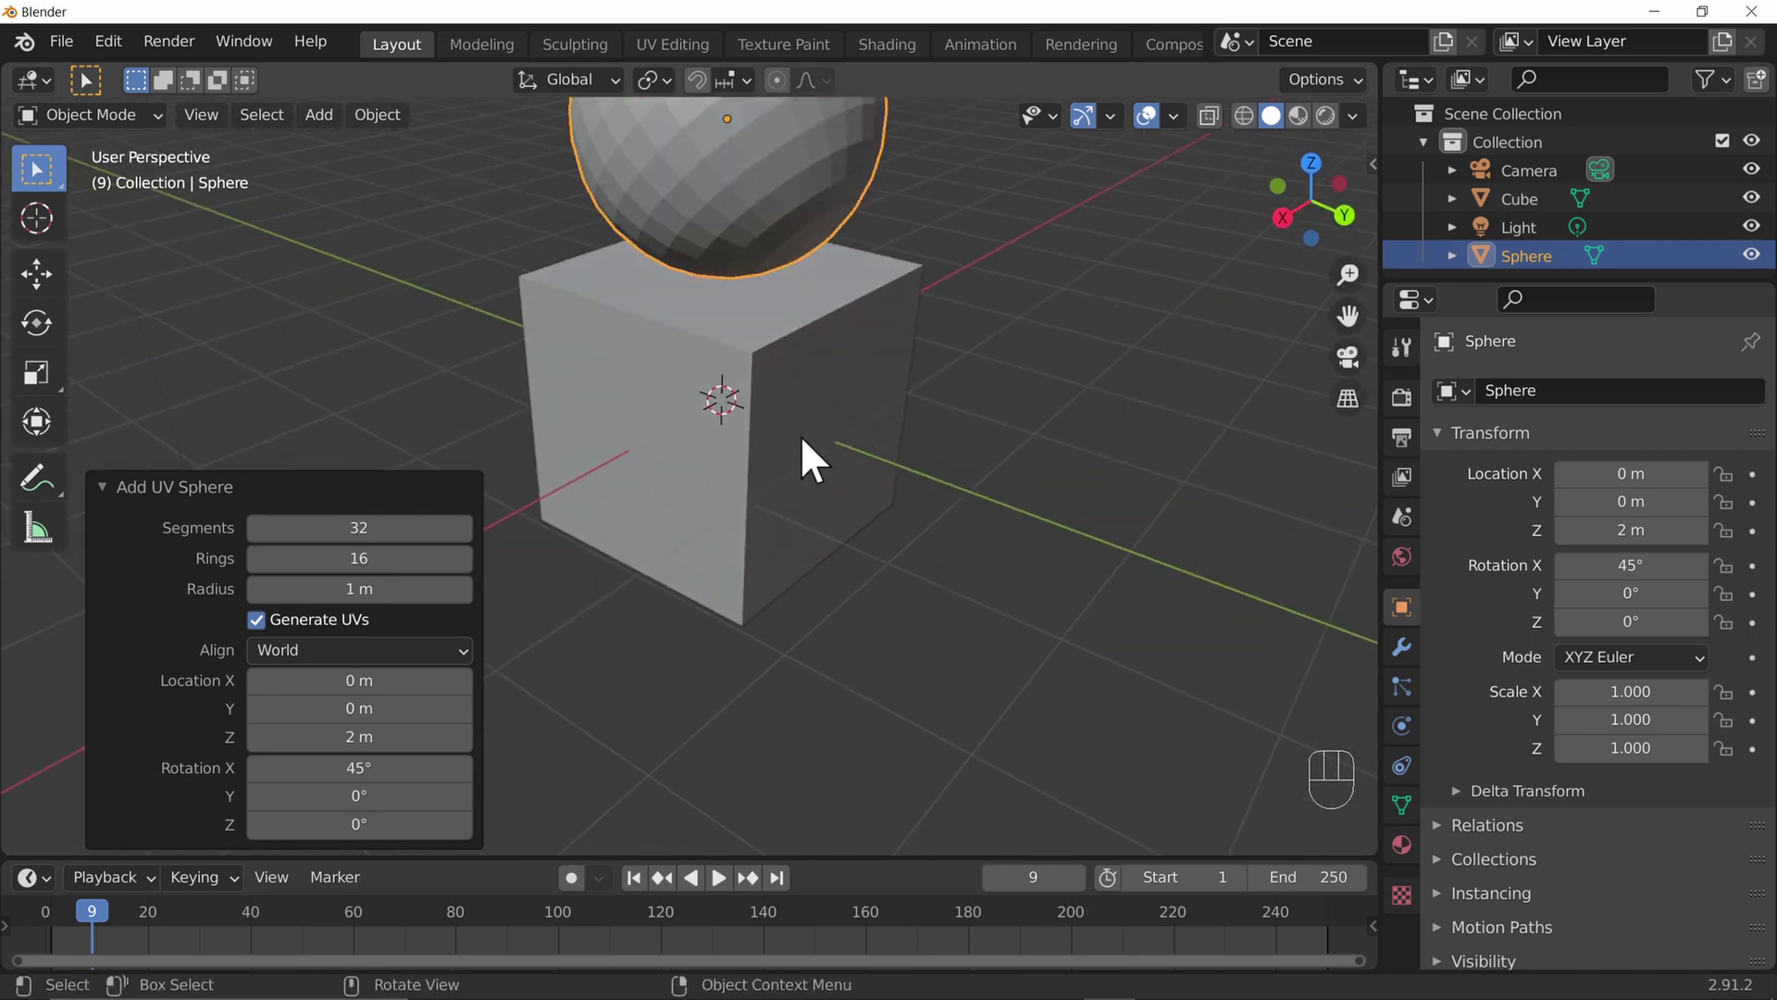
pyautogui.moveTo(761, 467); pyautogui.dragTo(1086, 474)
pyautogui.moveTo(944, 354); pyautogui.dragTo(959, 548)
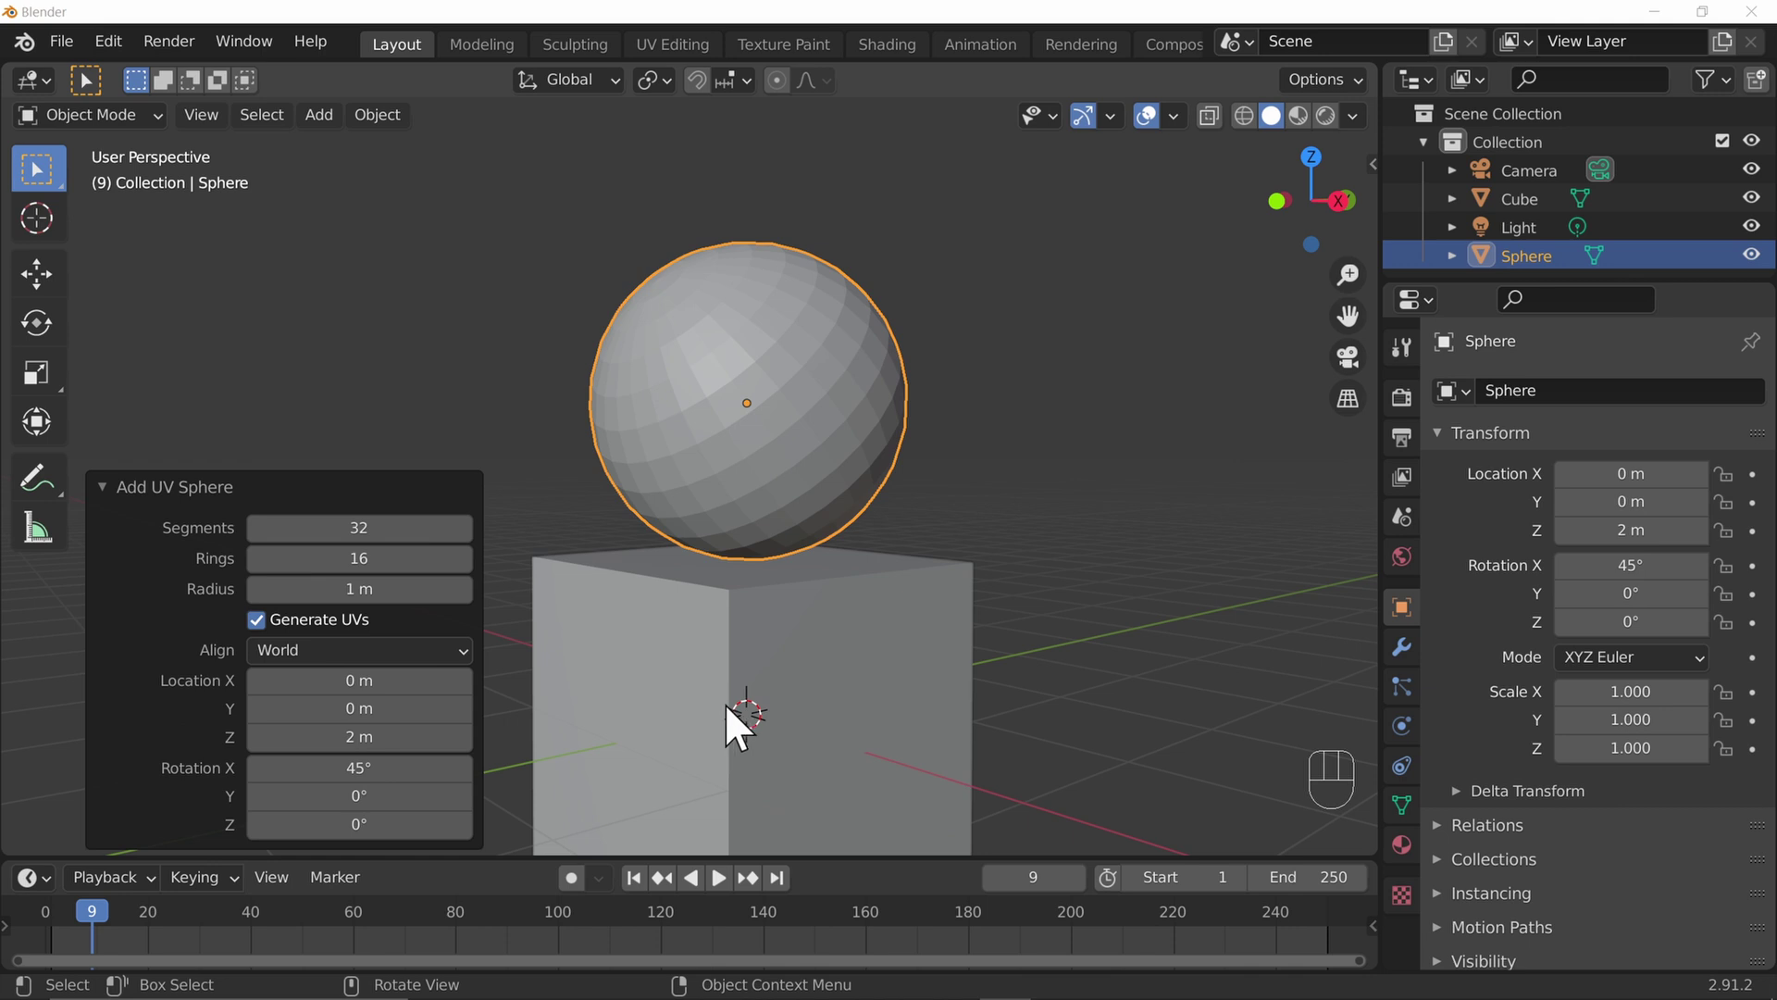
pyautogui.moveTo(1200, 499); pyautogui.dragTo(999, 383)
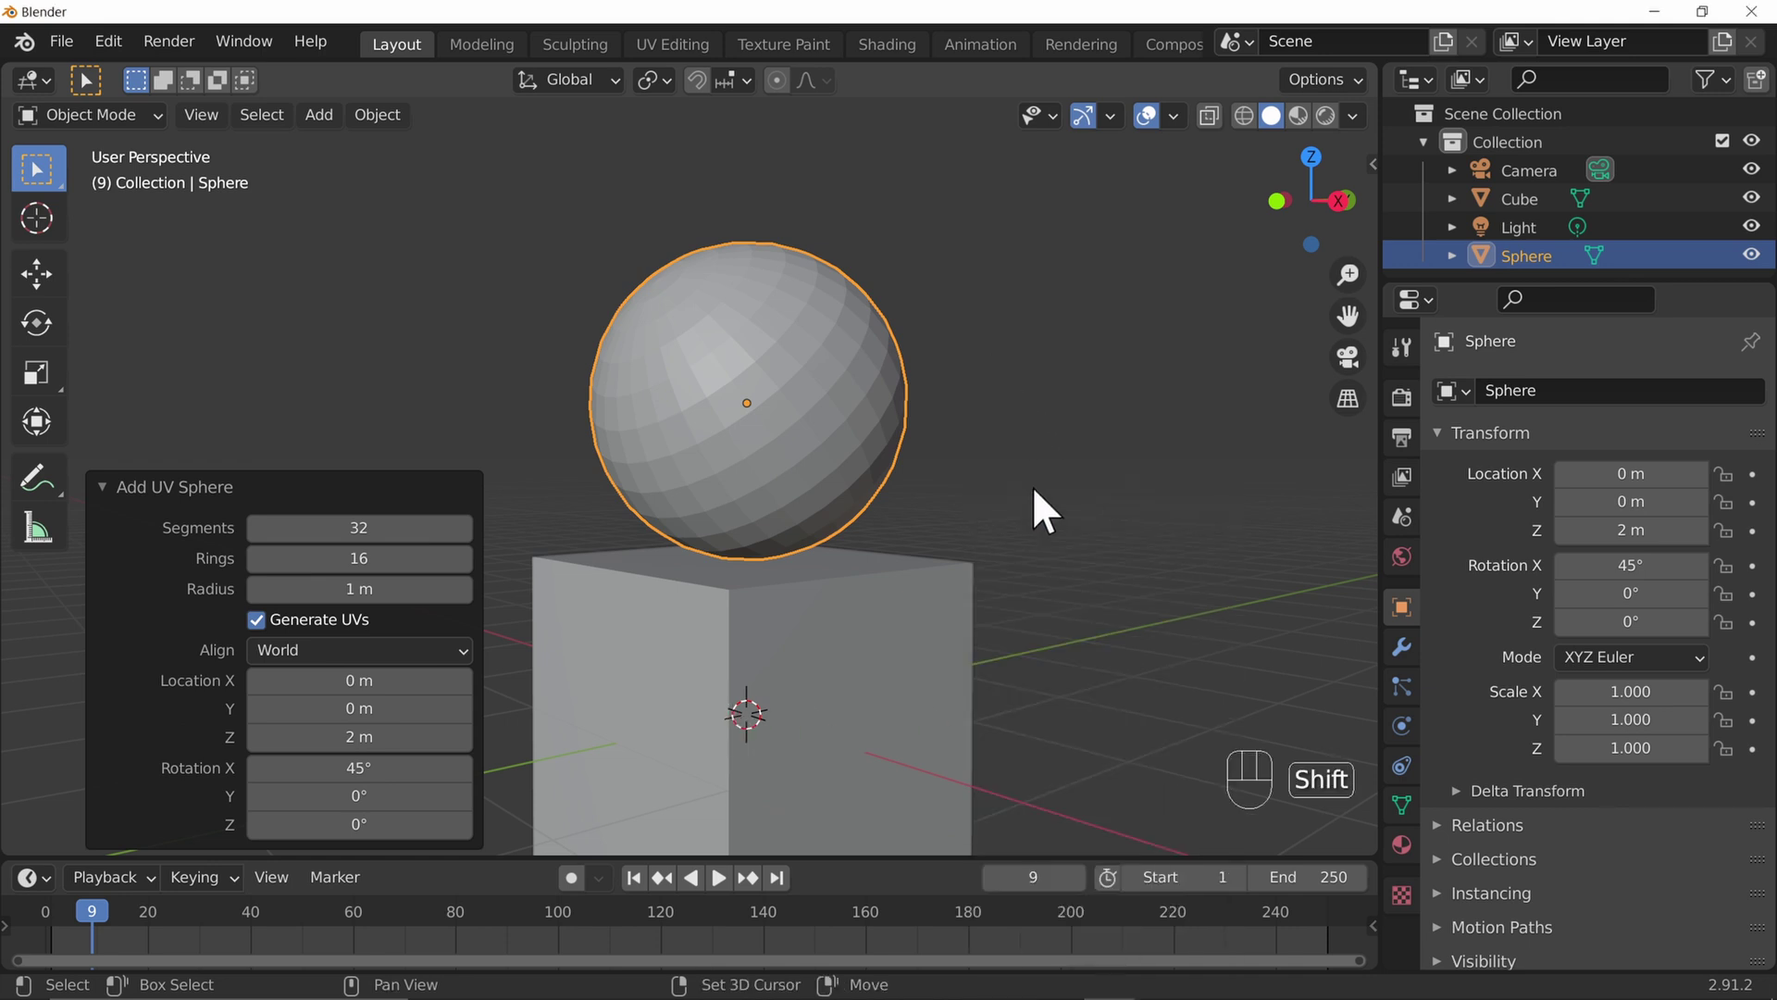
# Move the 3D cursor around the scene with repeated Shift+right-clicks and drags
pyautogui.rightClick(1135, 615)
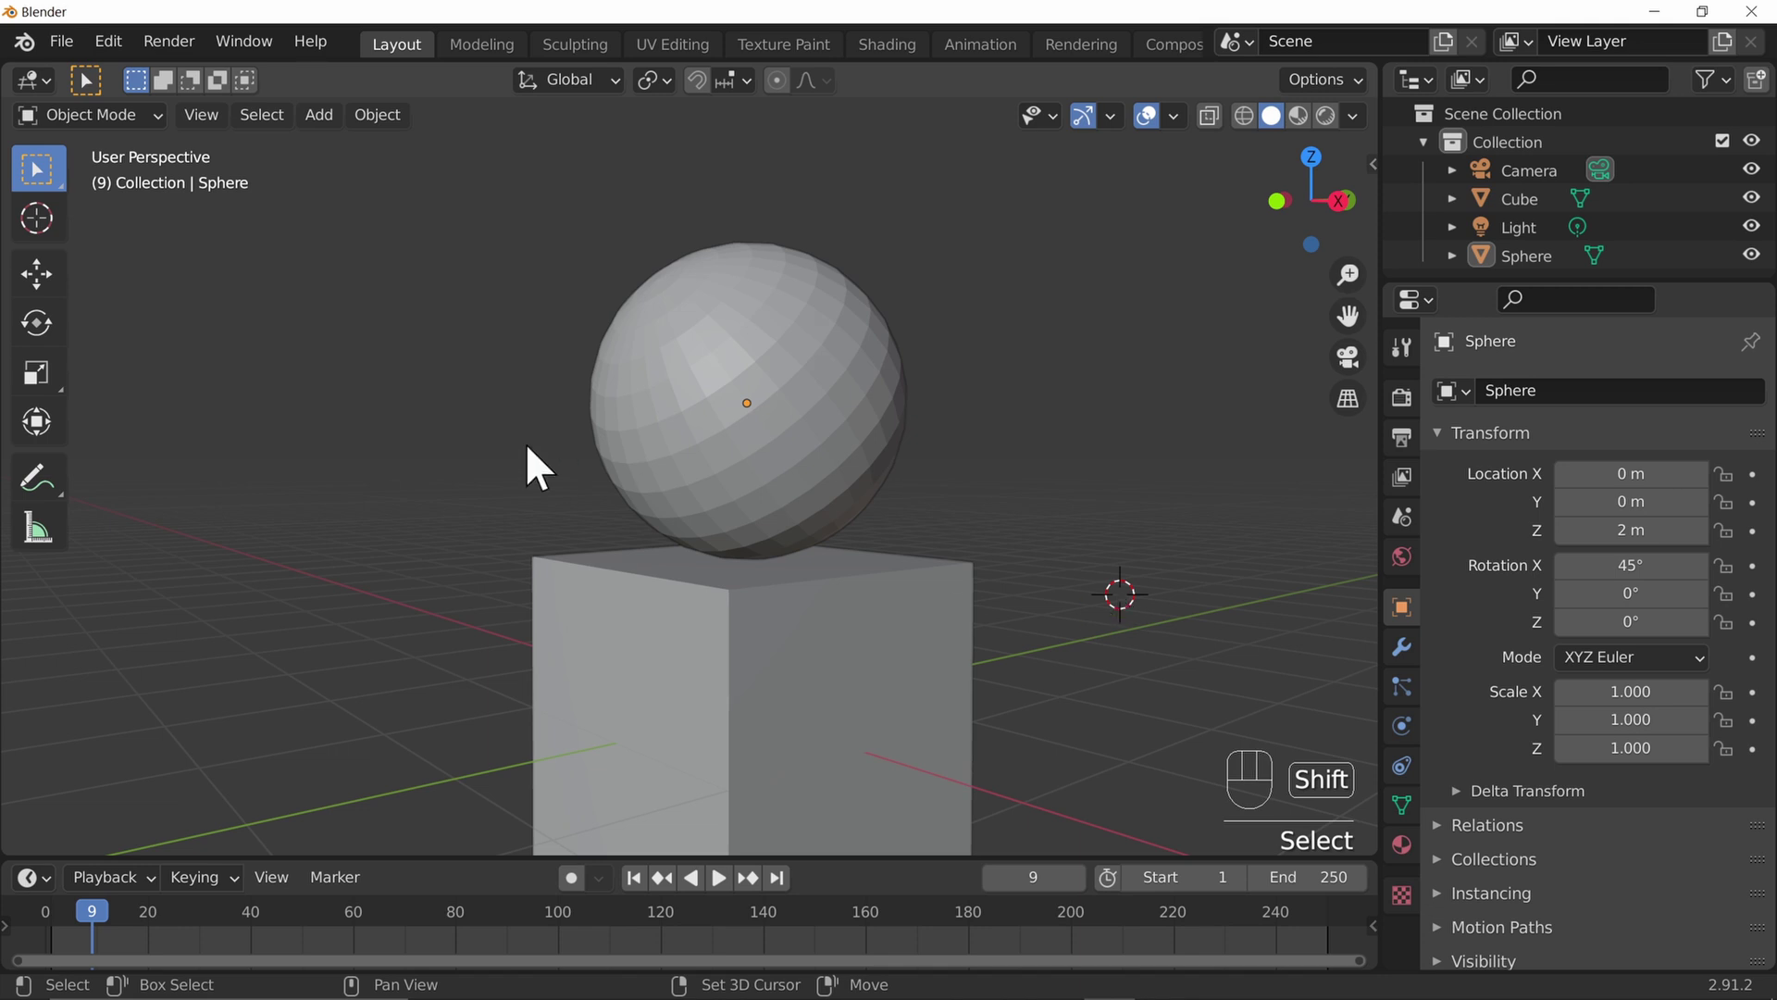
pyautogui.rightClick(418, 408)
pyautogui.rightClick(369, 696)
pyautogui.rightClick(1136, 703)
pyautogui.rightClick(1043, 310)
pyautogui.rightClick(561, 247)
pyautogui.rightClick(402, 468)
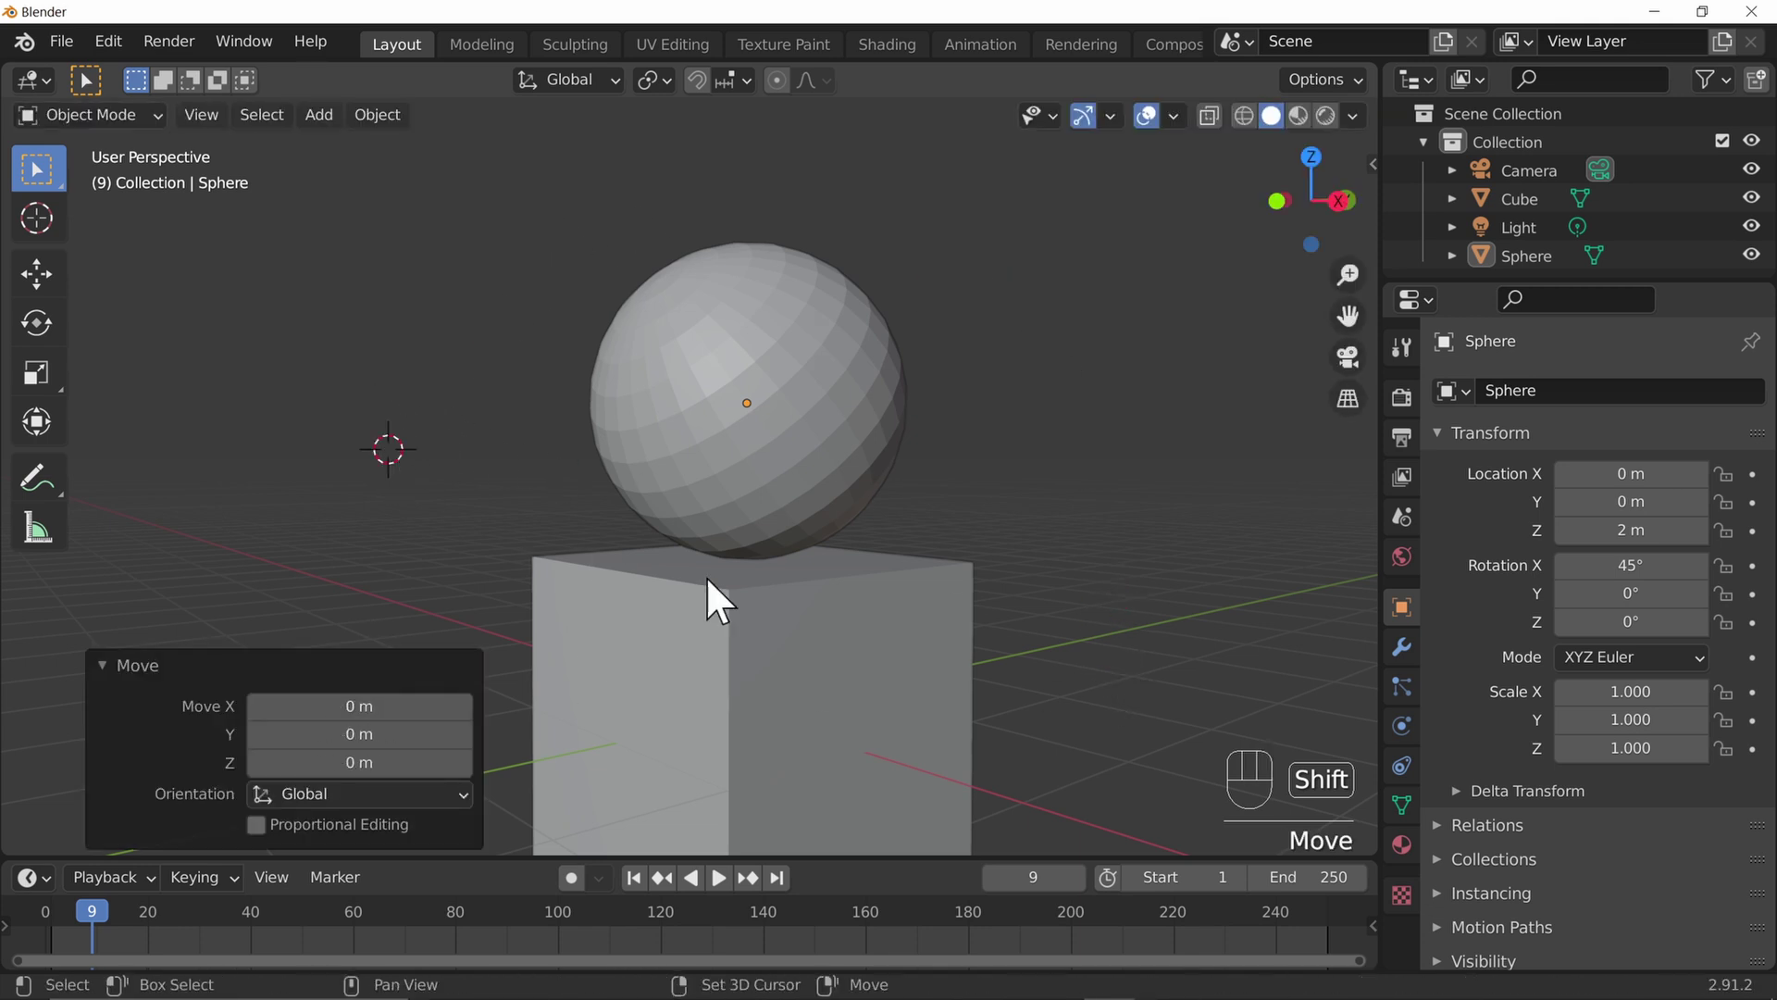
pyautogui.moveTo(813, 441); pyautogui.dragTo(811, 687)
pyautogui.moveTo(772, 624); pyautogui.dragTo(975, 674)
pyautogui.rightClick(741, 582)
pyautogui.moveTo(772, 703); pyautogui.dragTo(991, 654)
pyautogui.rightClick(976, 579)
pyautogui.moveTo(1043, 697); pyautogui.dragTo(556, 601)
# Settle the 3D cursor beside the cube, orbiting to check its position
pyautogui.rightClick(1000, 558)
pyautogui.moveTo(791, 542); pyautogui.dragTo(759, 648)
pyautogui.rightClick(741, 460)
pyautogui.moveTo(980, 496); pyautogui.dragTo(1246, 458)
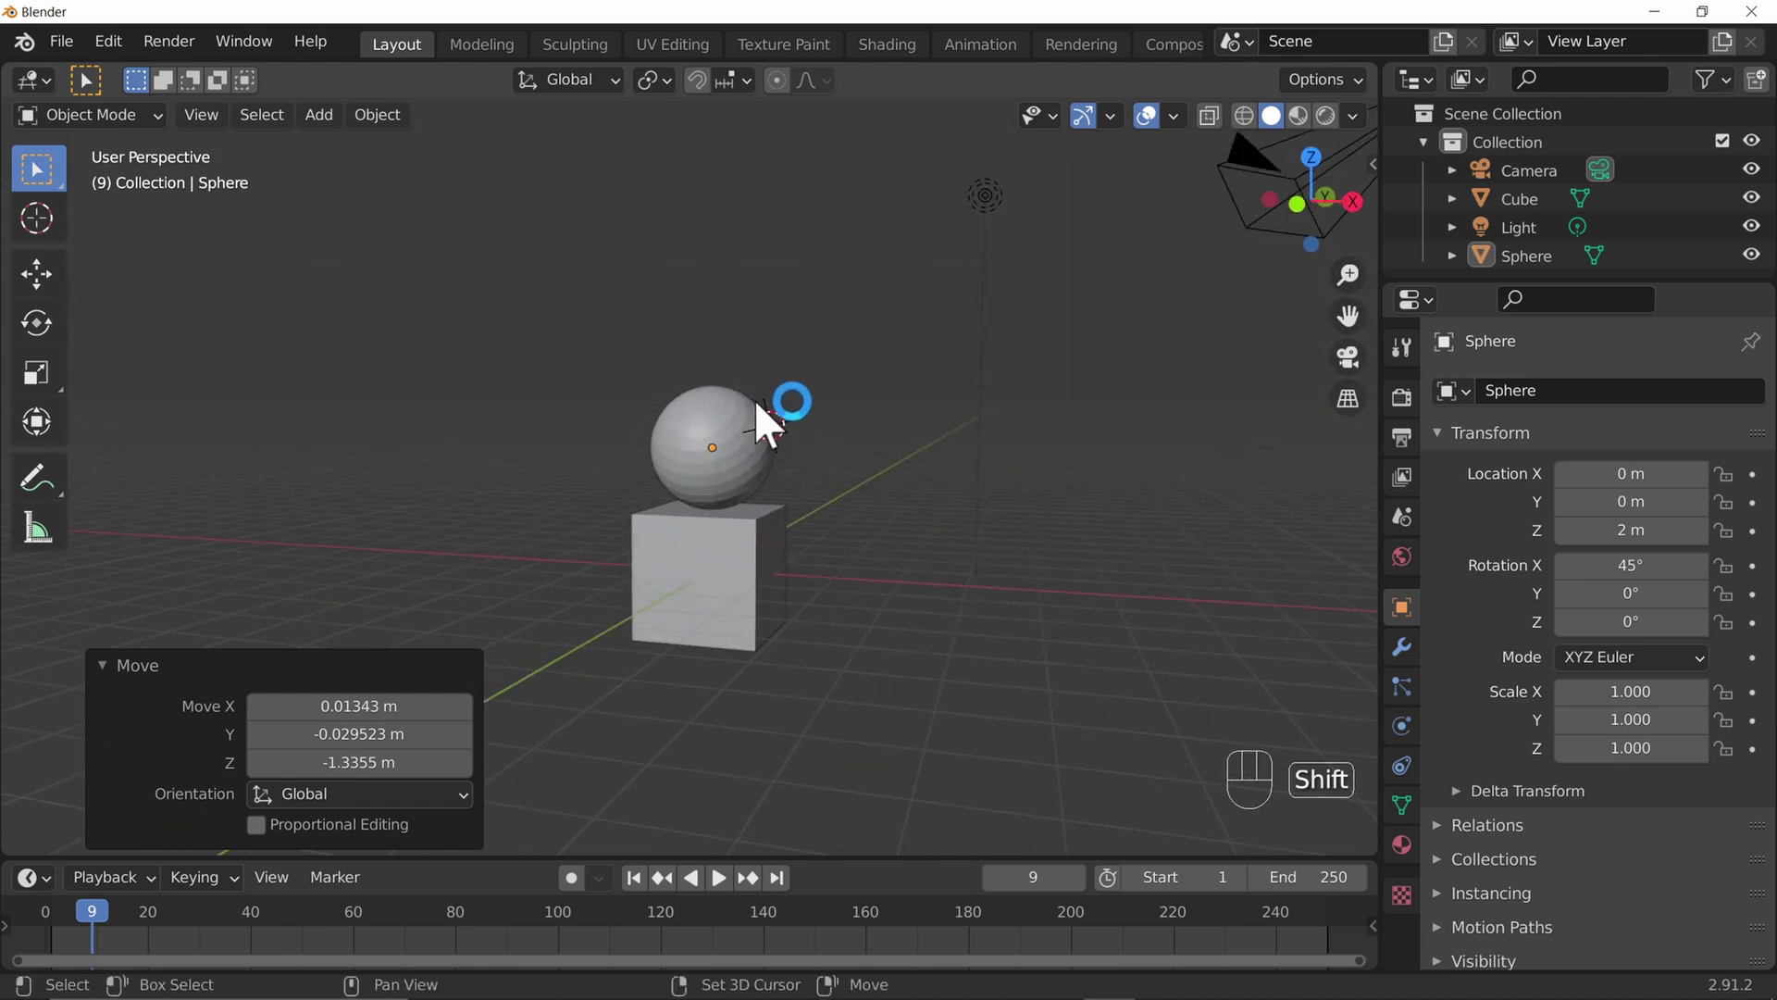
pyautogui.rightClick(753, 423)
pyautogui.moveTo(838, 526); pyautogui.dragTo(596, 563)
pyautogui.rightClick(745, 449)
pyautogui.rightClick(737, 594)
pyautogui.moveTo(689, 650); pyautogui.dragTo(969, 586)
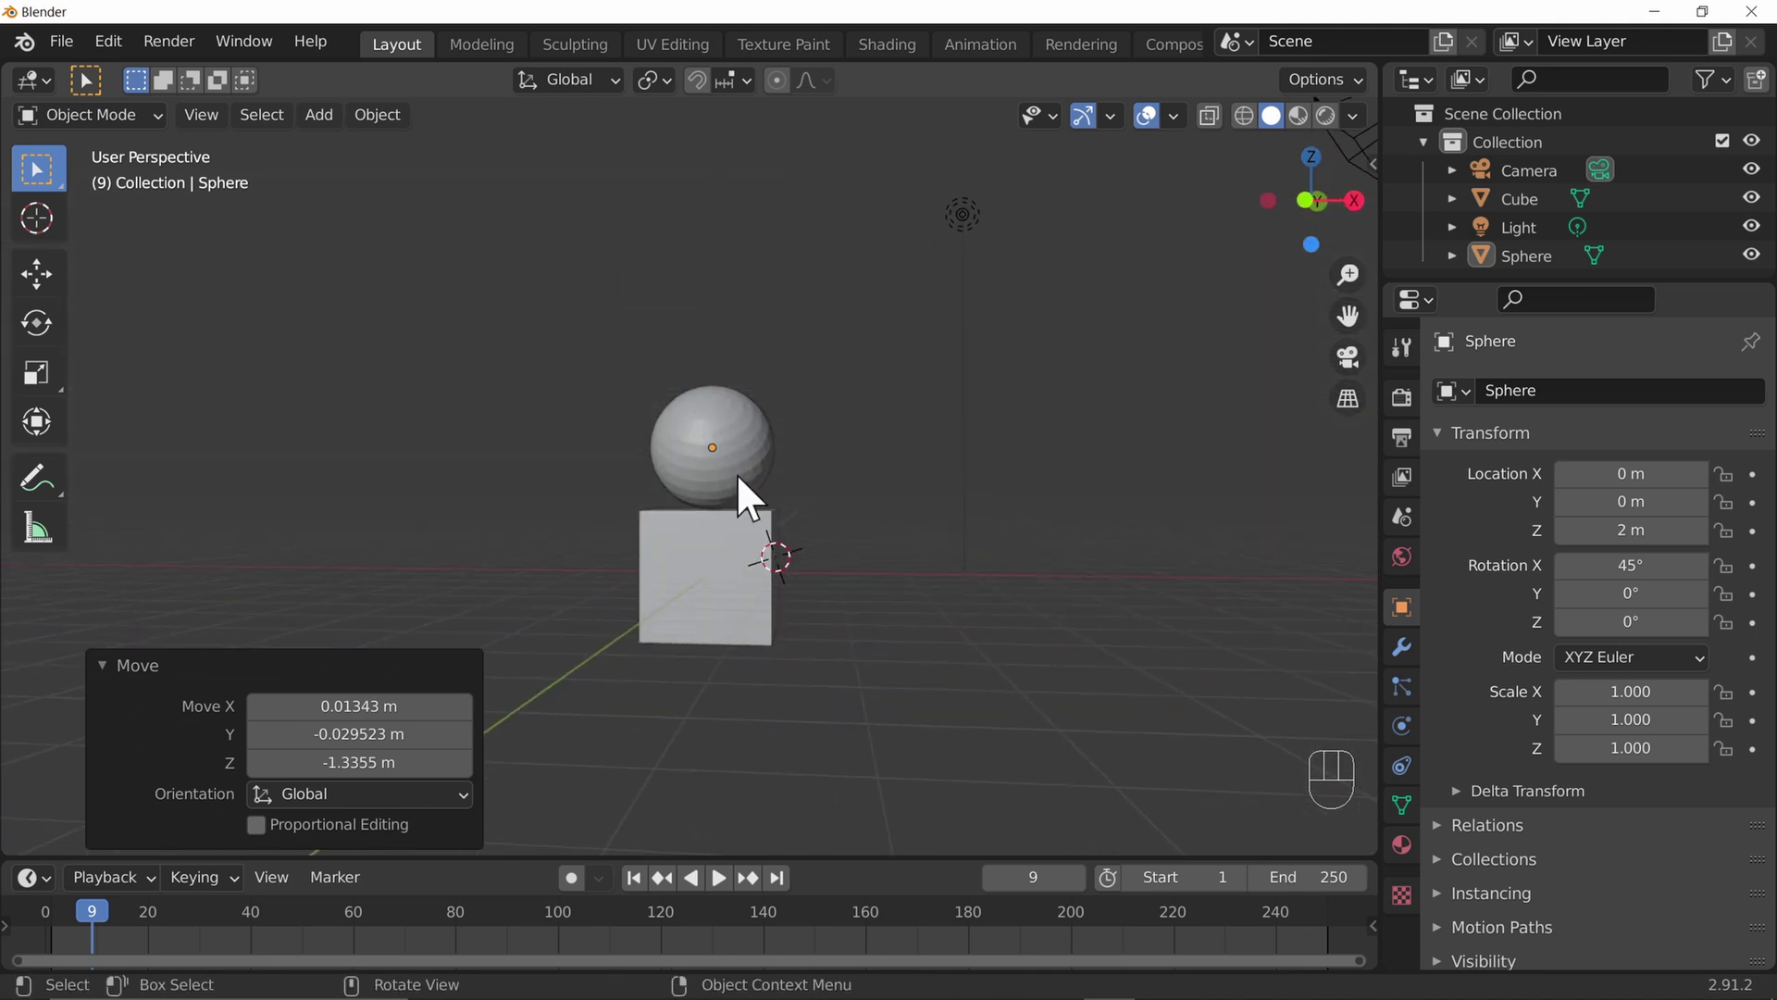
# Delete the cone beside the cube, leaving camera, cube, light and sphere
pyautogui.press('shift+a')
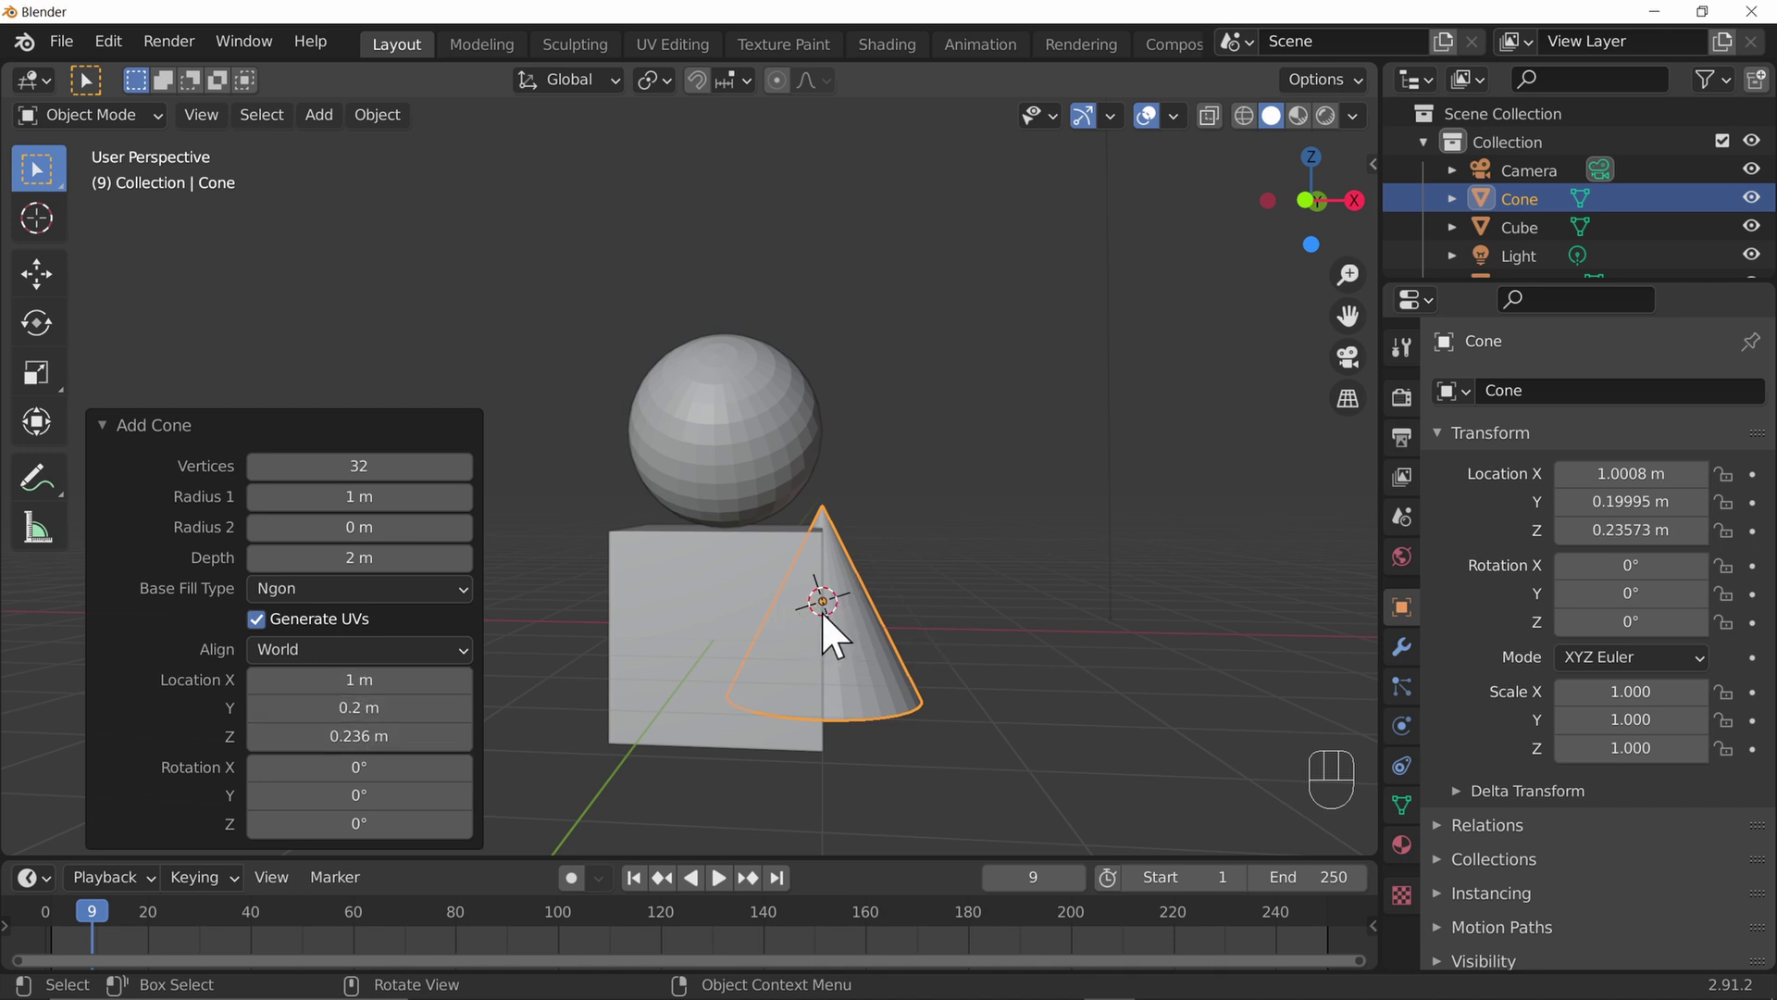
pyautogui.press('x')
pyautogui.press('Delete')
pyautogui.moveTo(1035, 582); pyautogui.dragTo(836, 651)
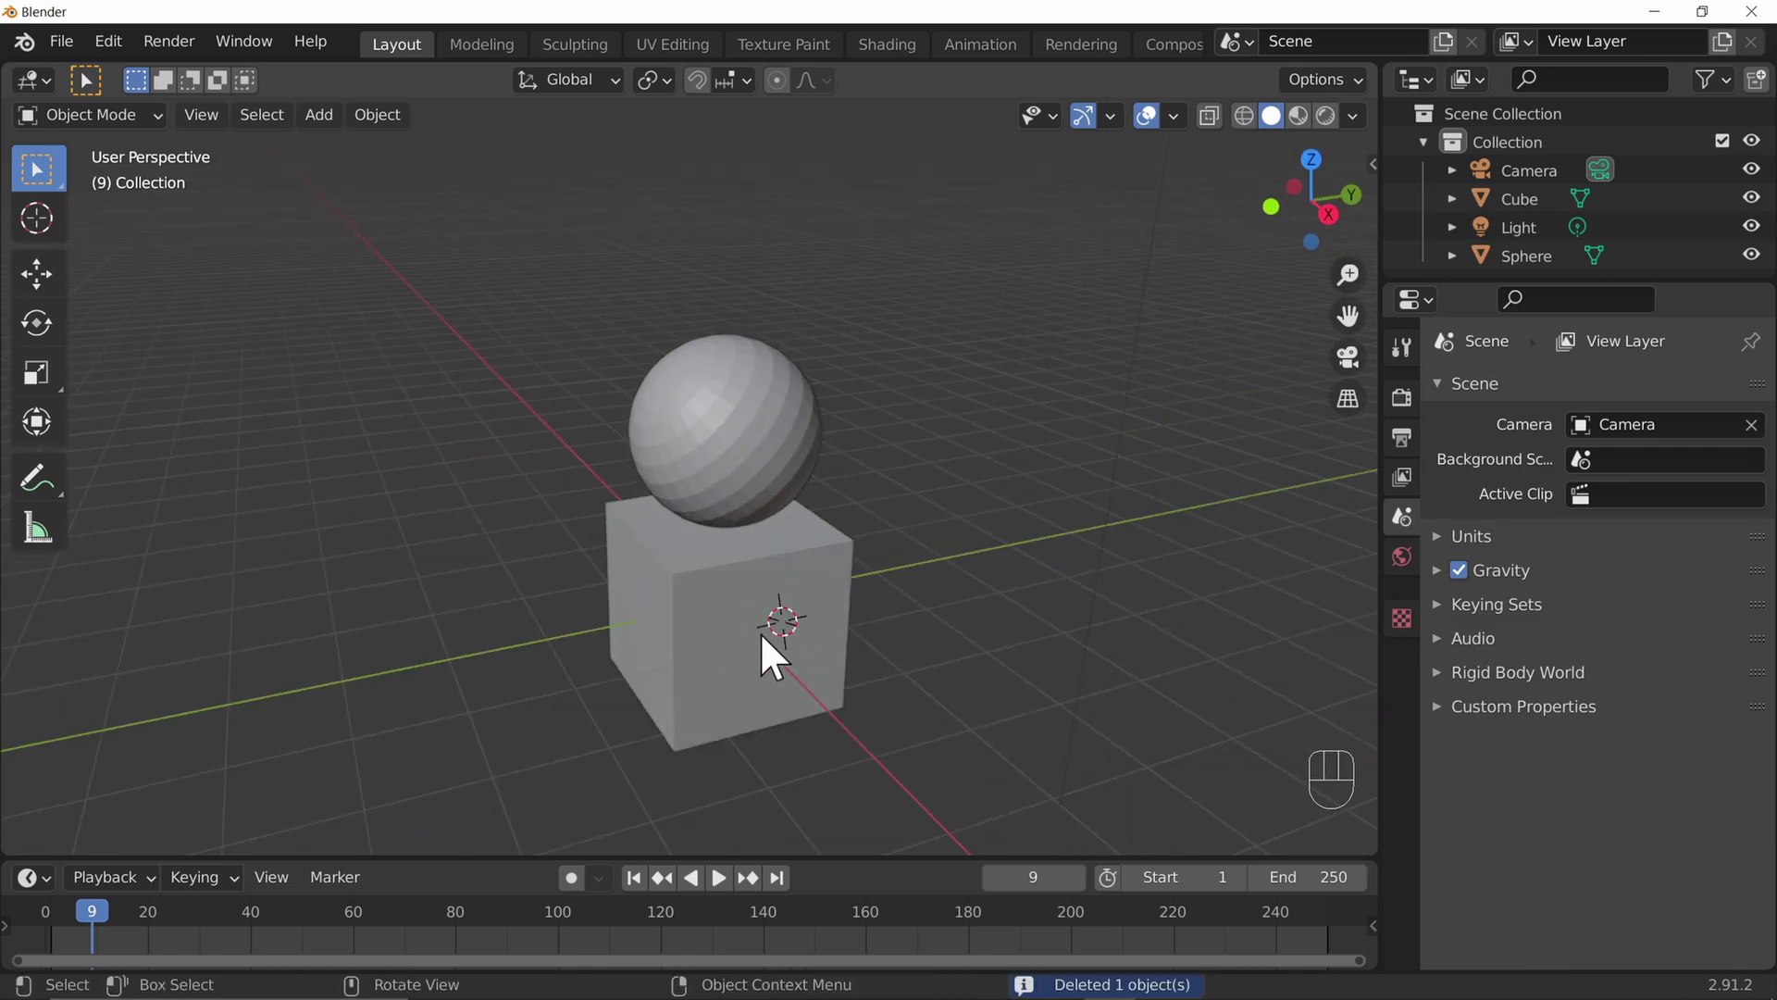
pyautogui.moveTo(757, 686); pyautogui.dragTo(876, 635)
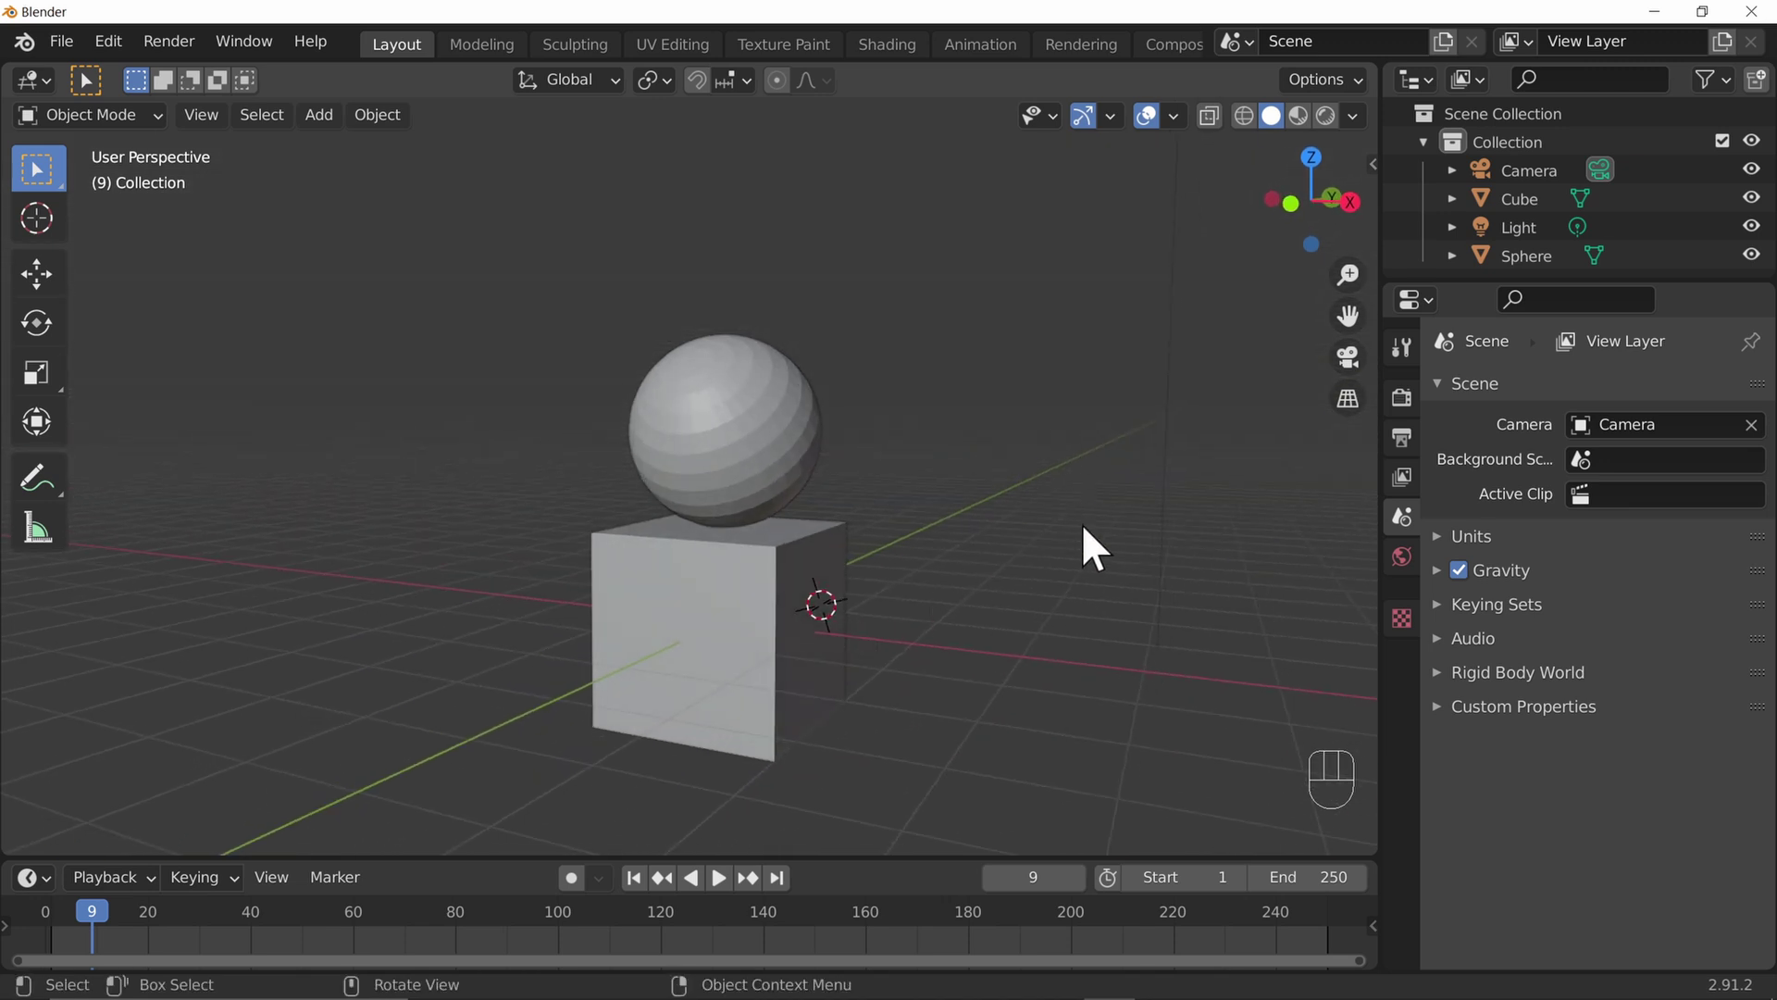
# In the sidebar View settings, set the 3D Cursor Location to 0 m on X, Y and Z
pyautogui.press('n')
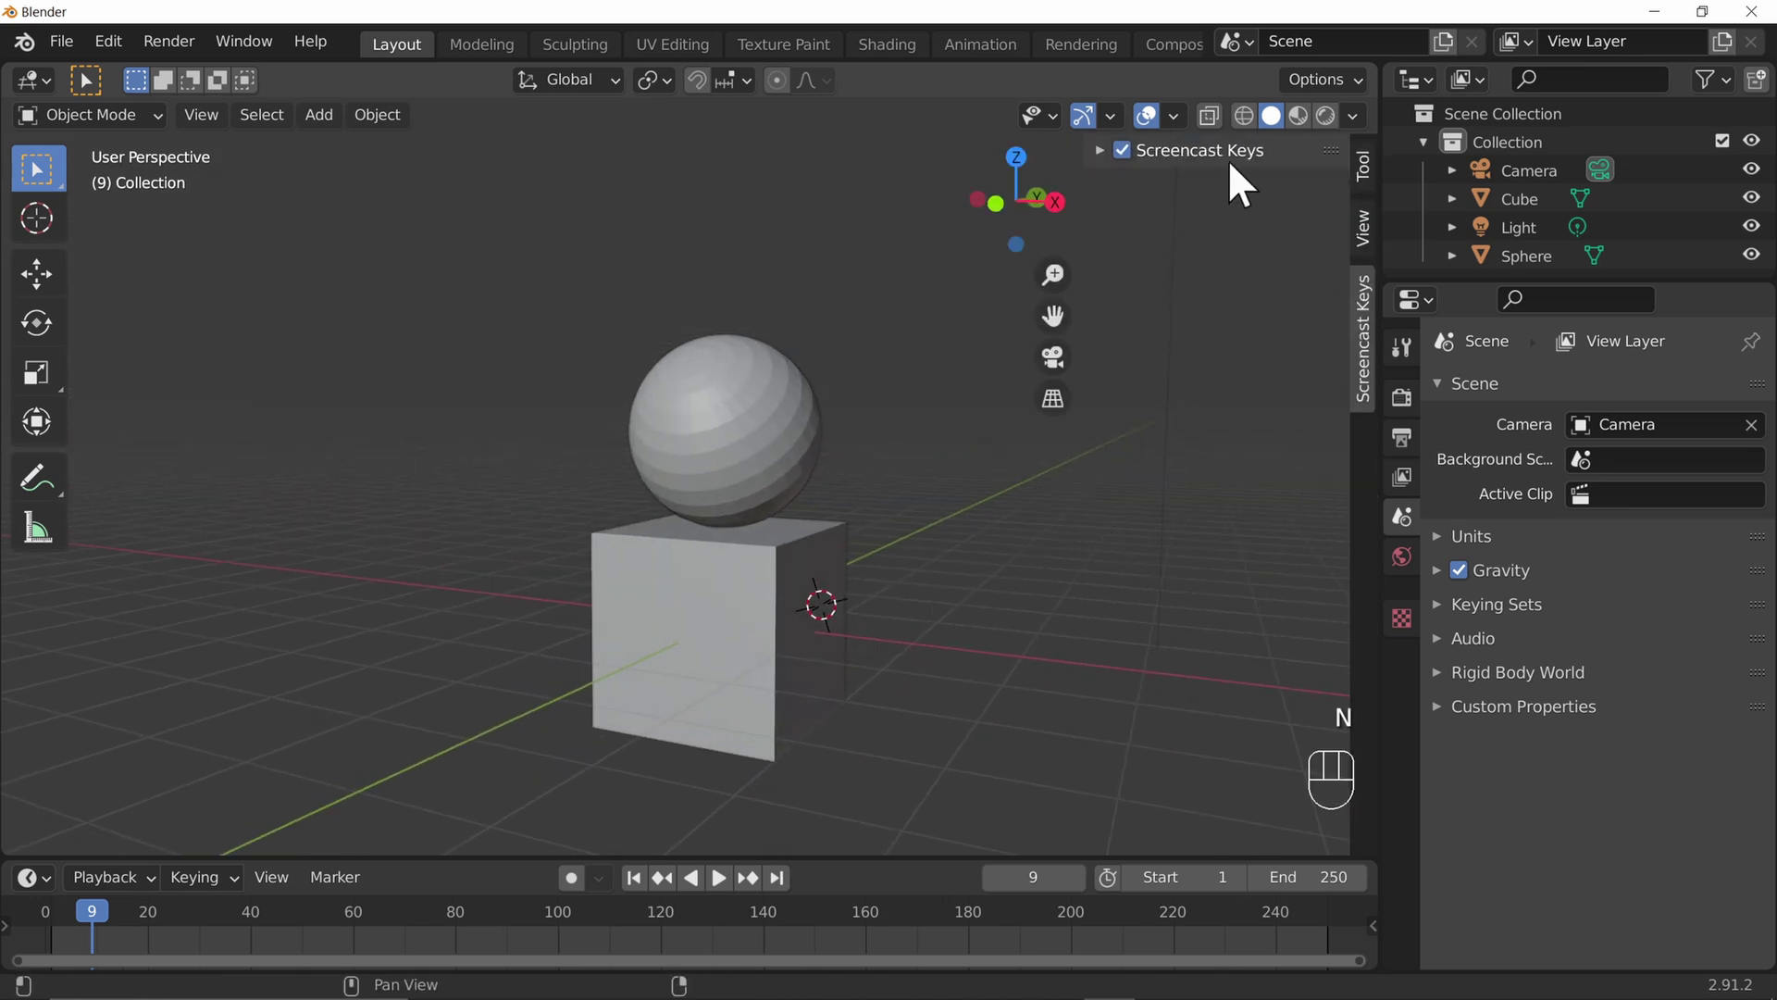
pyautogui.click(1372, 182)
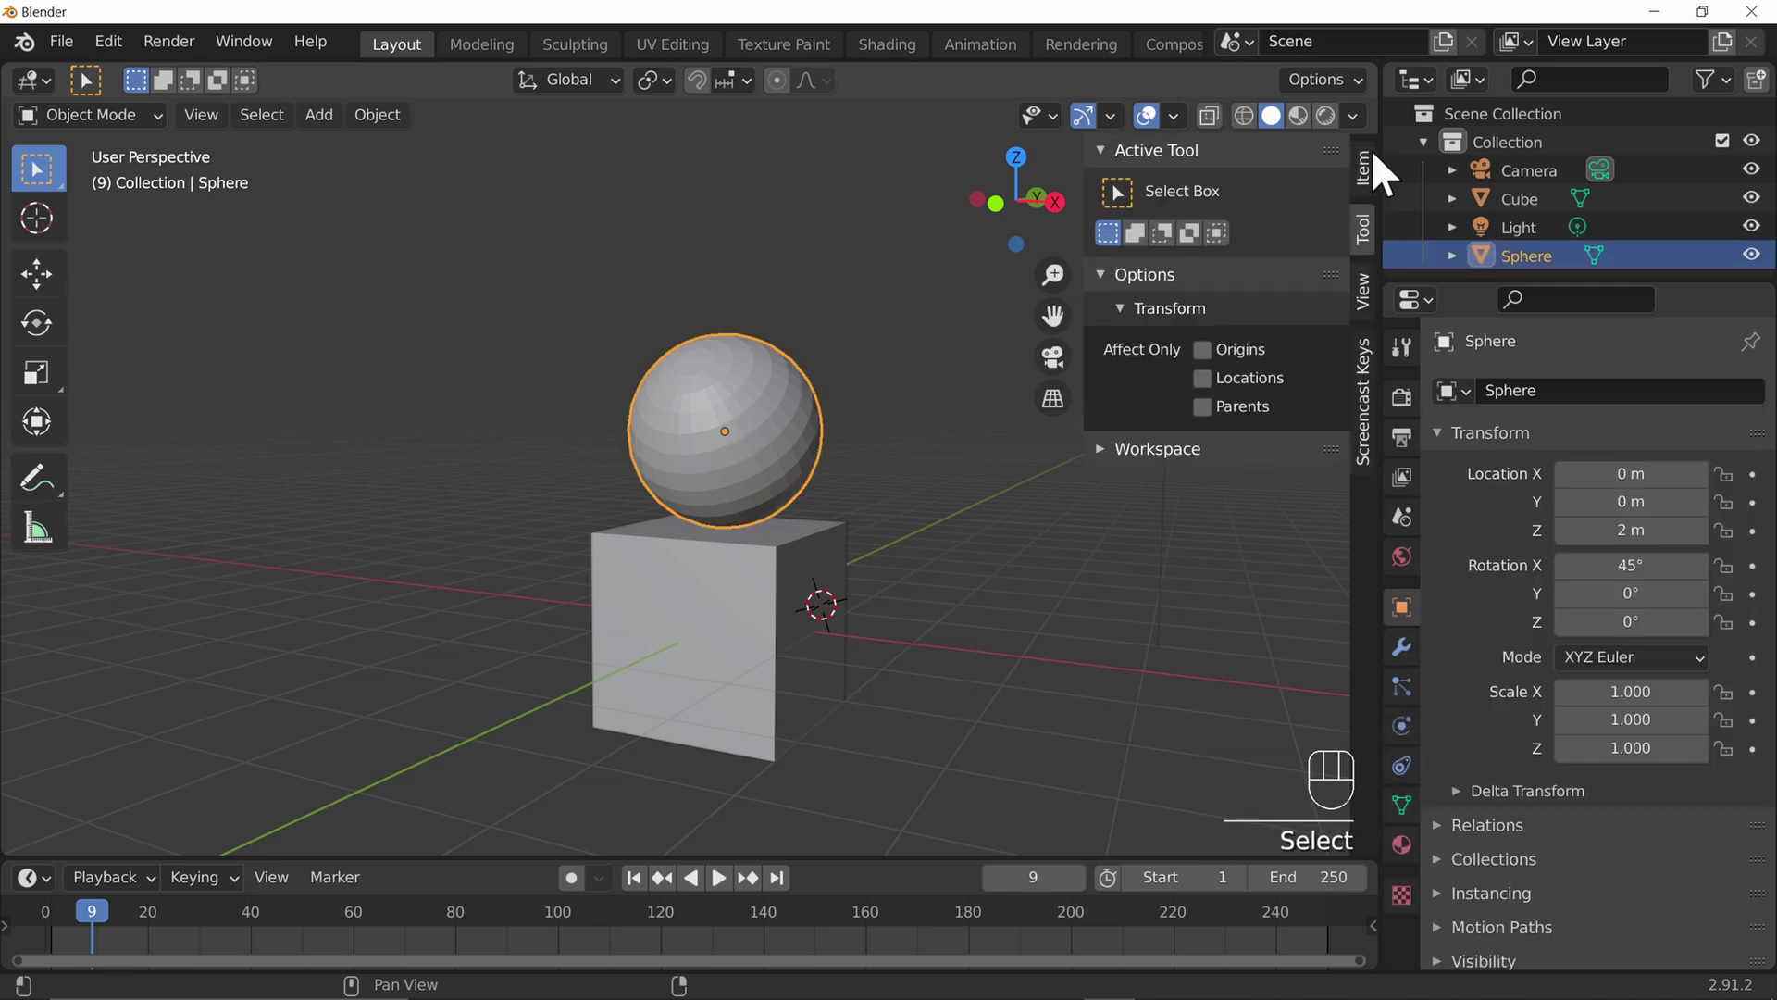
pyautogui.click(1381, 185)
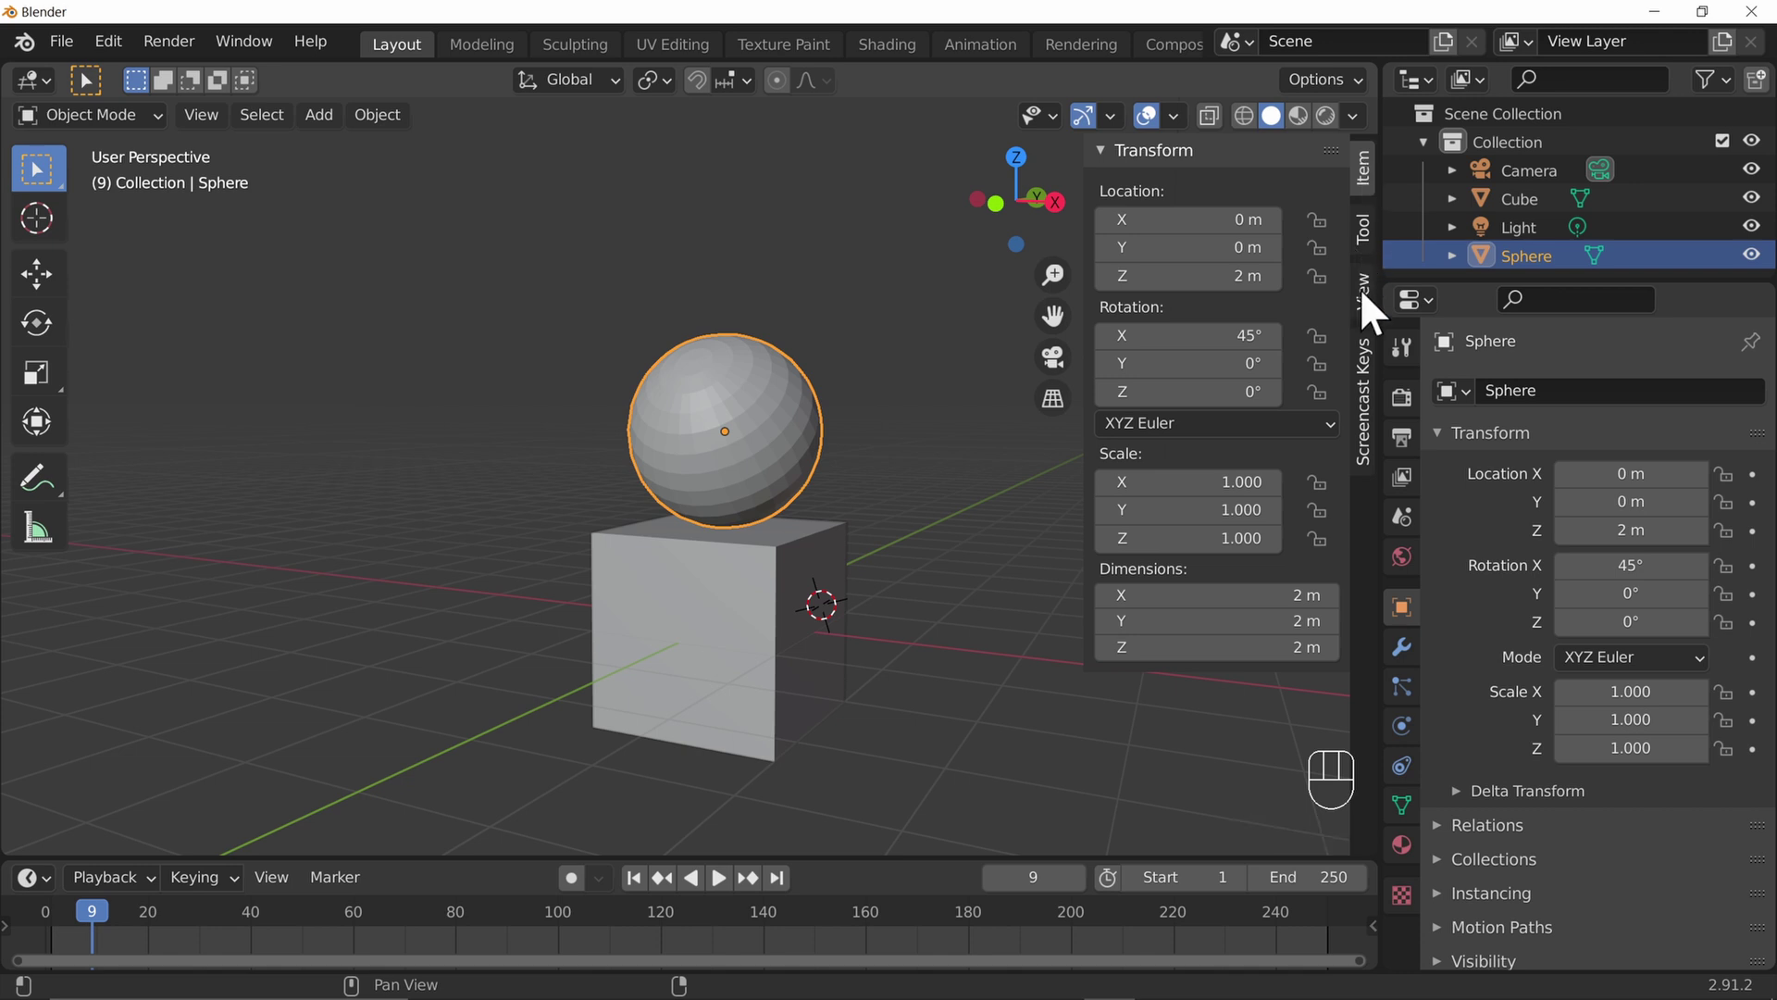
pyautogui.click(1376, 316)
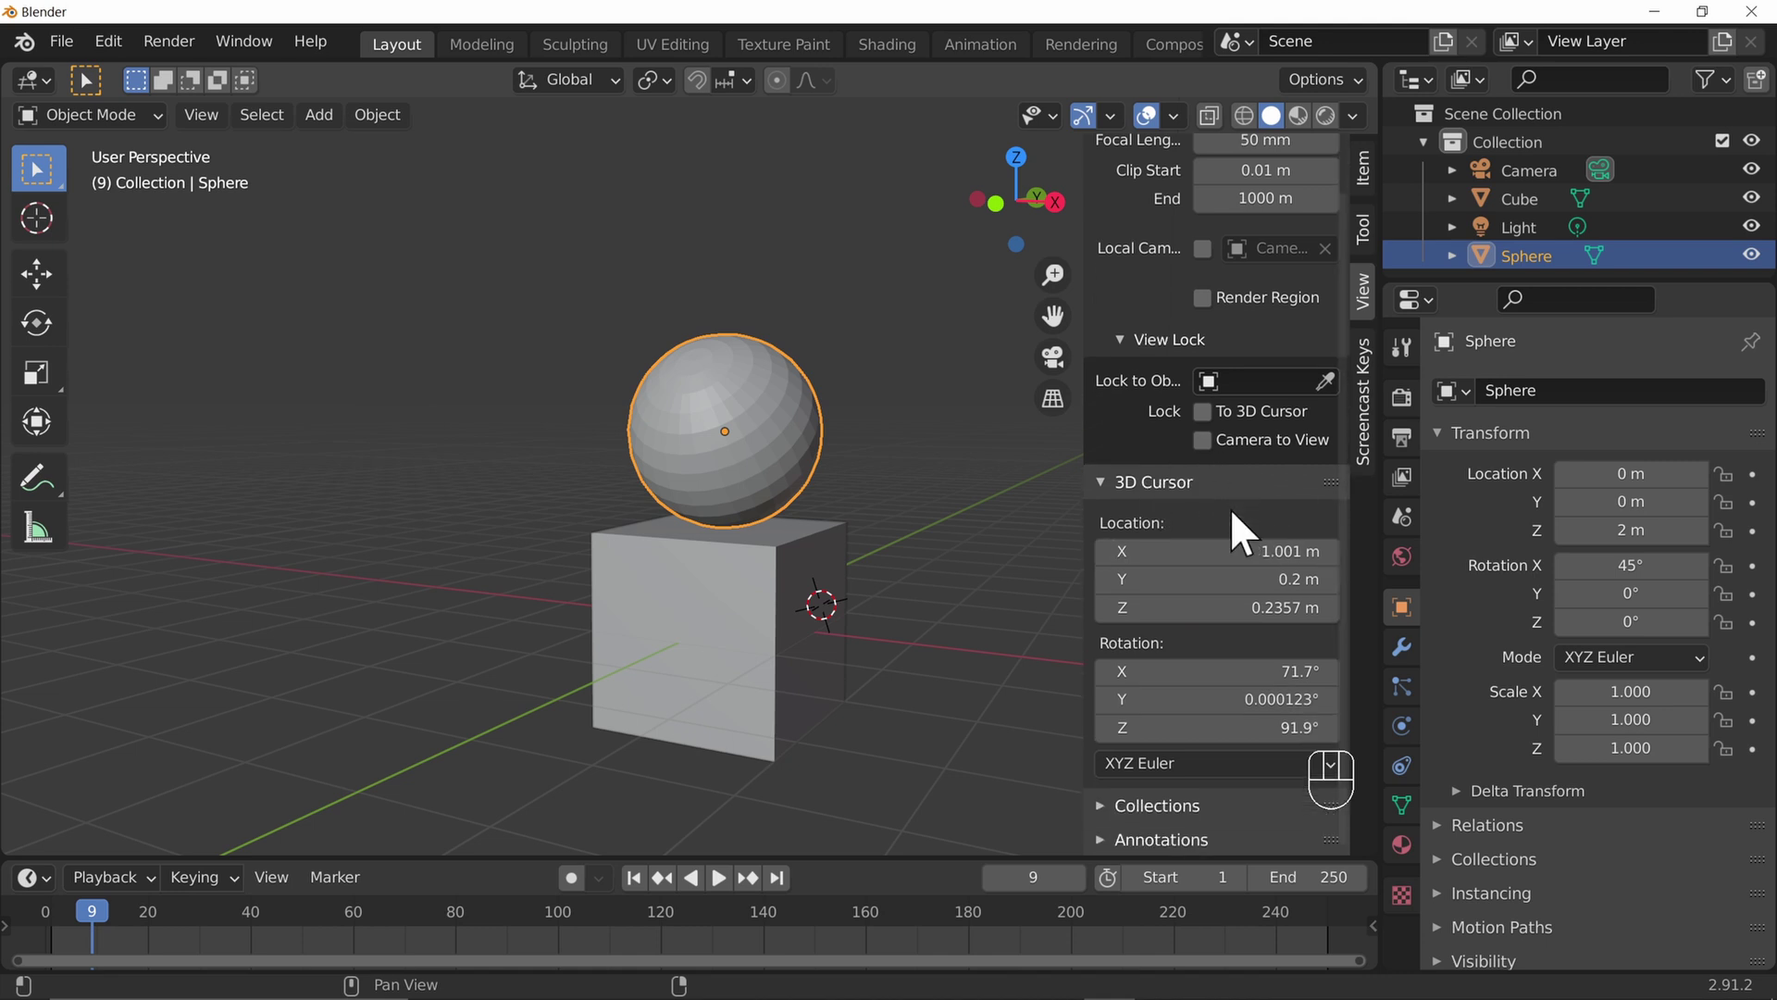
pyautogui.scroll(-3)
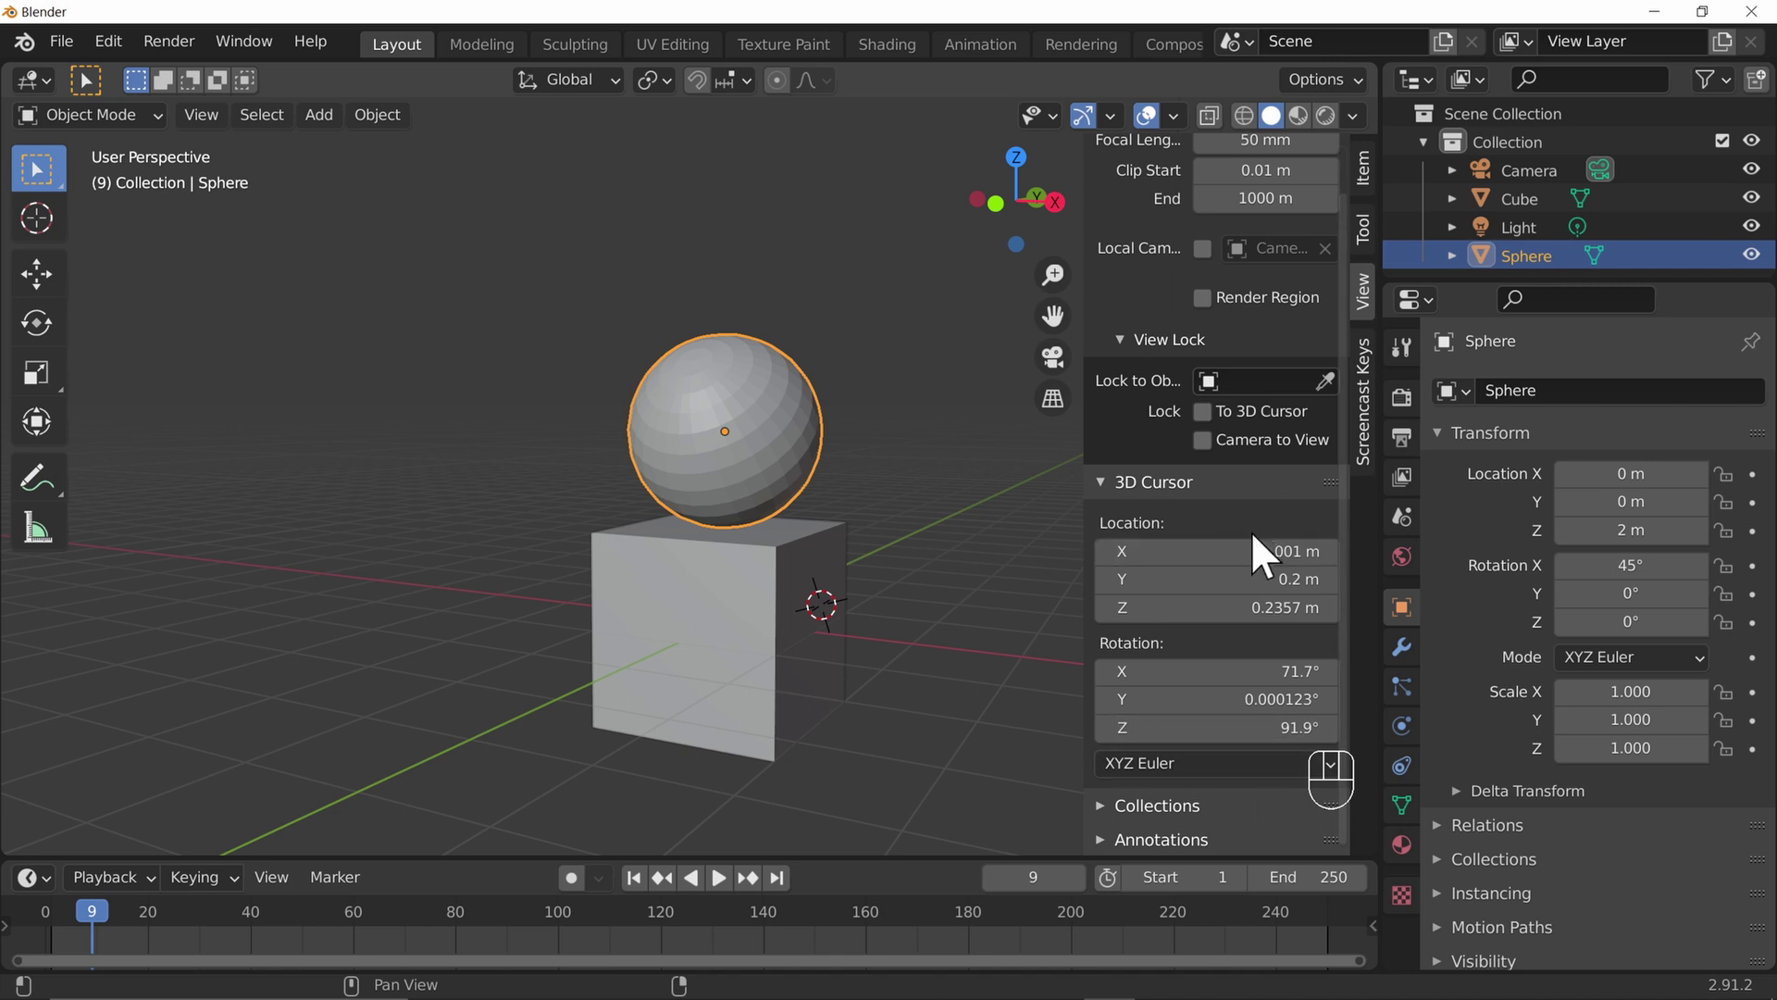
pyautogui.moveTo(1266, 542); pyautogui.dragTo(1264, 556)
pyautogui.moveTo(1233, 662); pyautogui.dragTo(1196, 641)
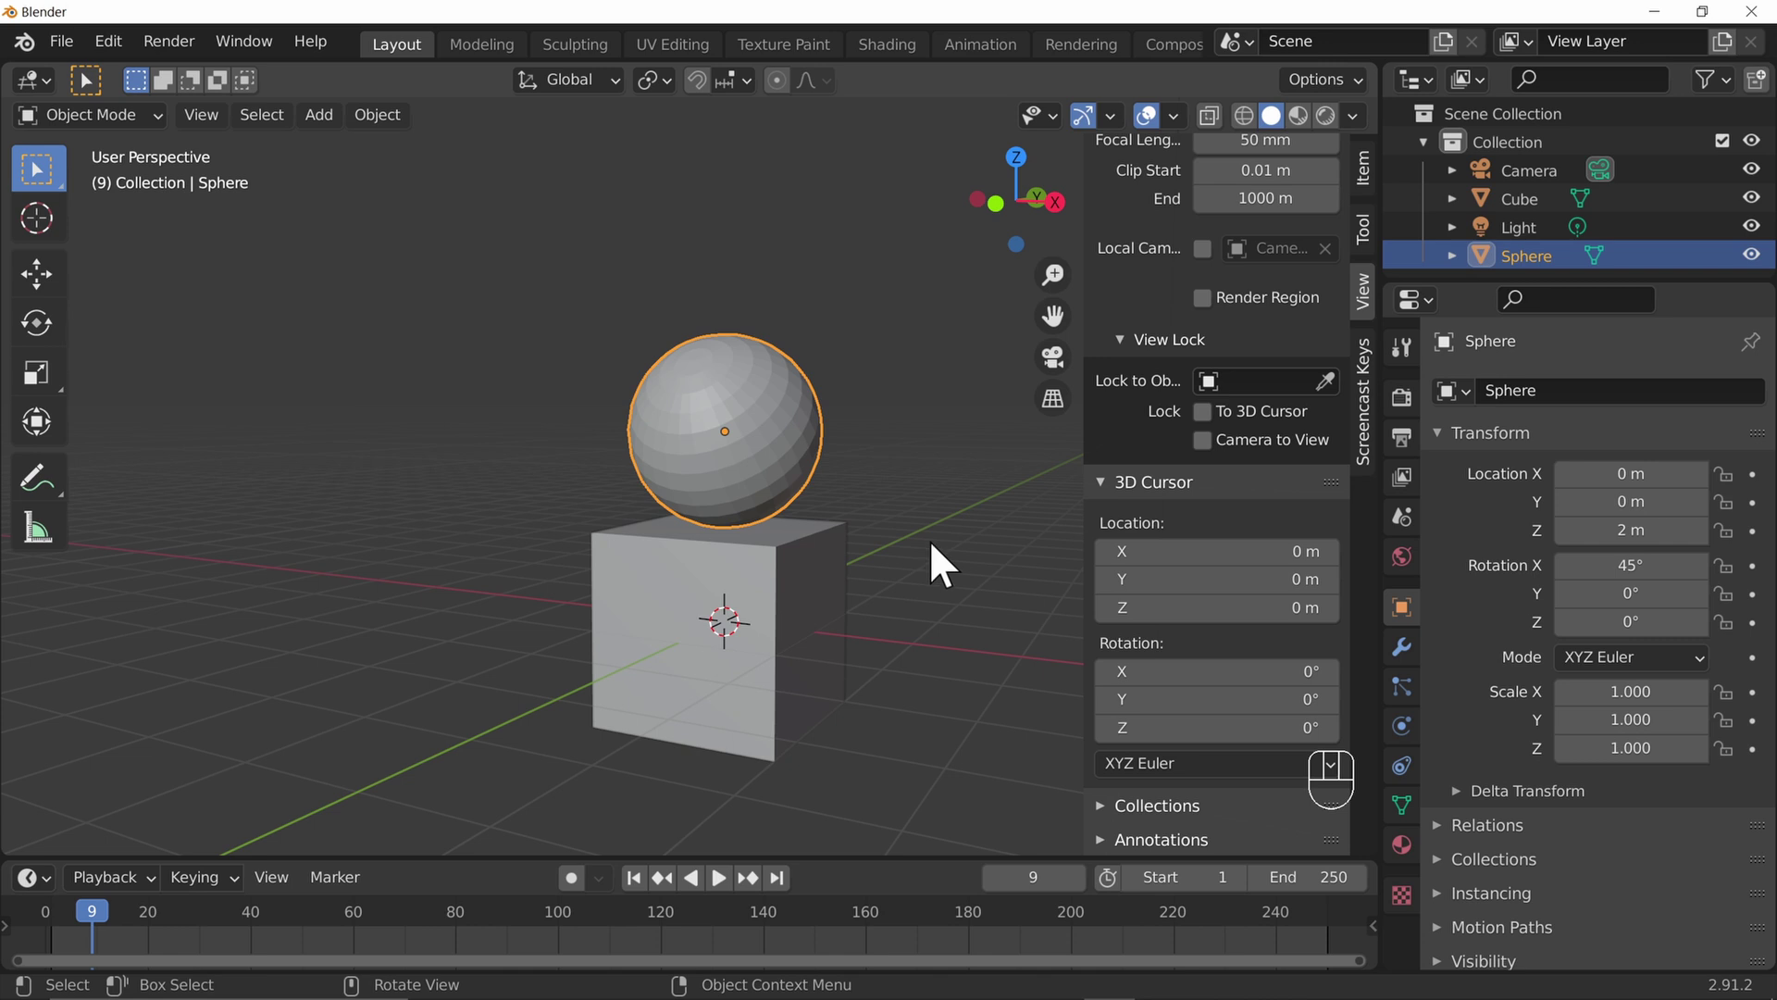
pyautogui.press('n')
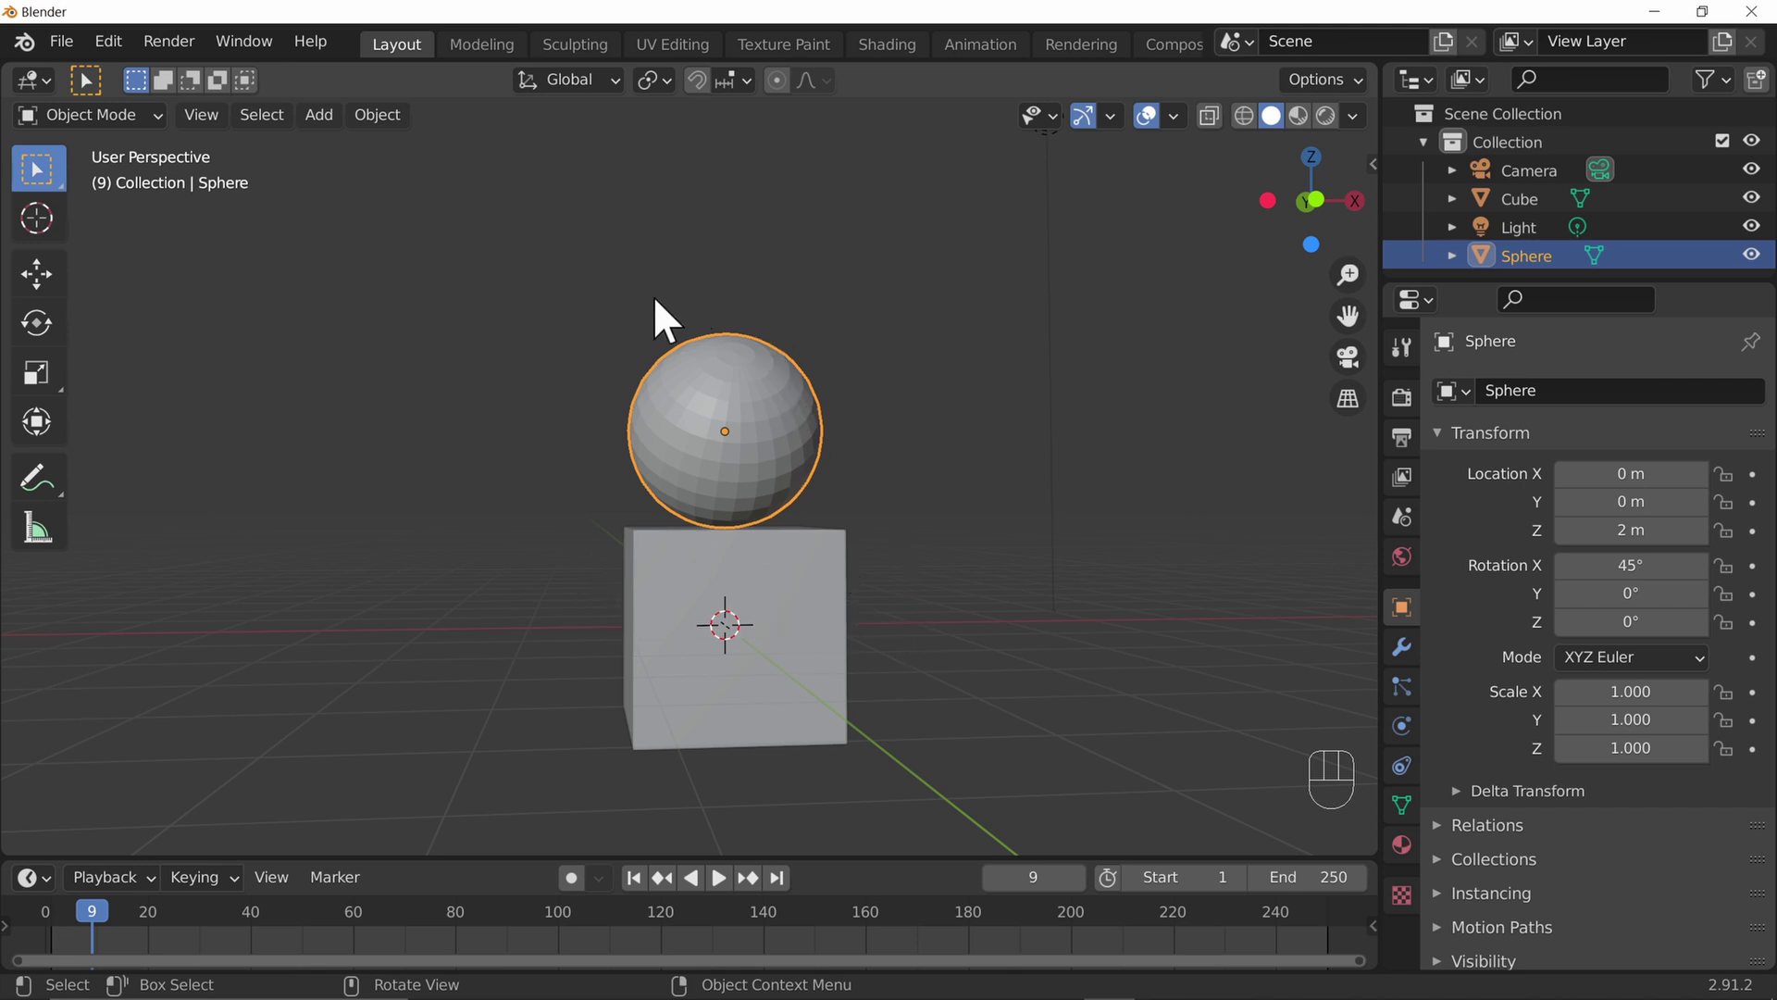
pyautogui.moveTo(1159, 568); pyautogui.dragTo(884, 558)
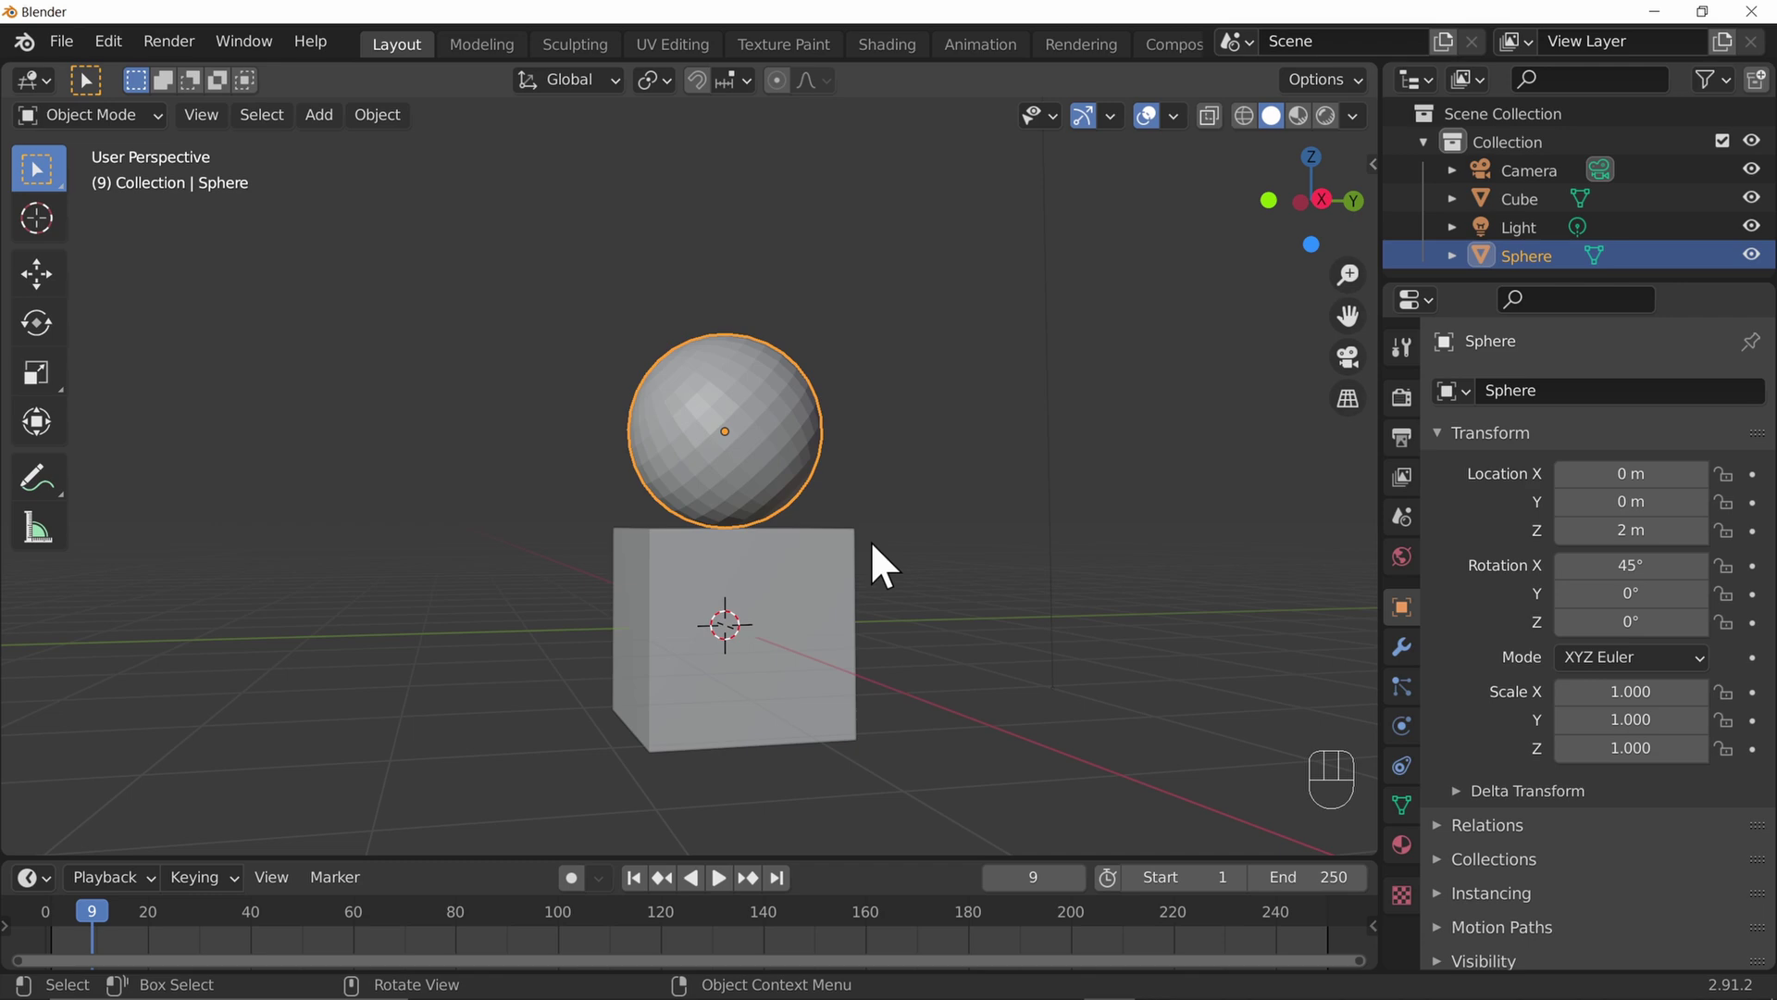
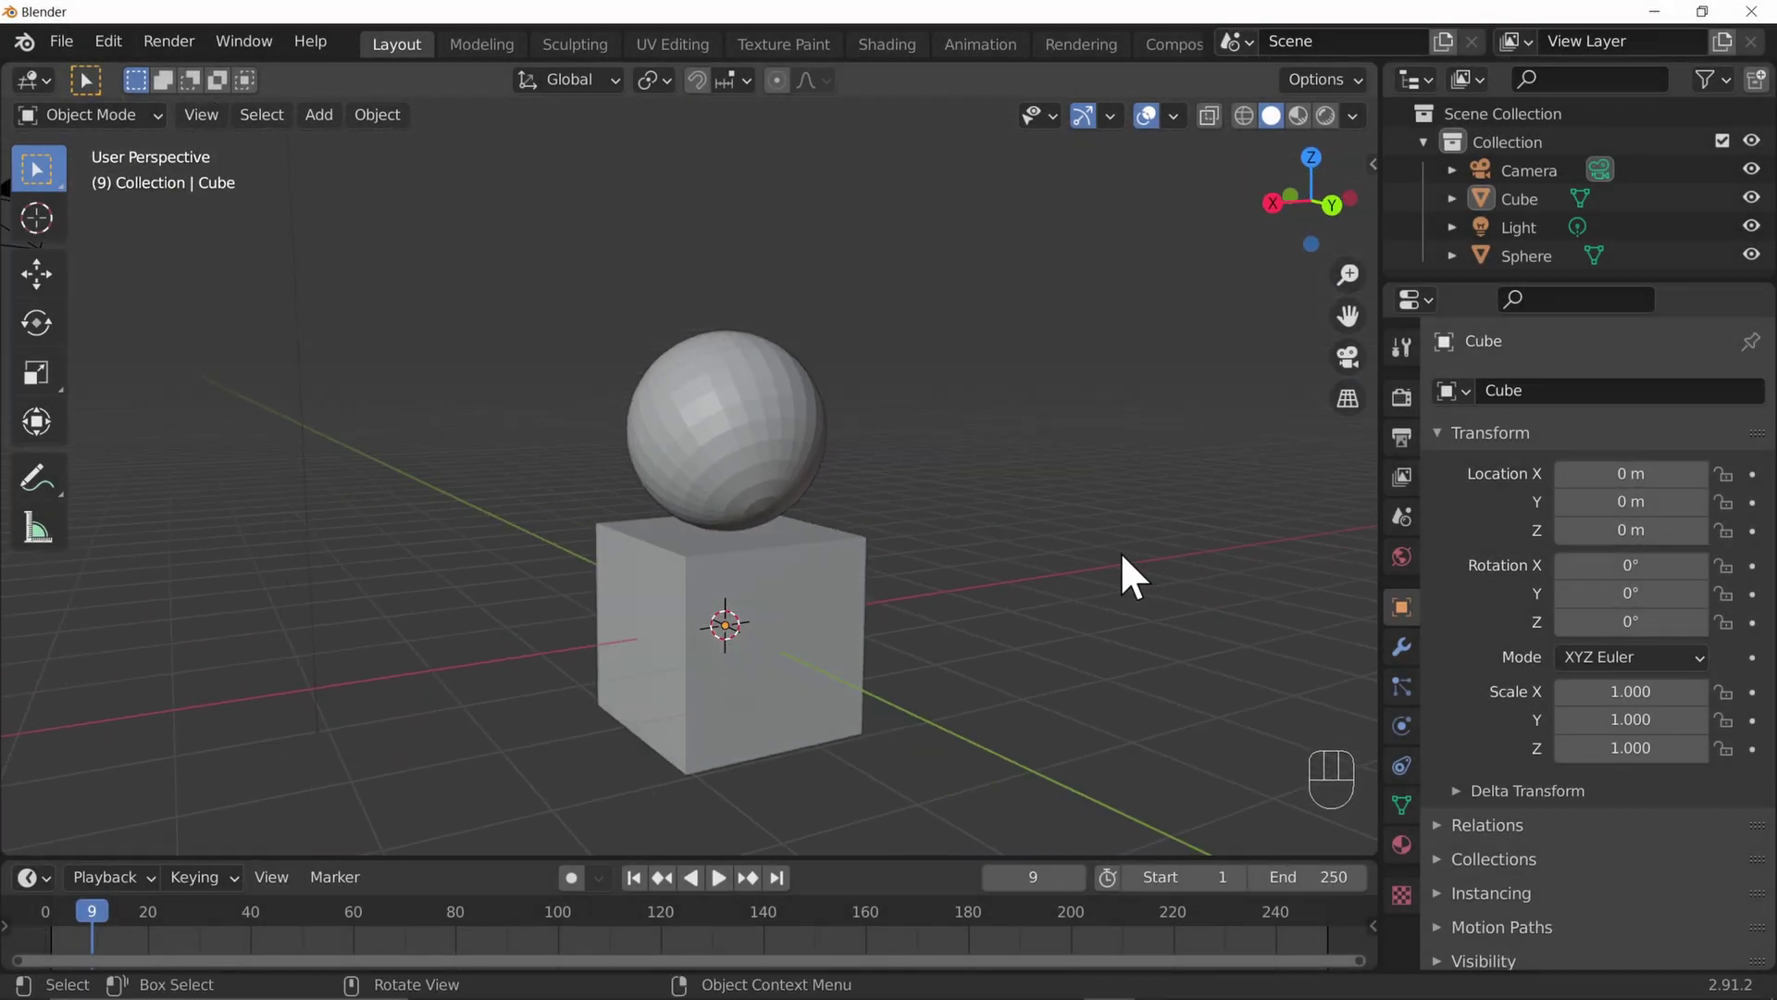
# Delete the cube under the sphere and bring up the Add menu for a new mesh
pyautogui.click(829, 663)
pyautogui.press('x')
pyautogui.press('Delete')
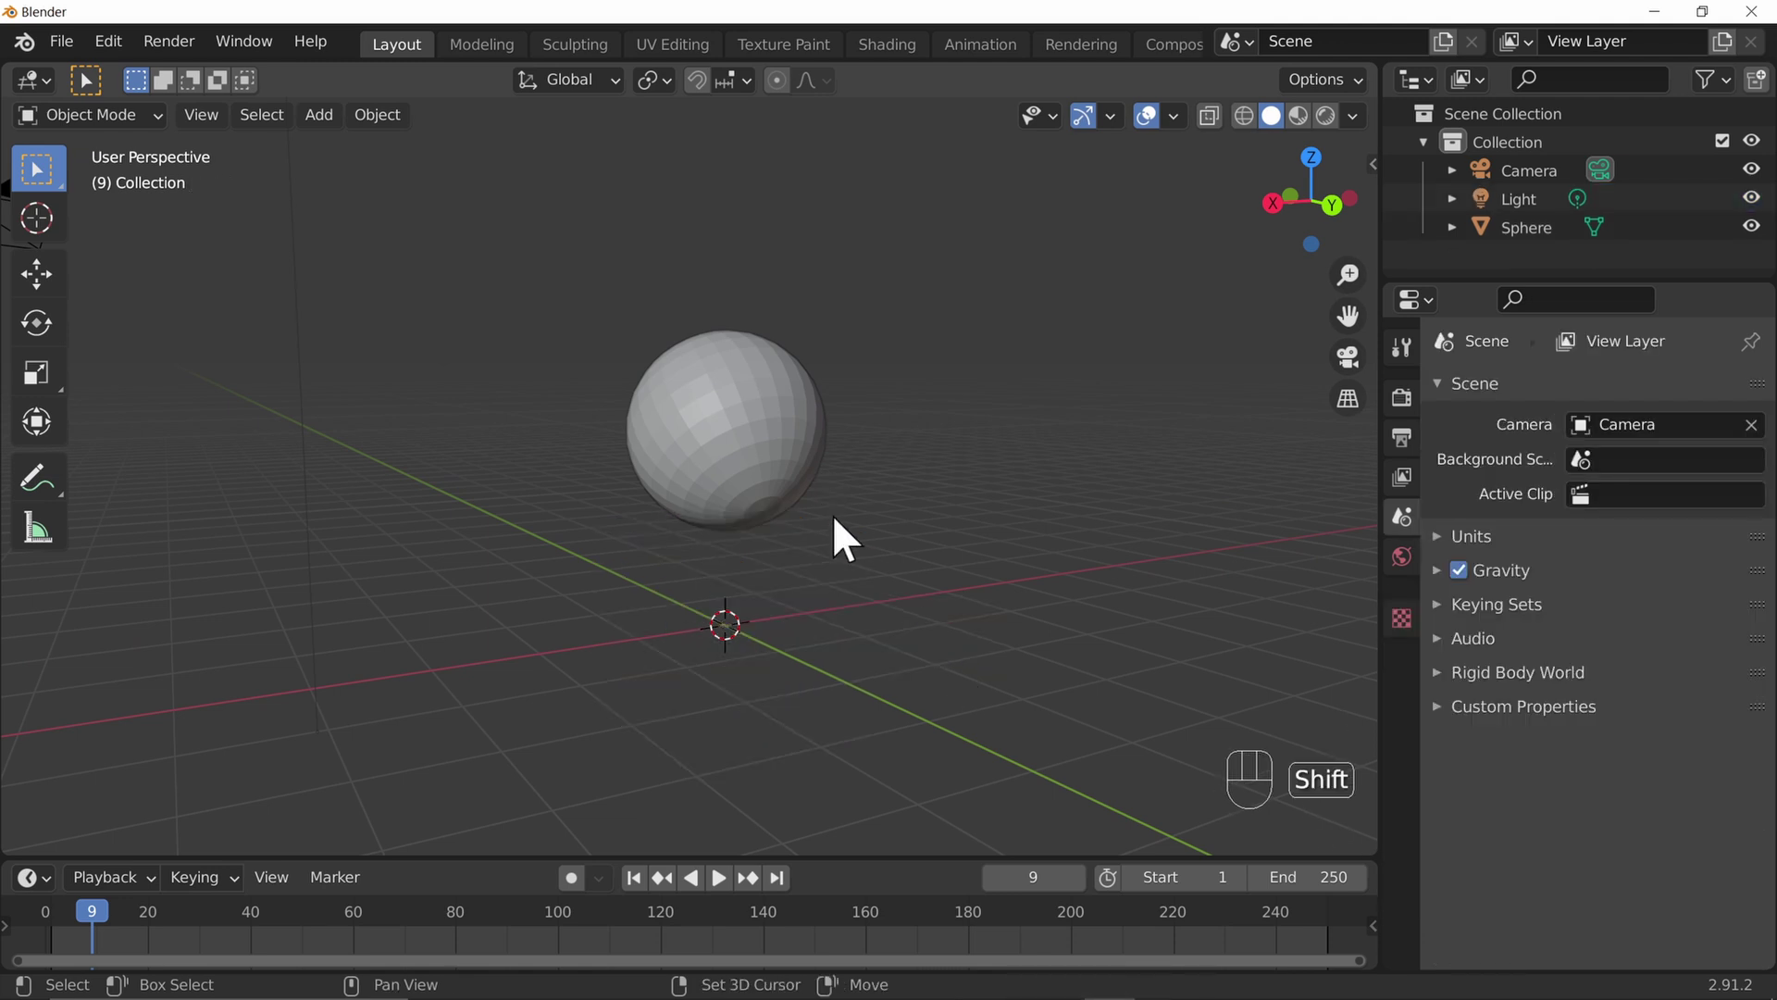
pyautogui.press('shift+a')
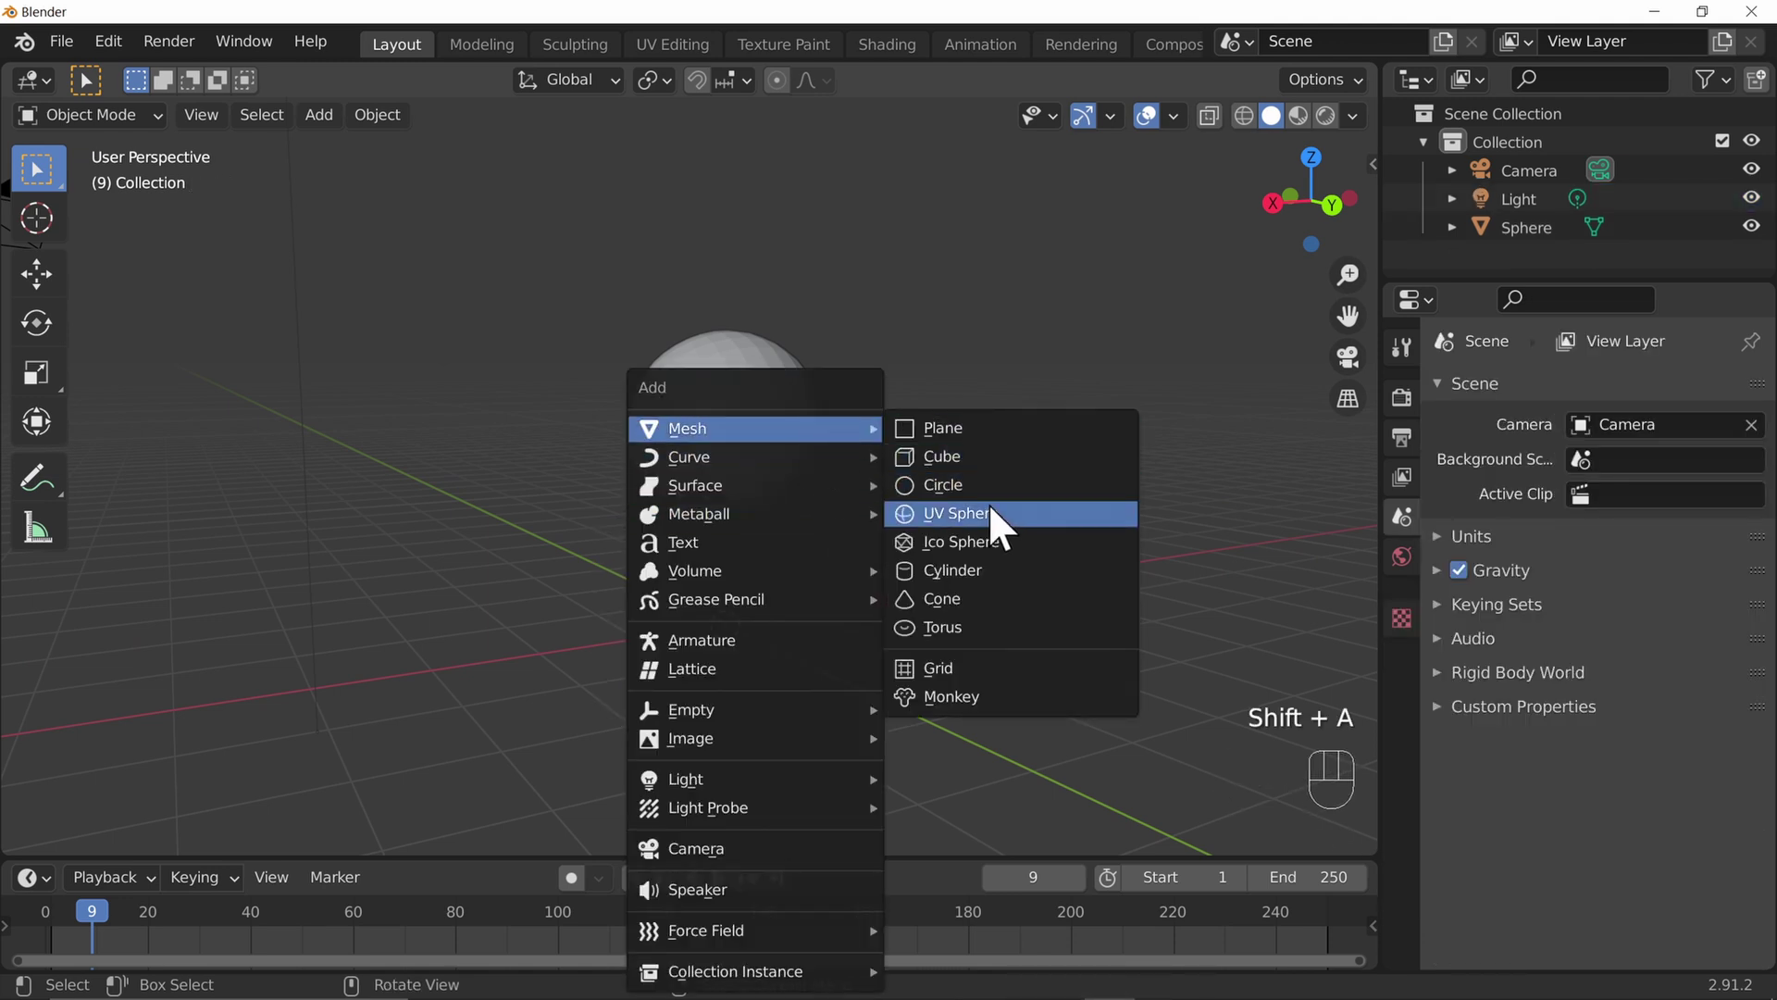
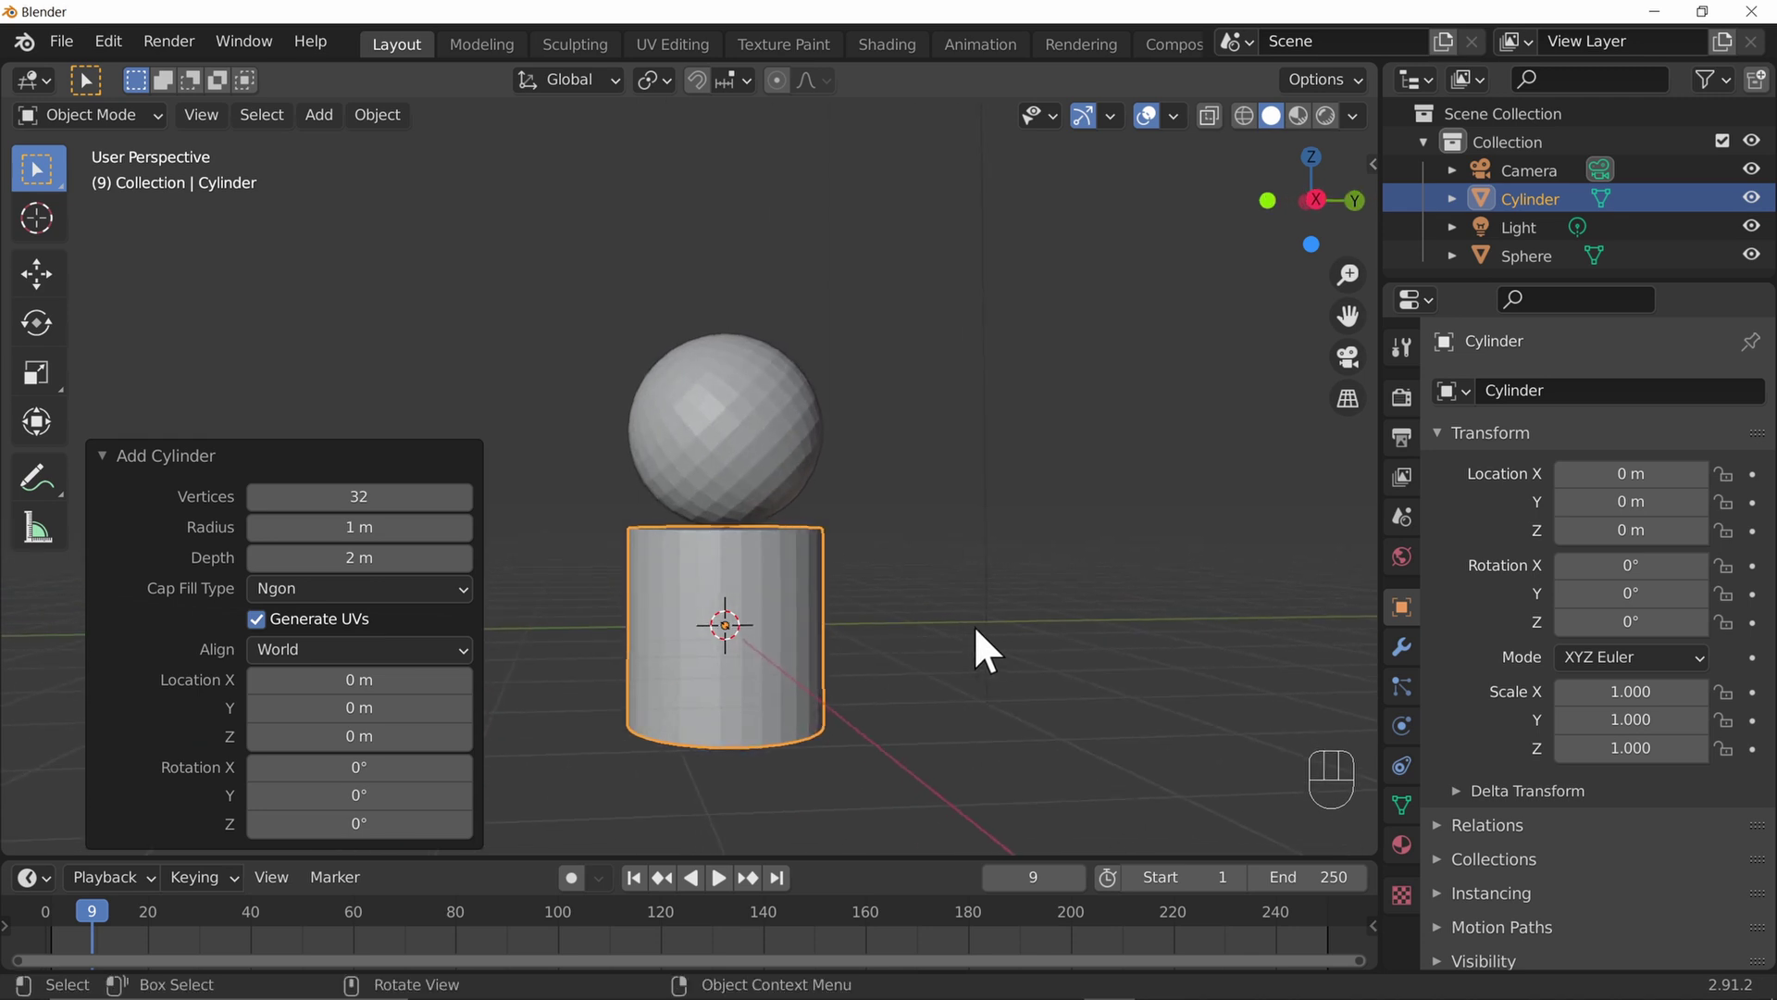
# Set the new cylinder to 24 vertices, 1.5 m radius and 1 m depth, checking it in orthographic views
pyautogui.moveTo(394, 522); pyautogui.dragTo(393, 513)
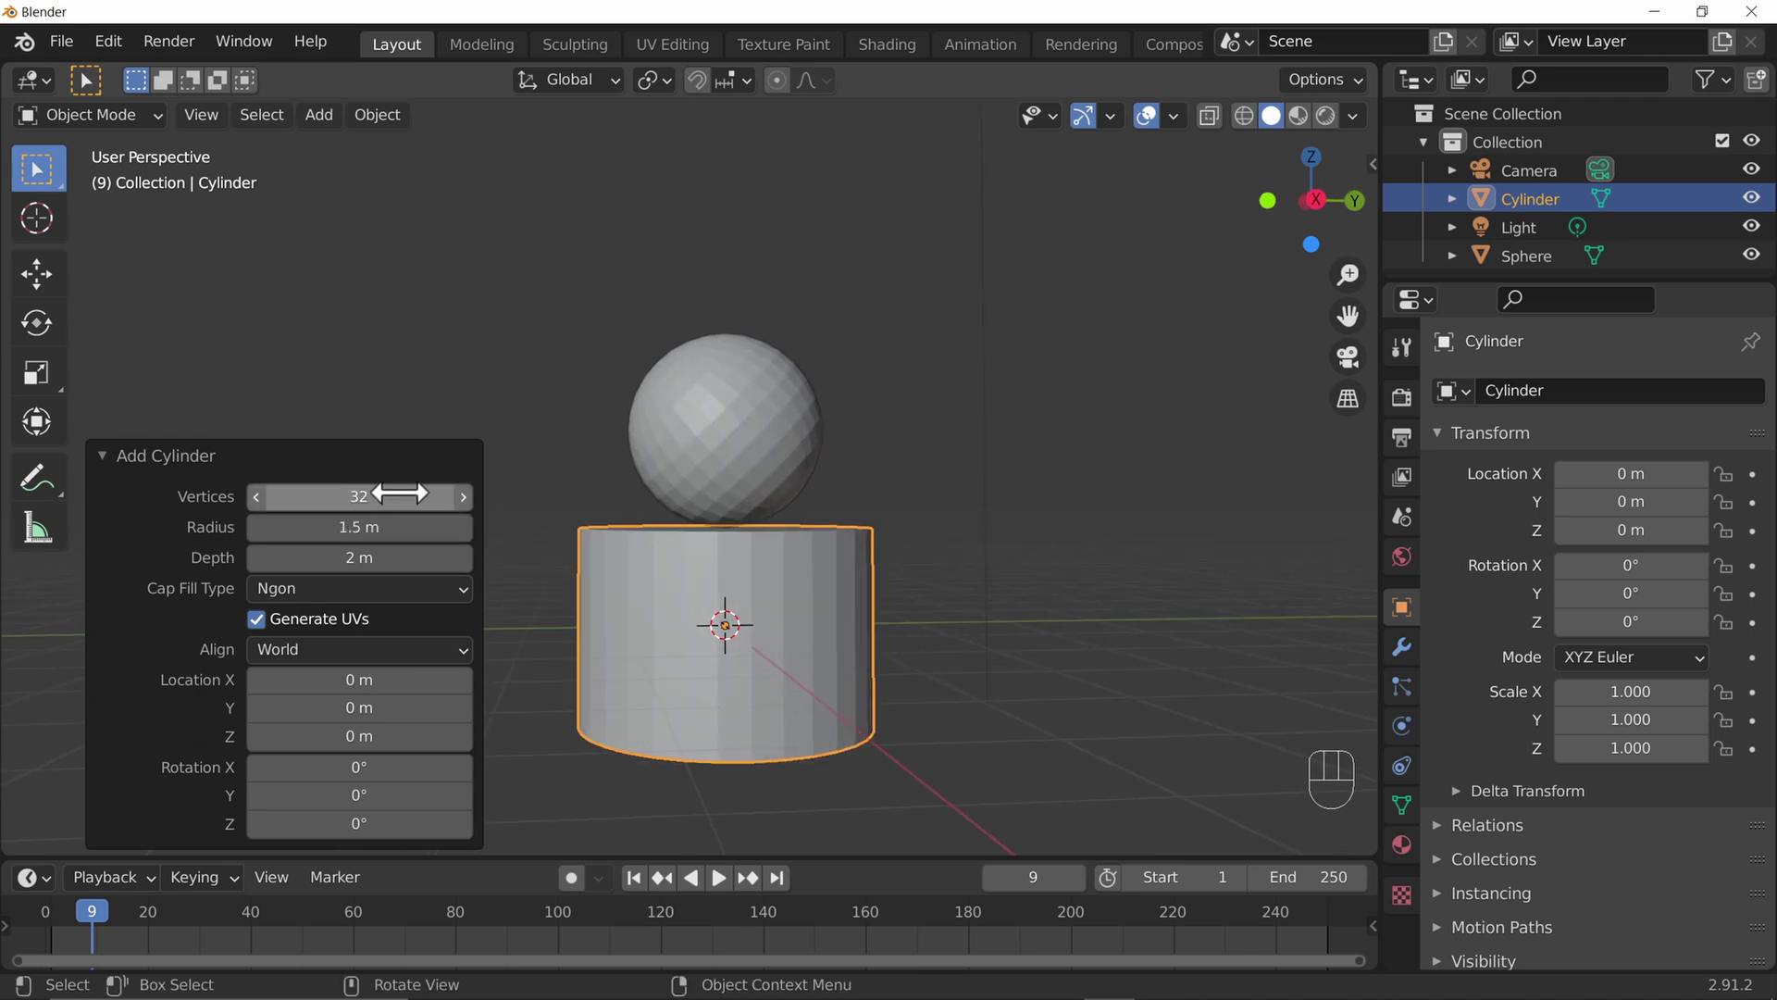
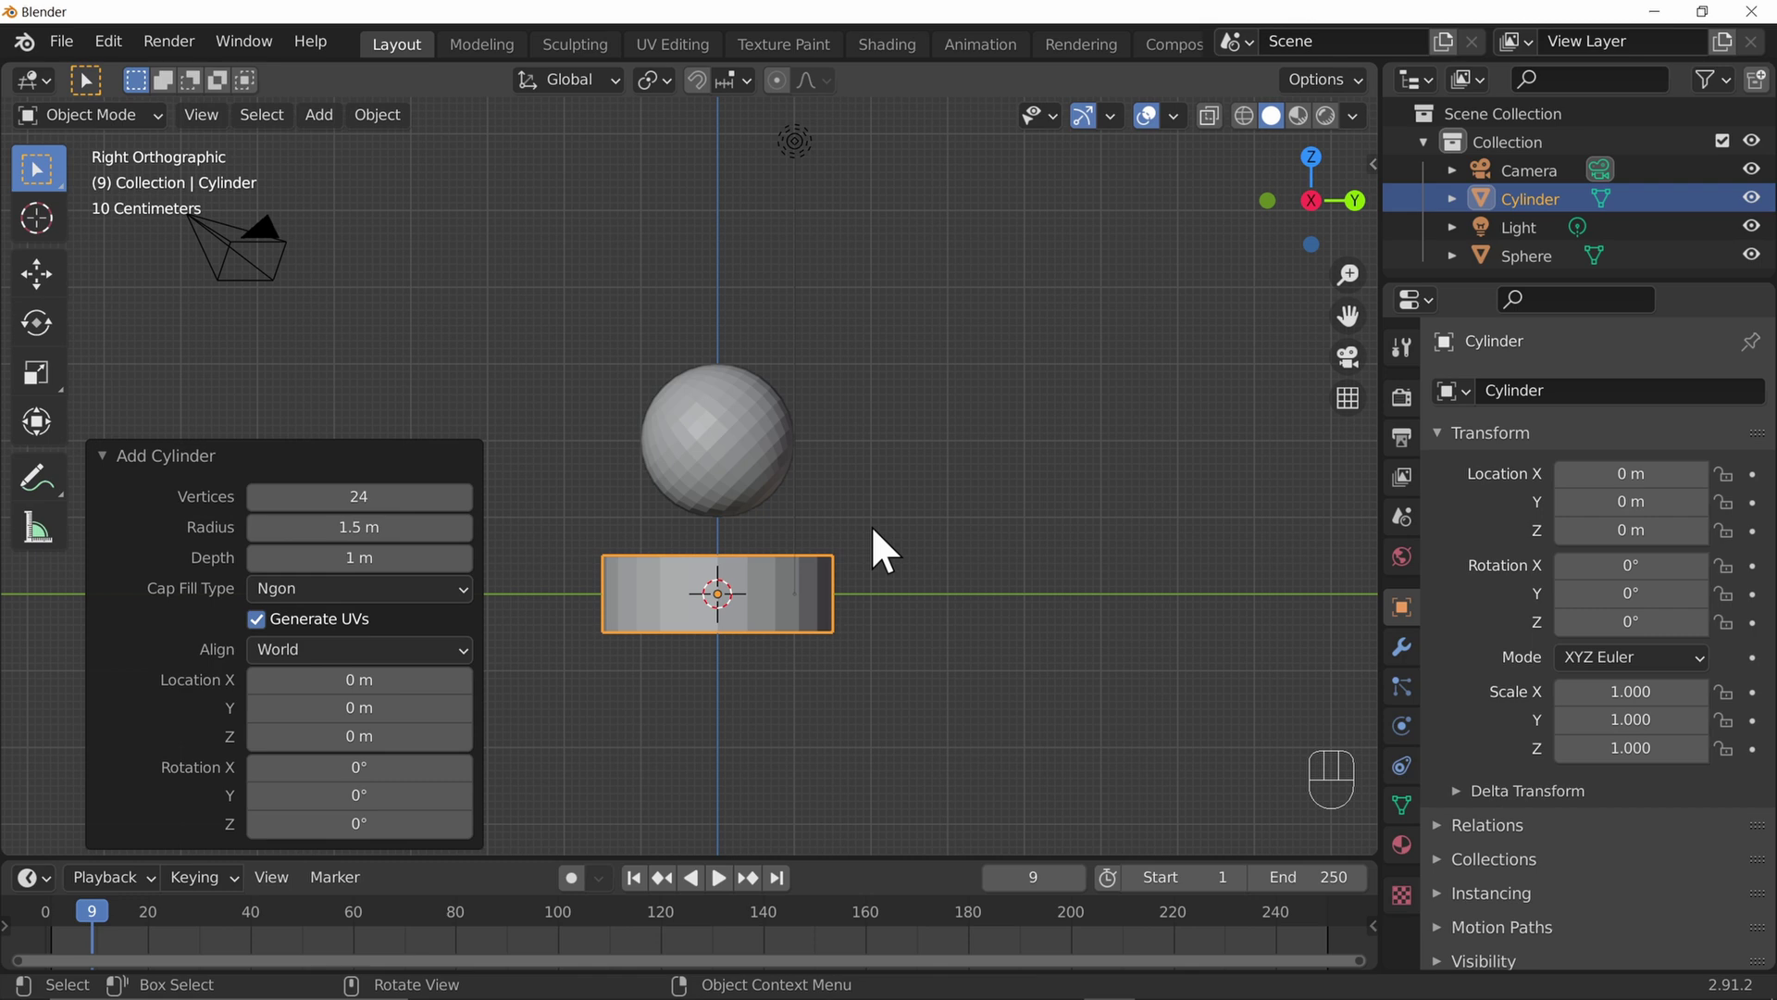
pyautogui.press('KP_1')
pyautogui.press('KP_3')
pyautogui.press('KP_7')
pyautogui.press('KP_1')
pyautogui.press('KP_3')
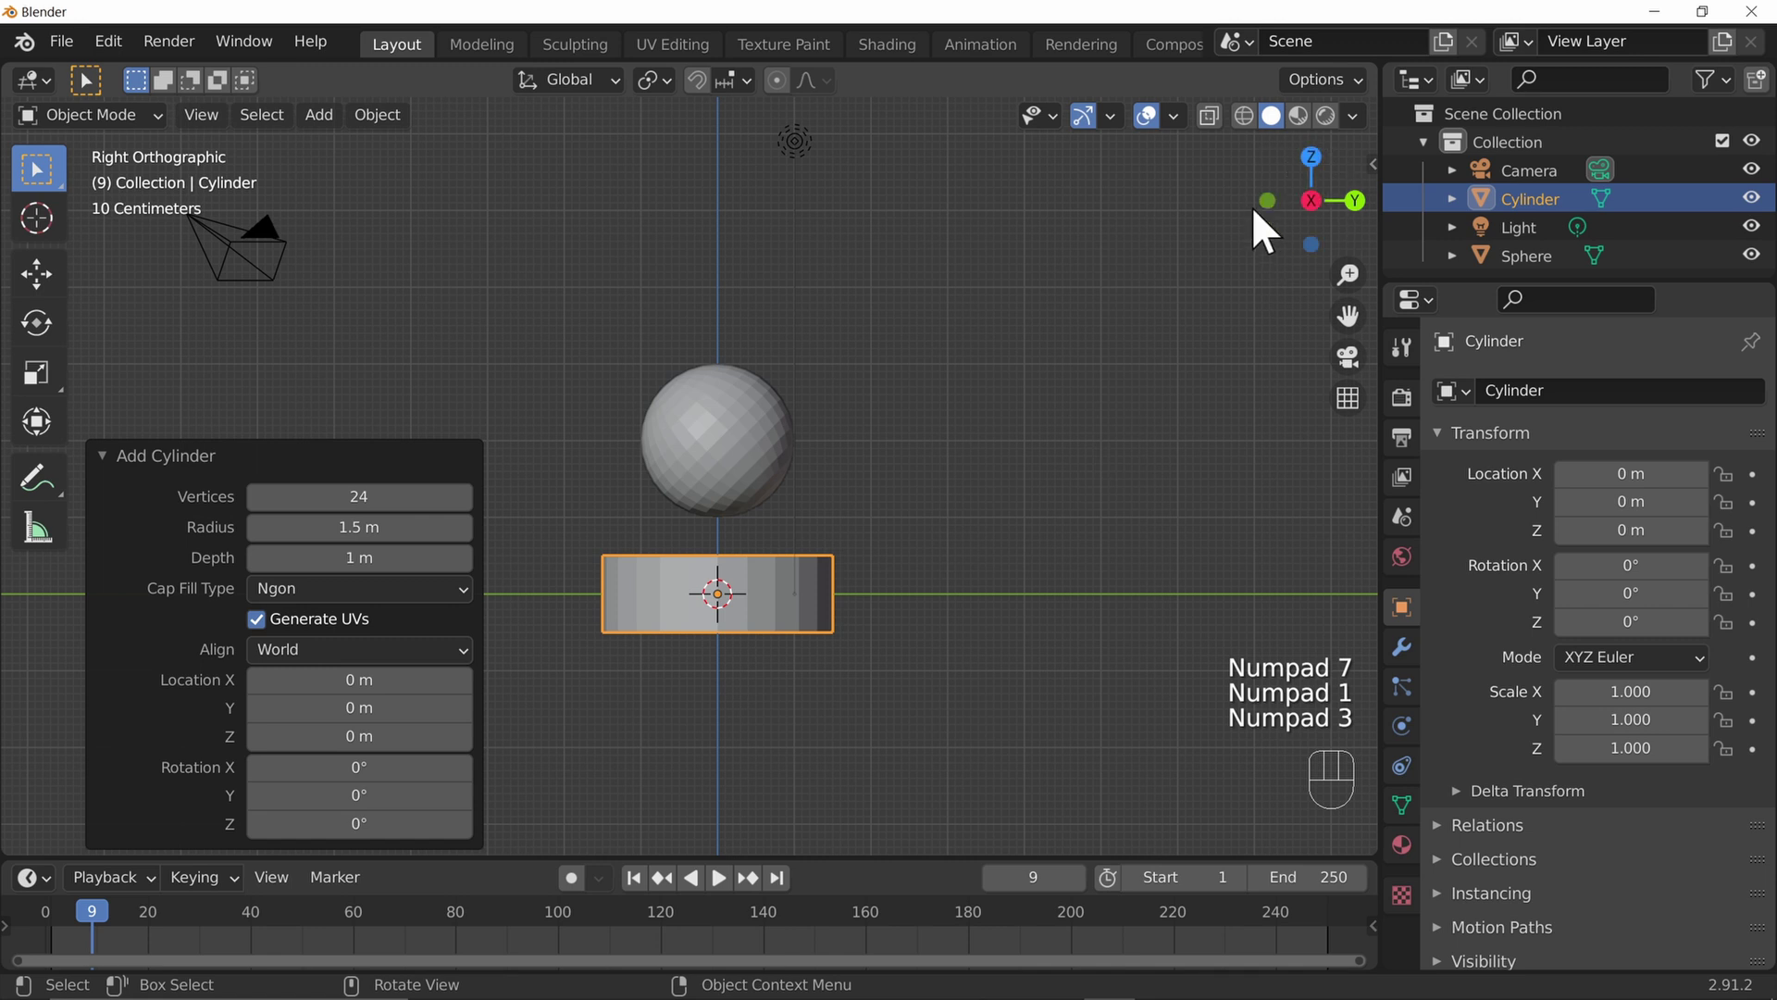
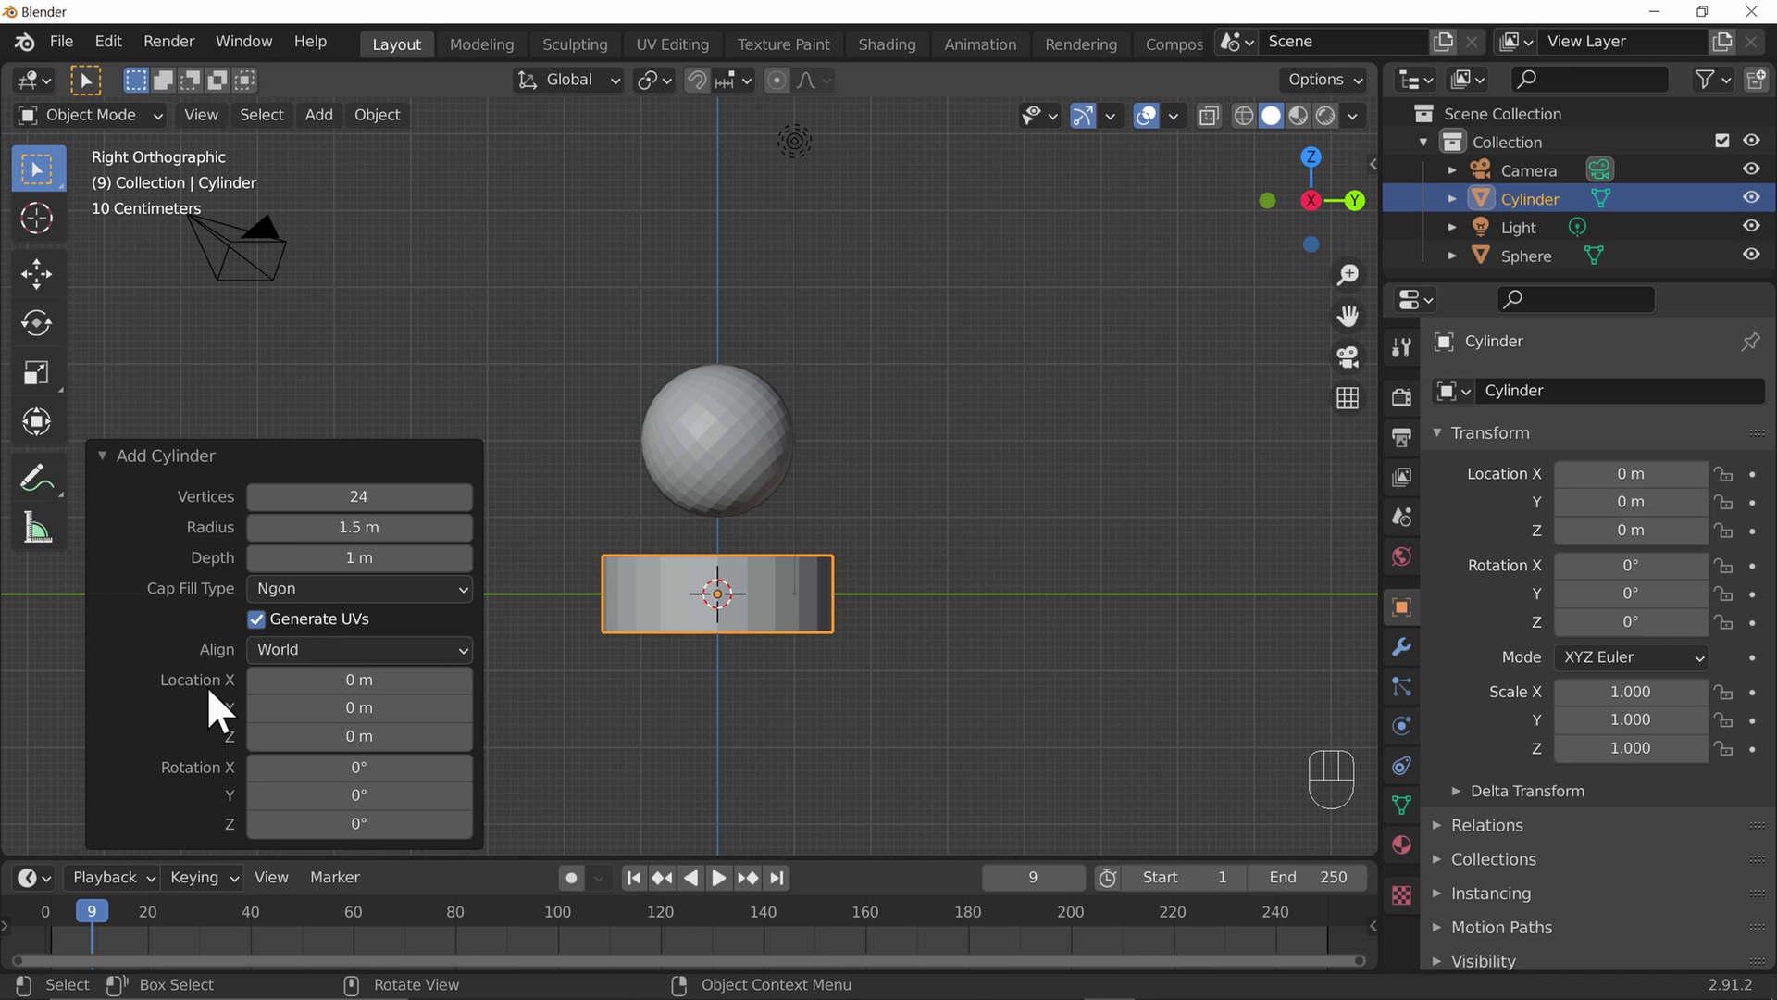
# Raise the cylinder's Location Z to 0.5 m so the sphere rests on top, then select the sphere
pyautogui.moveTo(389, 732); pyautogui.dragTo(440, 736)
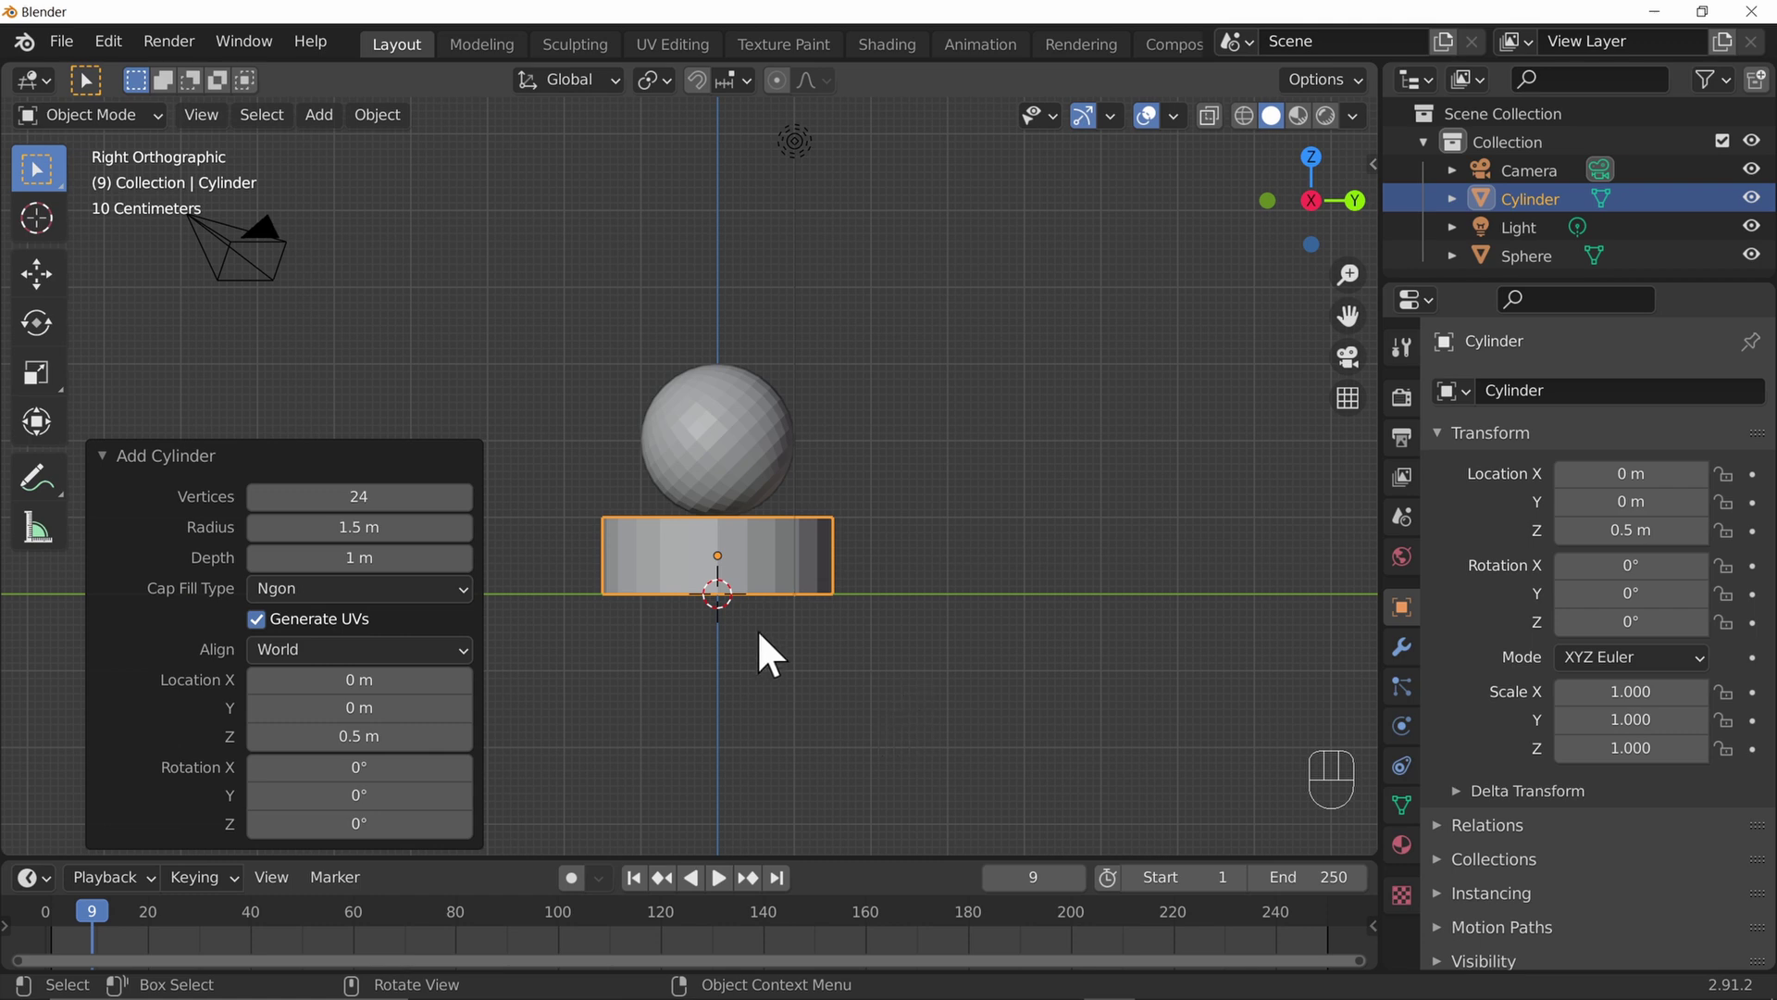
pyautogui.moveTo(1188, 489); pyautogui.dragTo(997, 540)
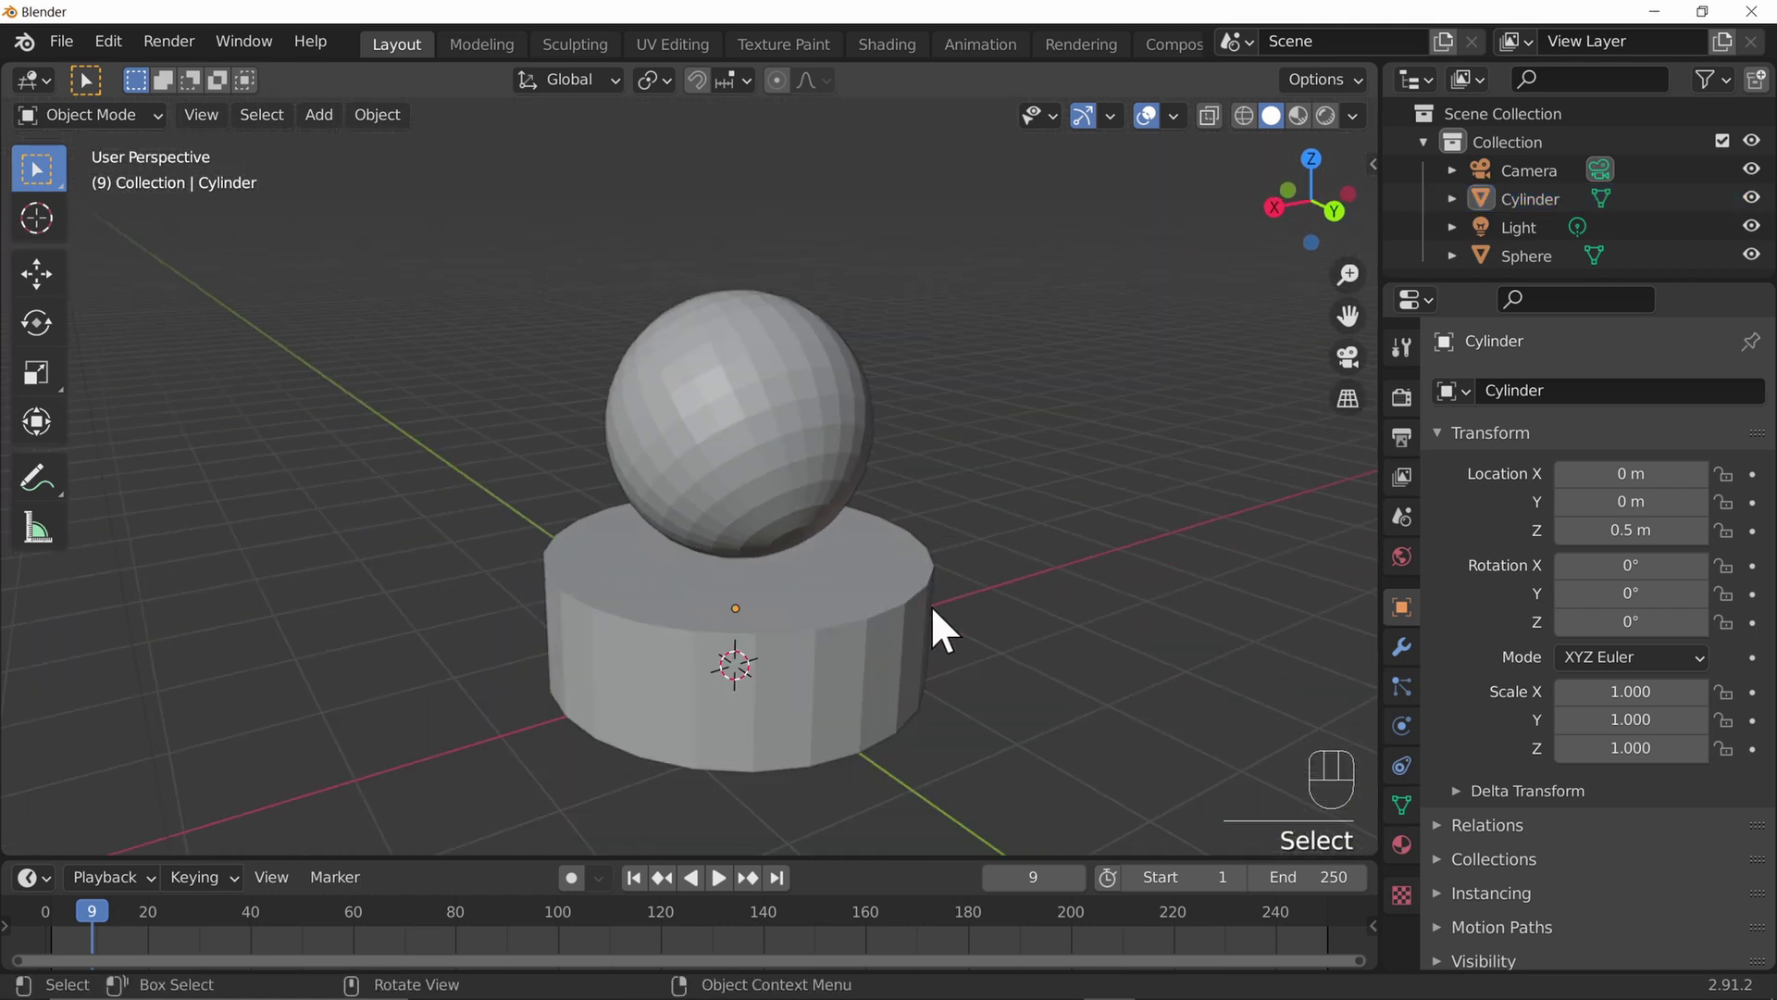
pyautogui.moveTo(878, 682); pyautogui.dragTo(1102, 634)
pyautogui.moveTo(1101, 609); pyautogui.dragTo(931, 657)
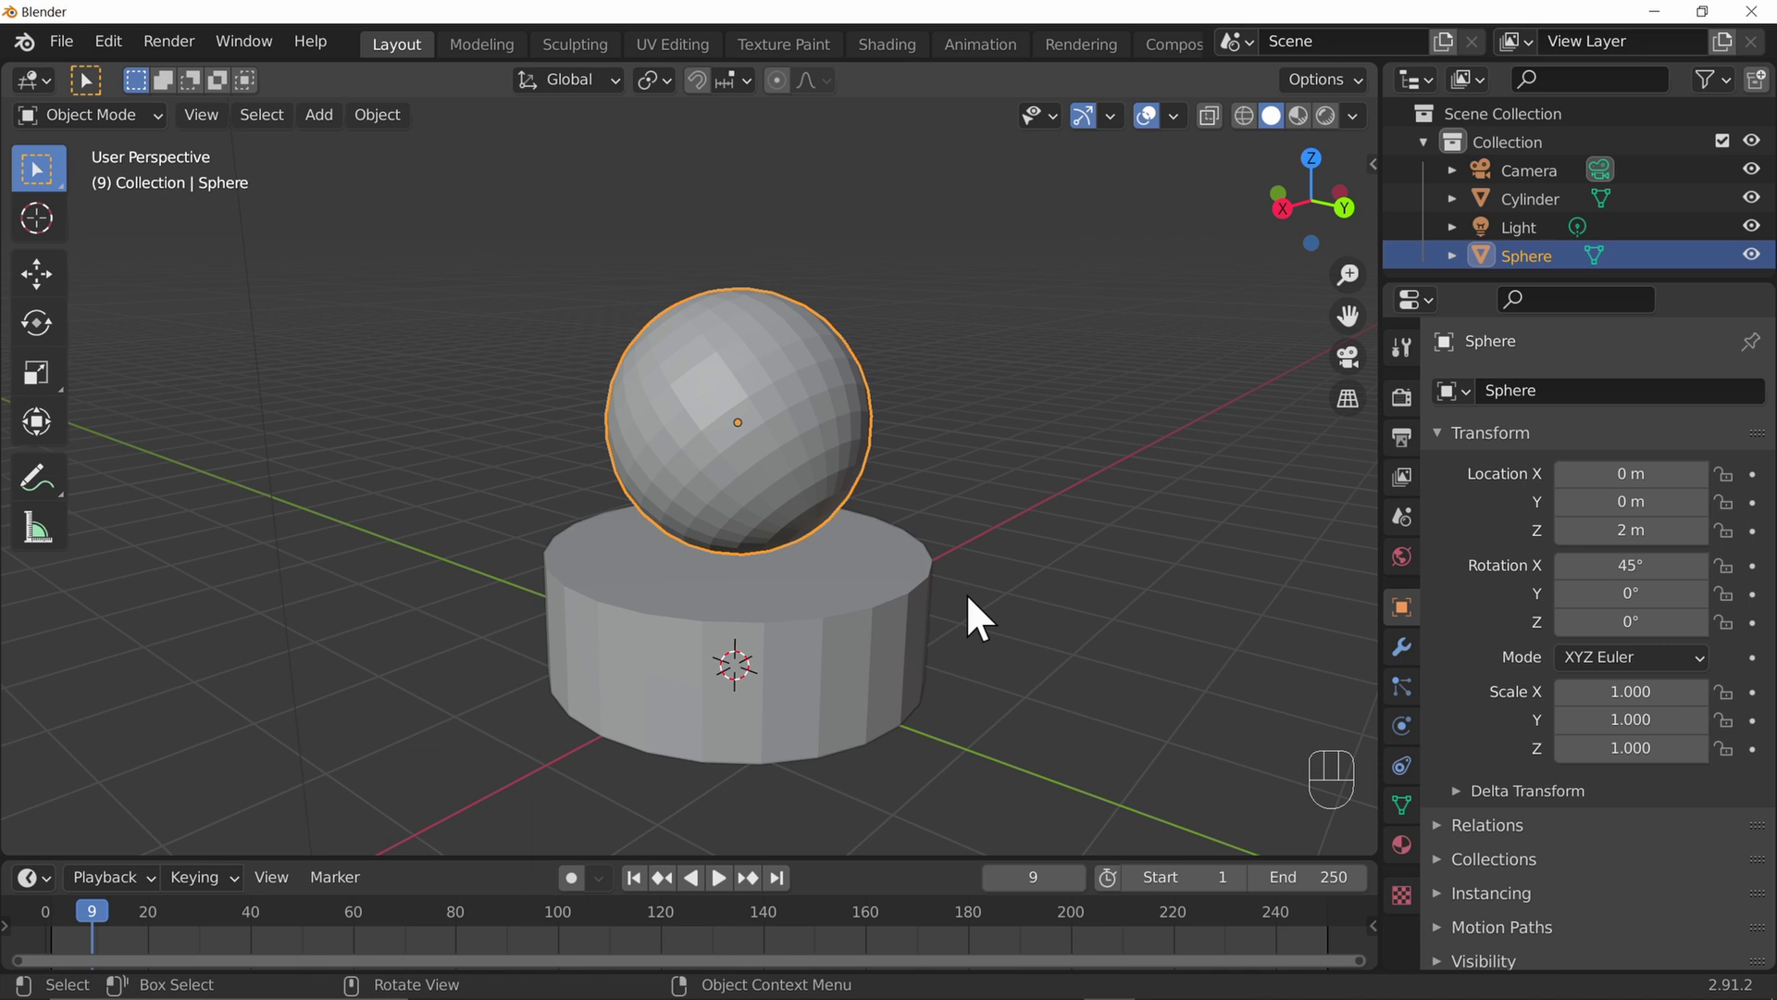
# Rename the sphere to Globe and select the cylinder in the Outliner for renaming
pyautogui.press('F2')
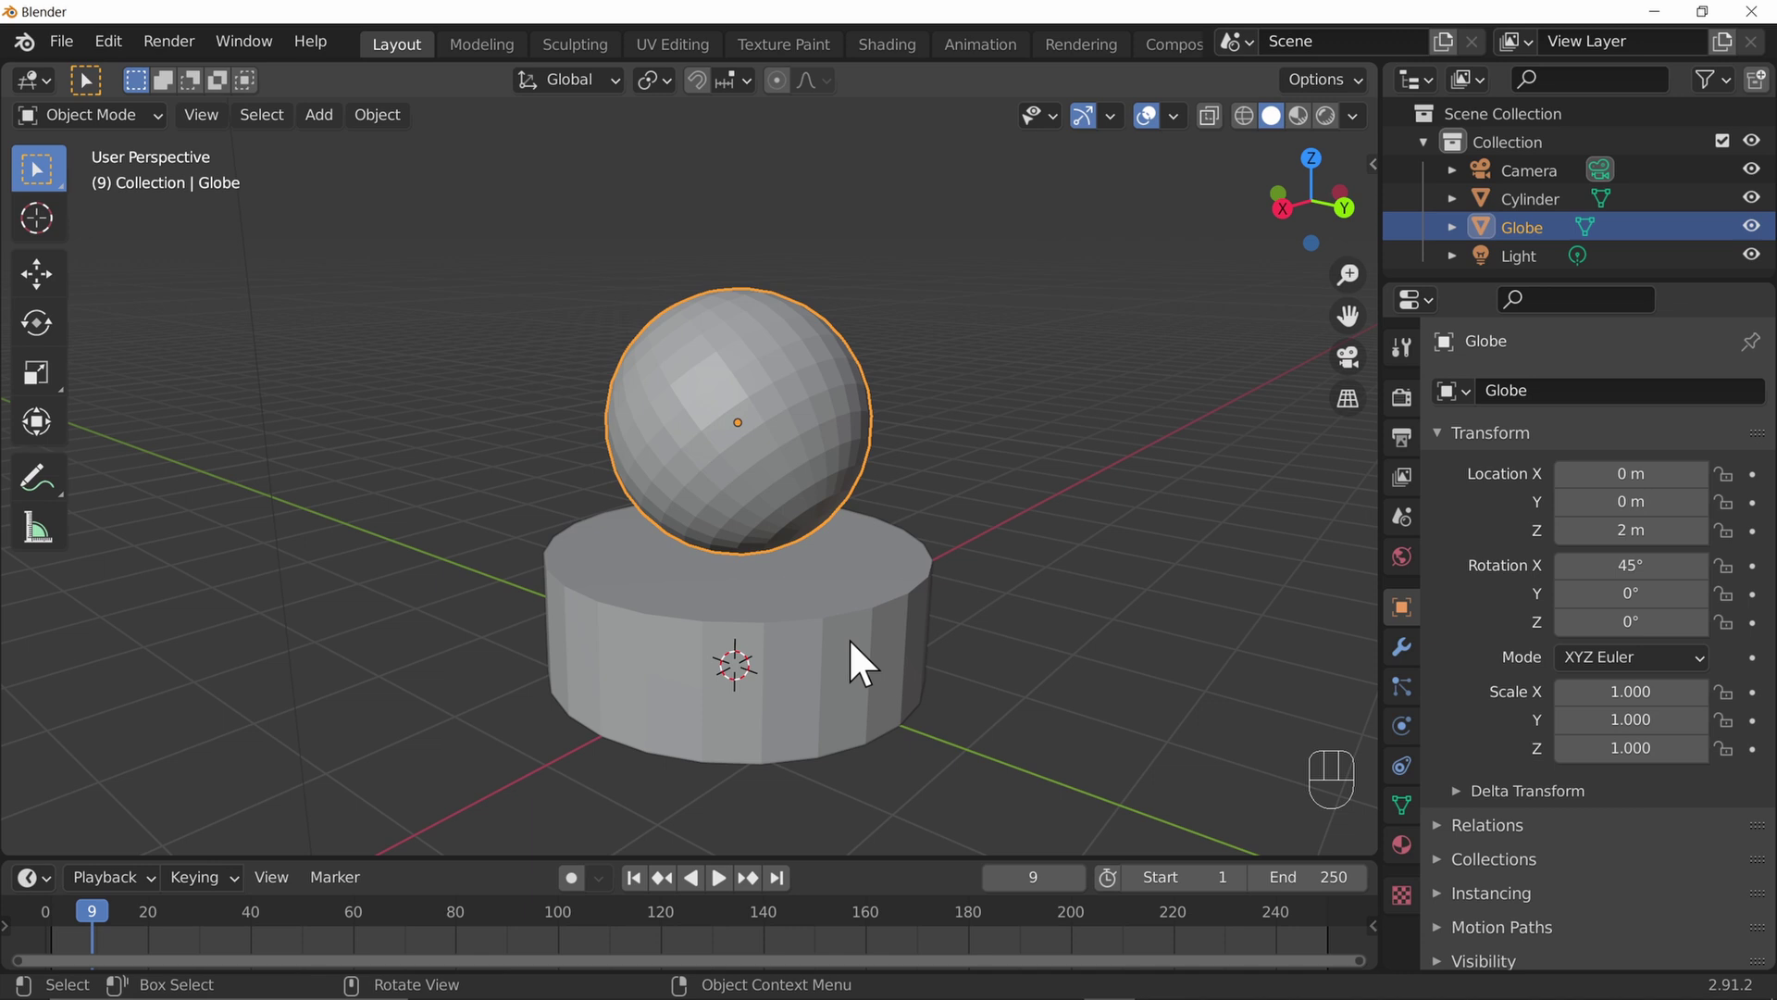
pyautogui.click(842, 630)
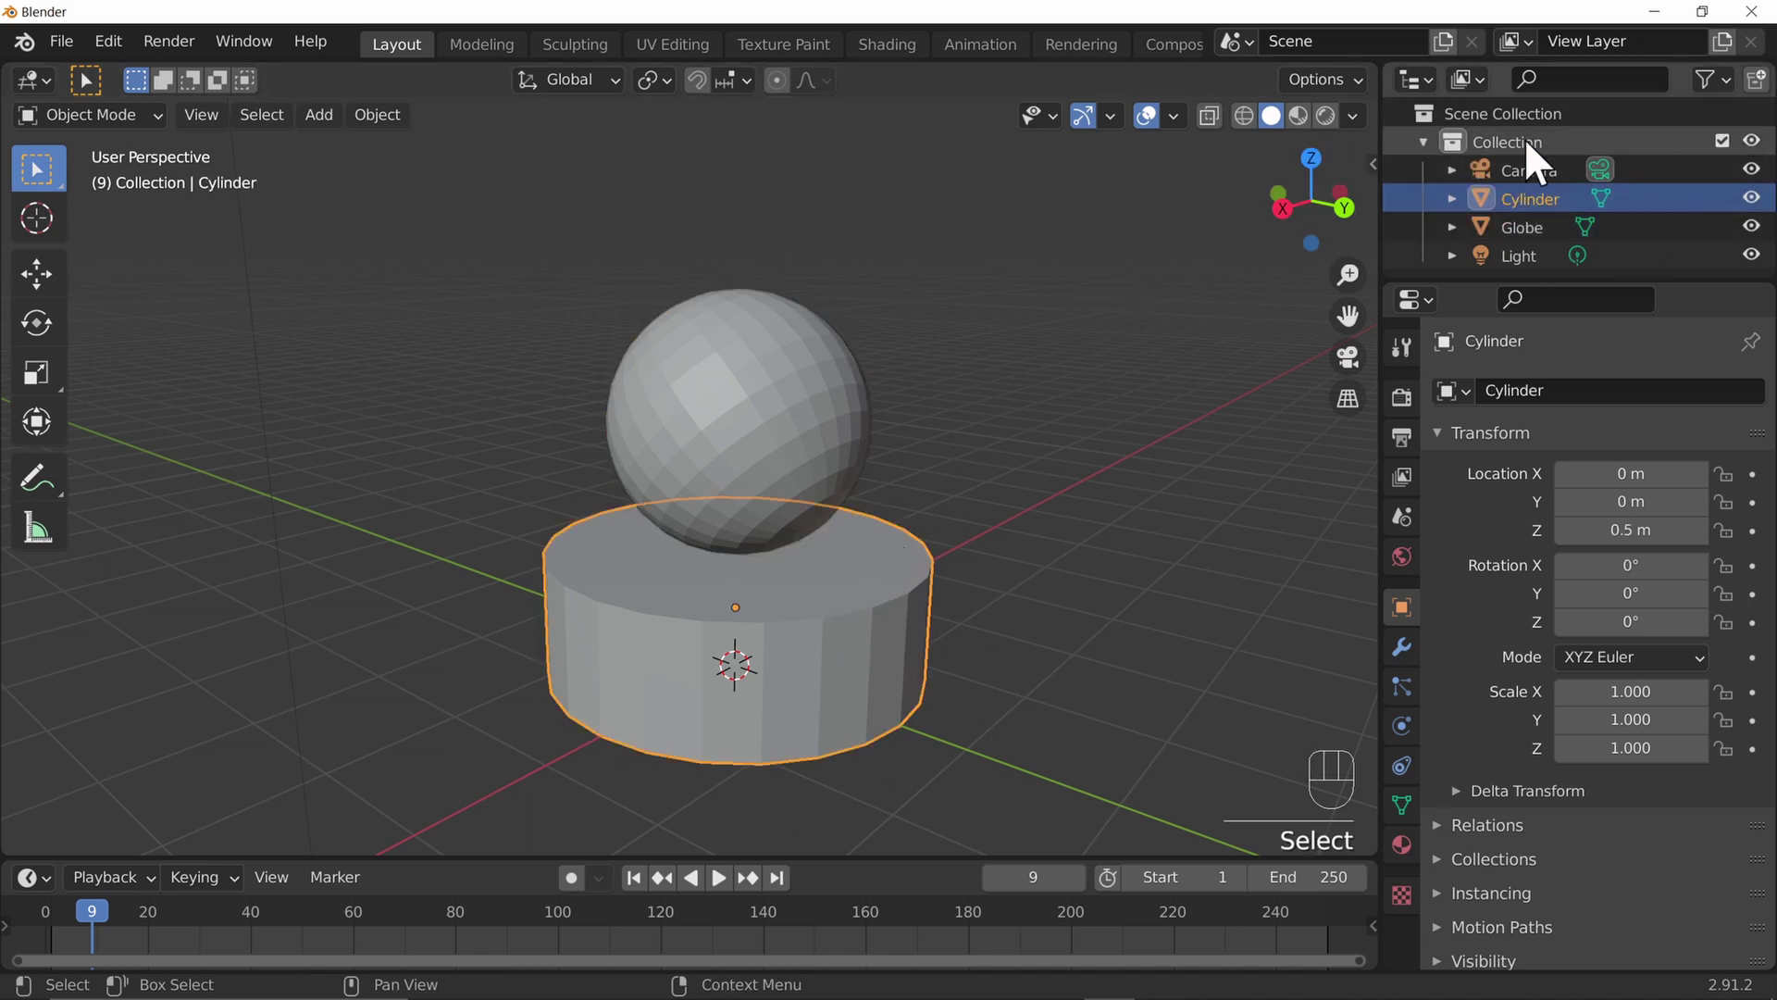
pyautogui.click(1538, 271)
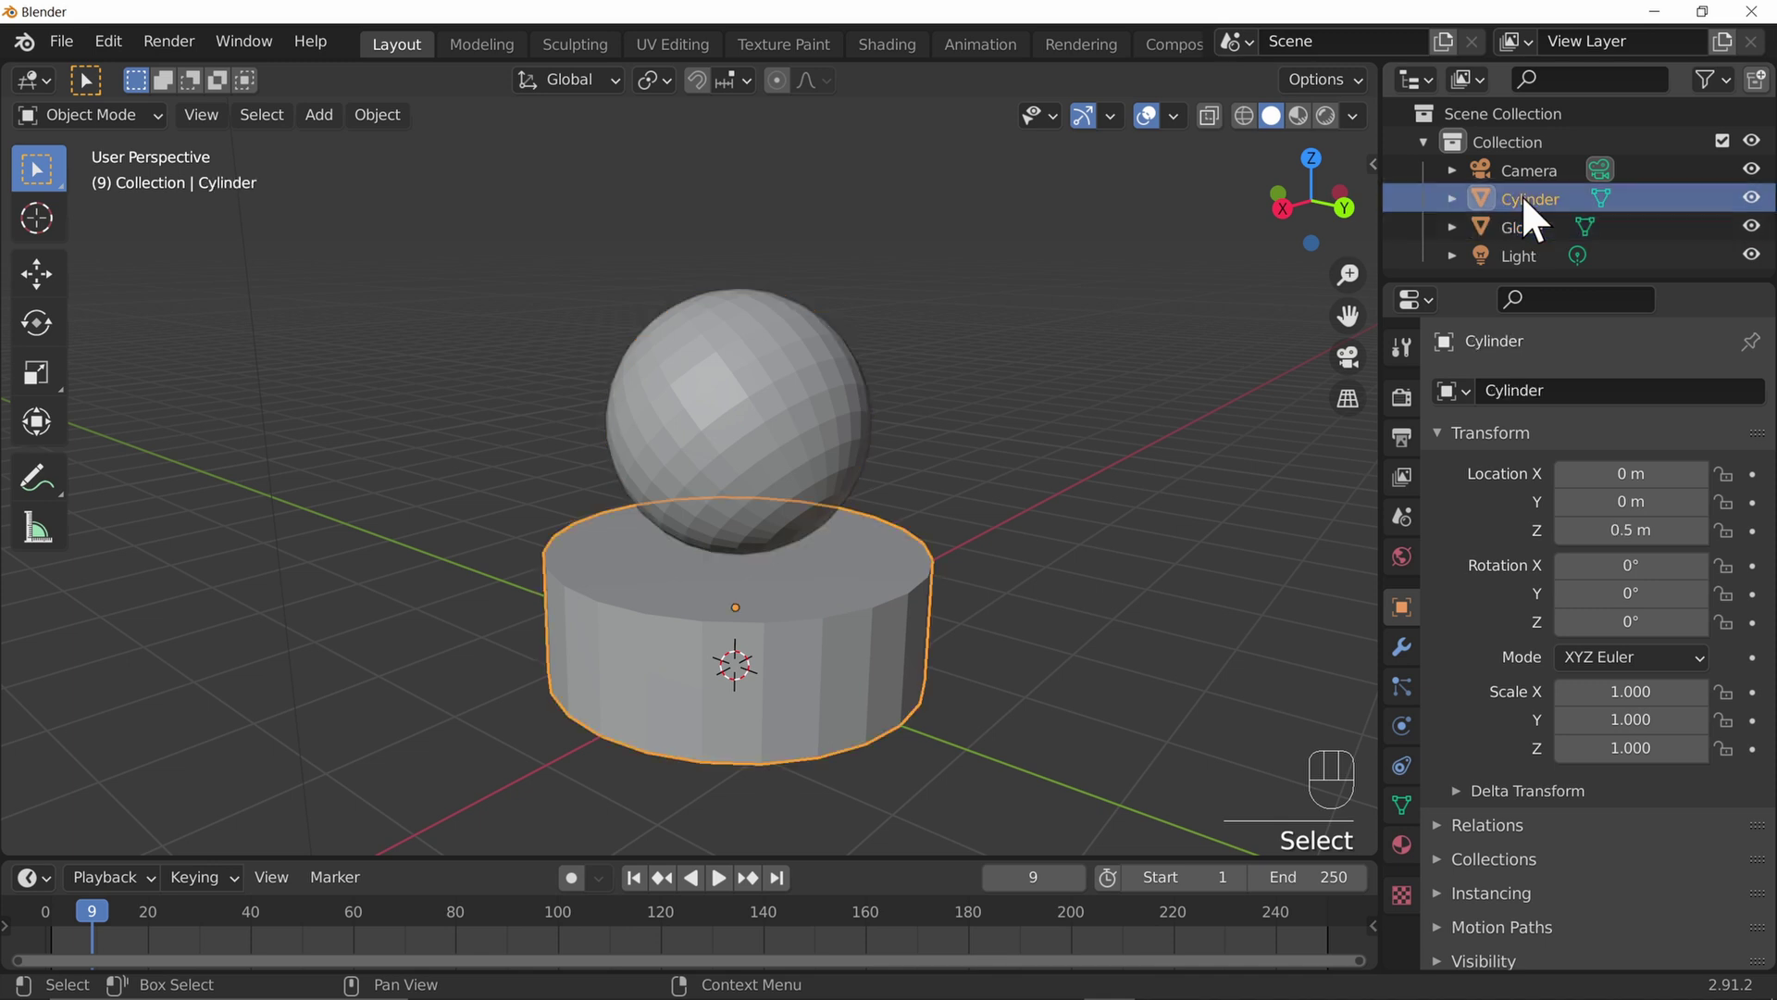
pyautogui.click(1542, 245)
pyautogui.click(1541, 219)
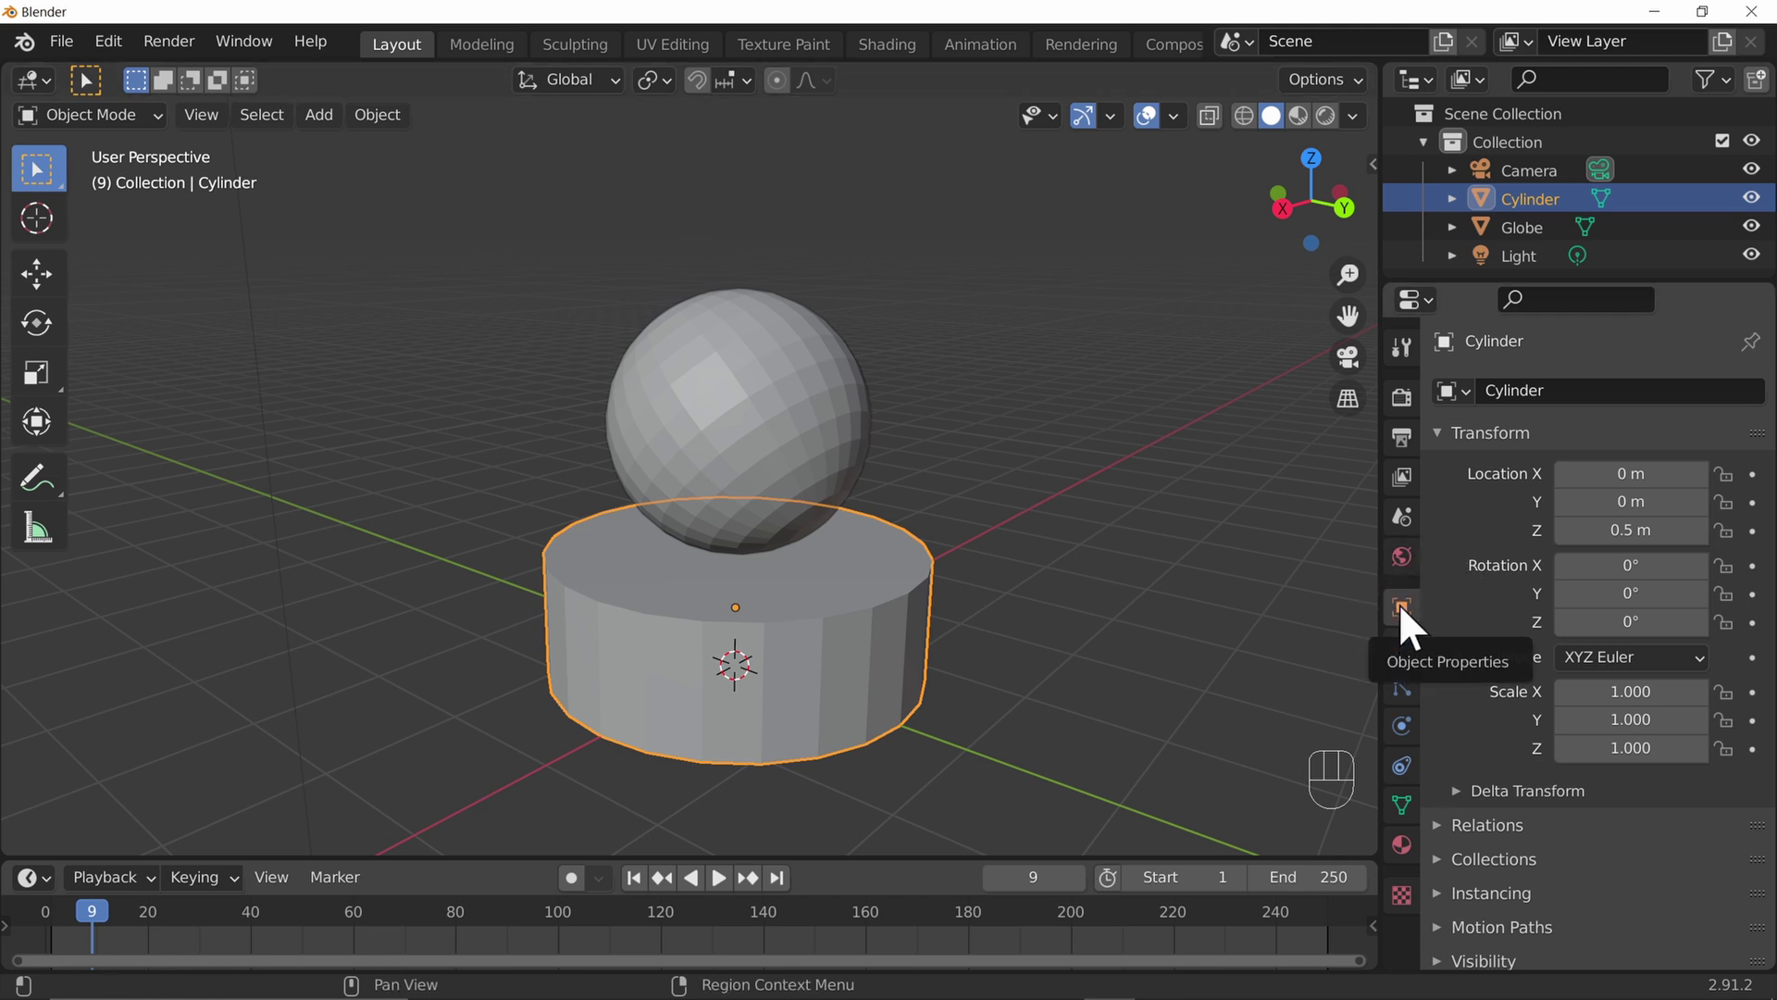
pyautogui.click(1447, 571)
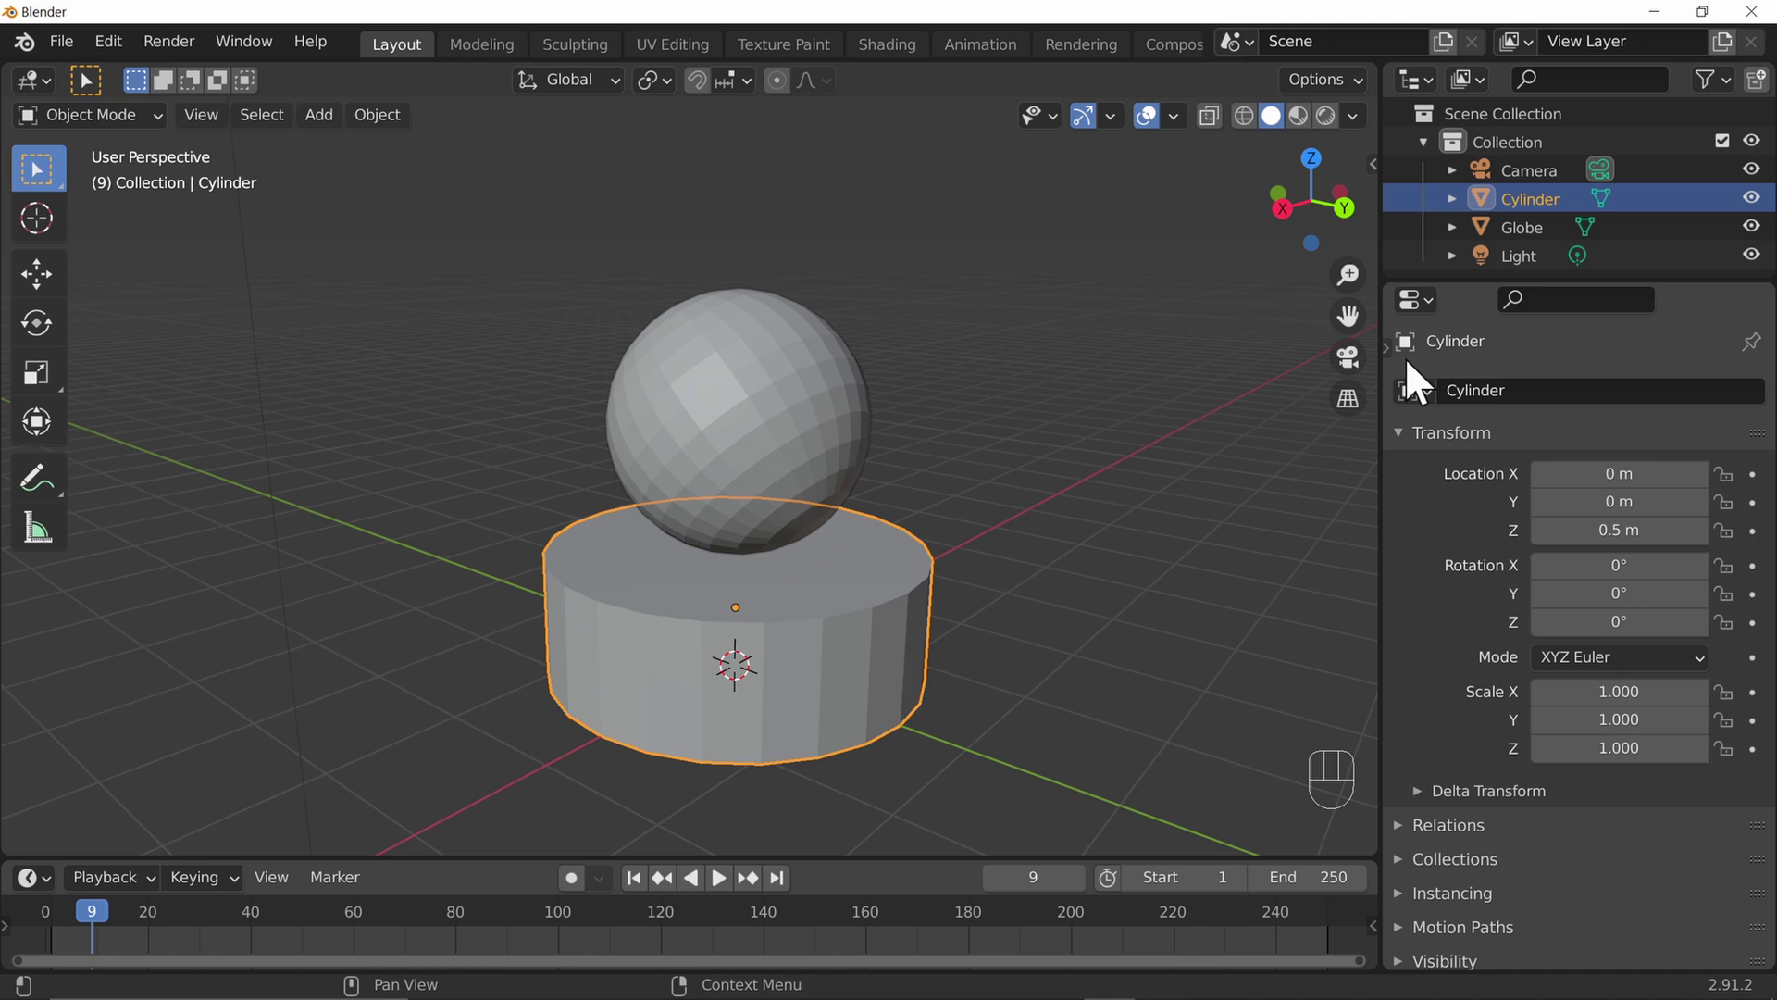
pyautogui.click(1418, 342)
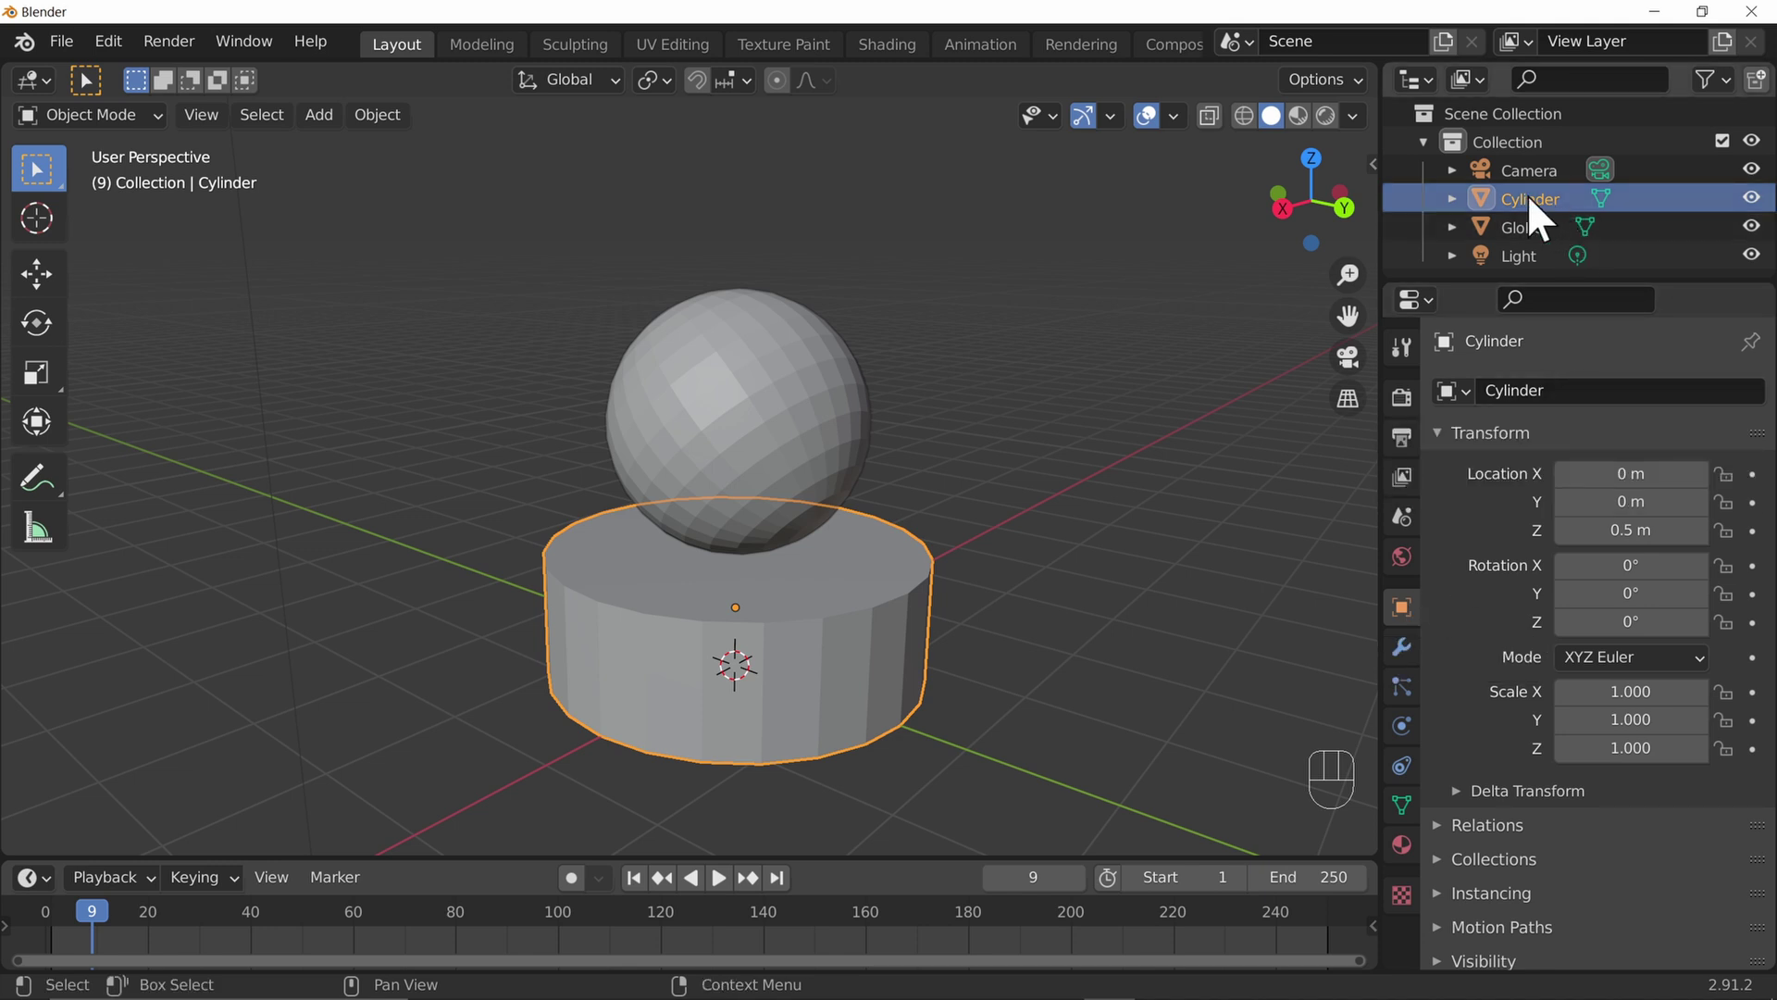
# Rename the cylinder to Plinth and save the scene as Simple_Plinth.blend
pyautogui.moveTo(1544, 215); pyautogui.dragTo(1384, 372)
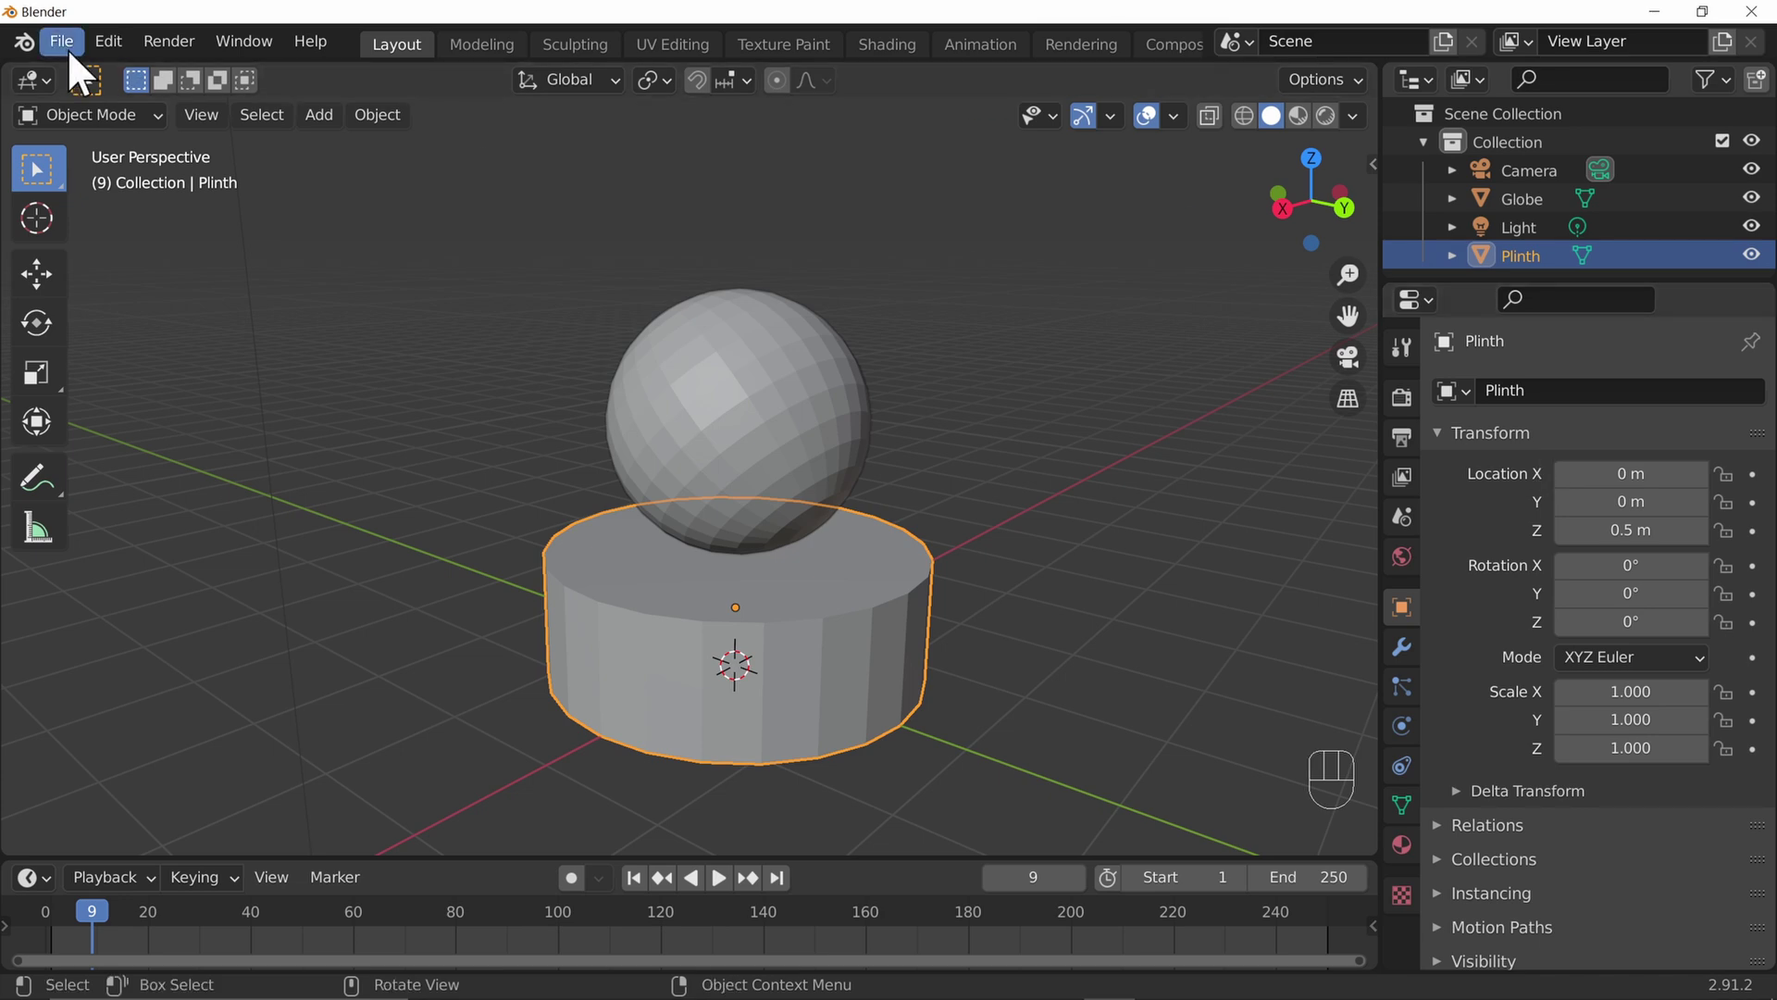
pyautogui.moveTo(82, 70); pyautogui.dragTo(168, 252)
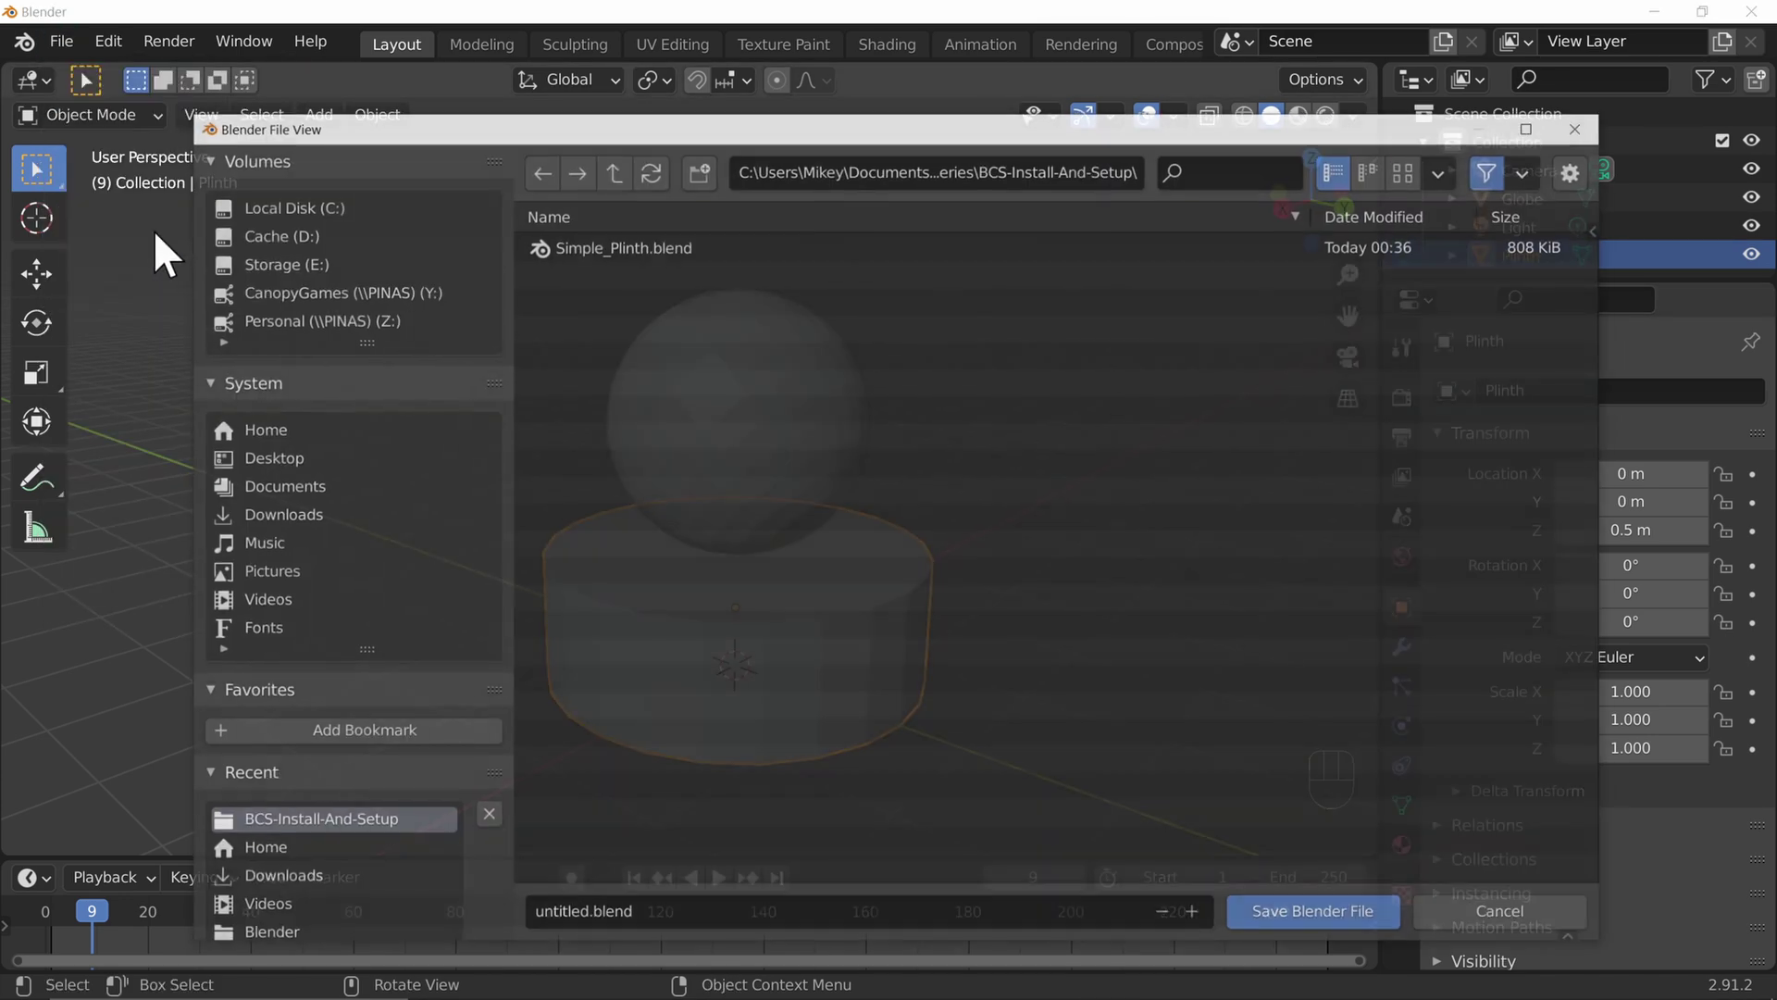